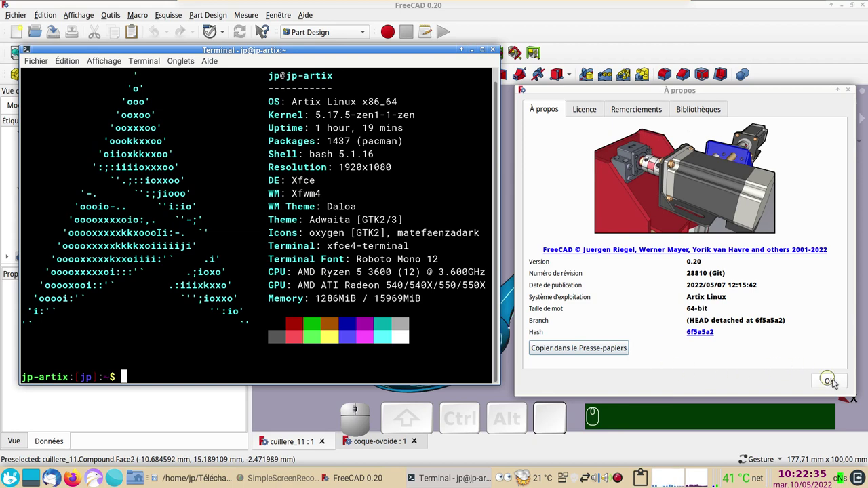
Dismiss the system info windows and briefly inspect the bowl-shell document
{"action": "left_click", "coordinate": [837, 382]}
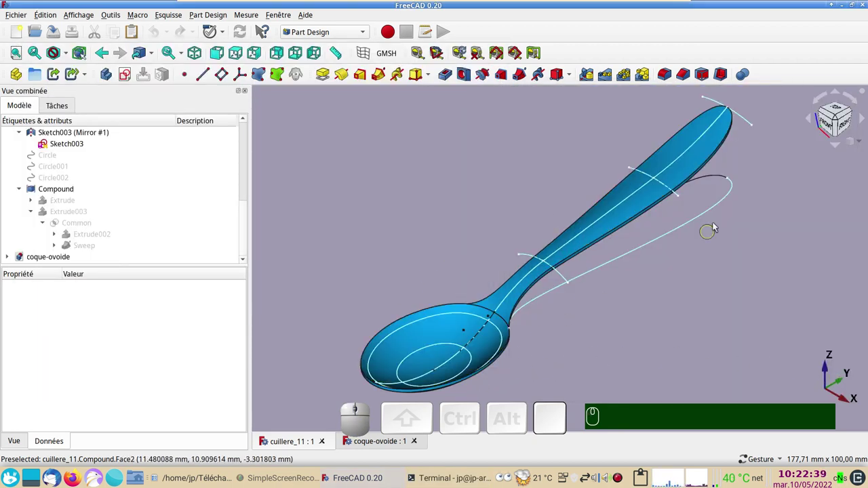
{"action": "left_click", "coordinate": [367, 446]}
{"action": "left_click_drag", "start_coordinate": [587, 369], "coordinate": [563, 359]}
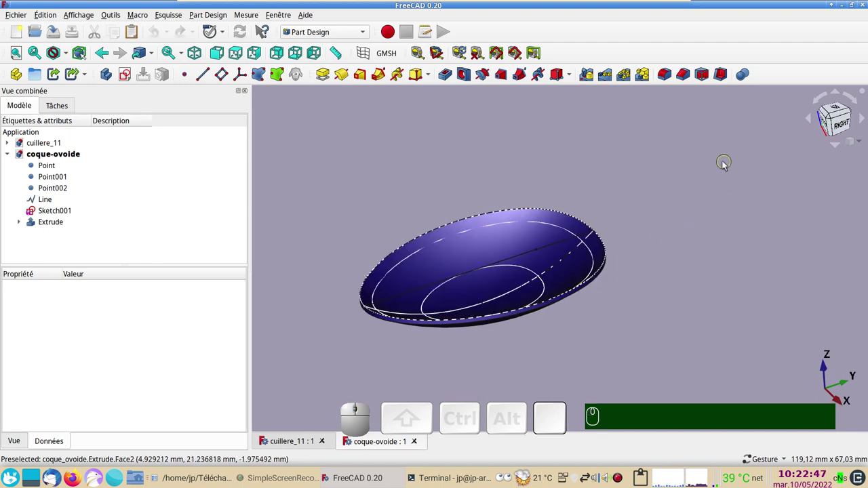
{"action": "left_click", "coordinate": [299, 449]}
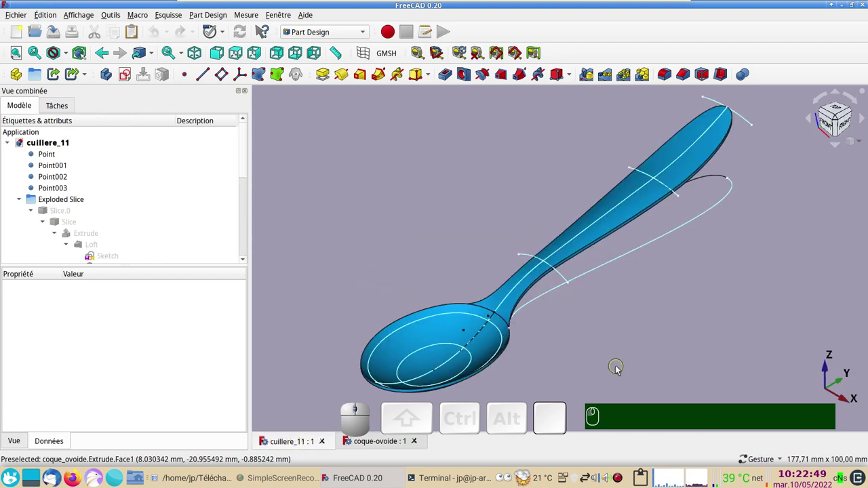
Orbit the finished cuillere_11 spoon from several angles, then return to the coque-ovoide document
{"action": "left_click_drag", "start_coordinate": [621, 367], "coordinate": [577, 311]}
{"action": "right_click", "coordinate": [637, 306]}
{"action": "left_click", "coordinate": [574, 354]}
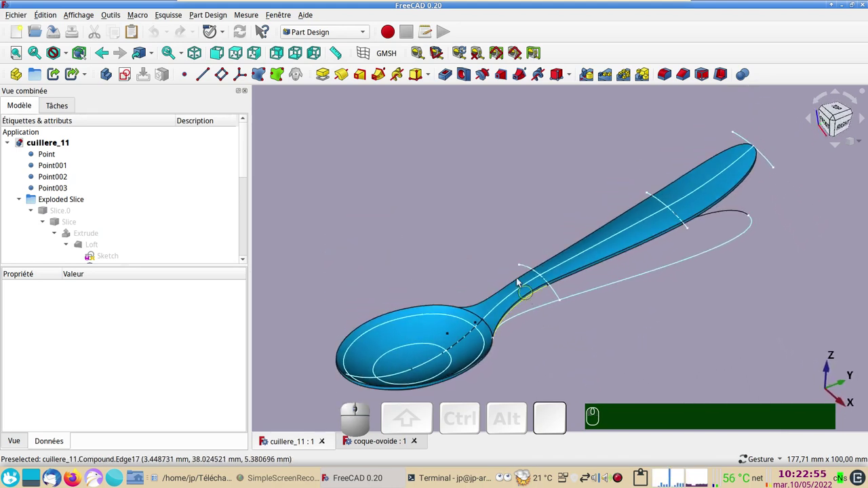
{"action": "left_click_drag", "start_coordinate": [465, 250], "coordinate": [436, 245]}
{"action": "left_click_drag", "start_coordinate": [416, 251], "coordinate": [419, 268]}
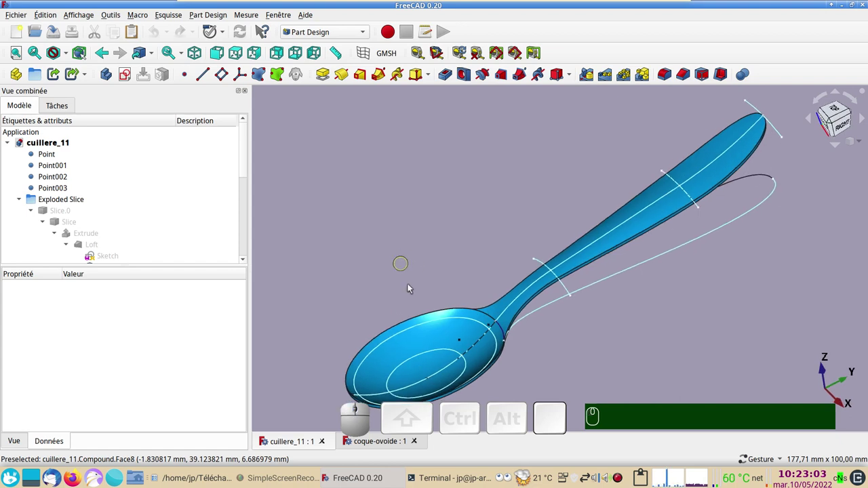
{"action": "left_click", "coordinate": [642, 395]}
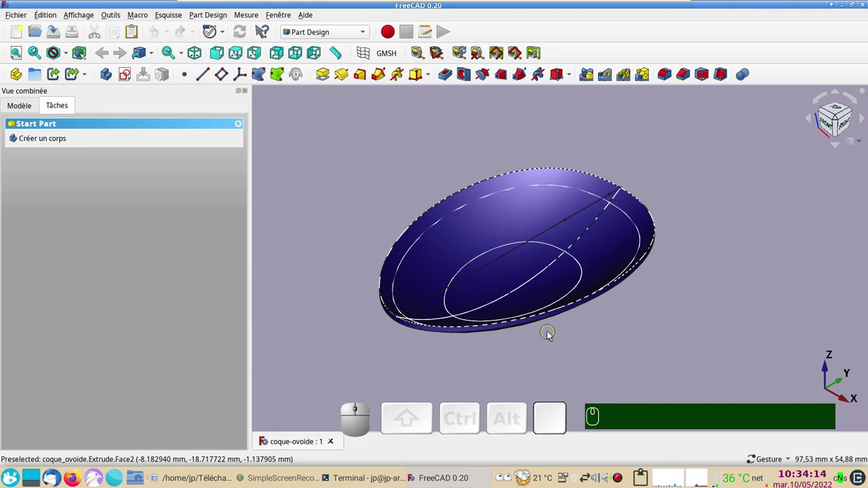
Save the bowl-shell document as cuilliere.FCStd, overwriting the existing file
{"action": "left_click", "coordinate": [16, 17]}
{"action": "left_click", "coordinate": [65, 103]}
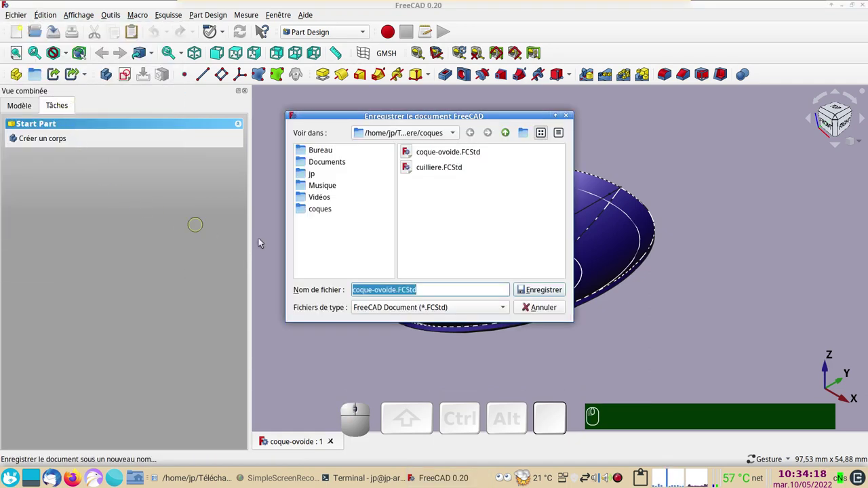
{"action": "left_click", "coordinate": [432, 172]}
{"action": "left_click", "coordinate": [557, 292]}
{"action": "left_click", "coordinate": [487, 234]}
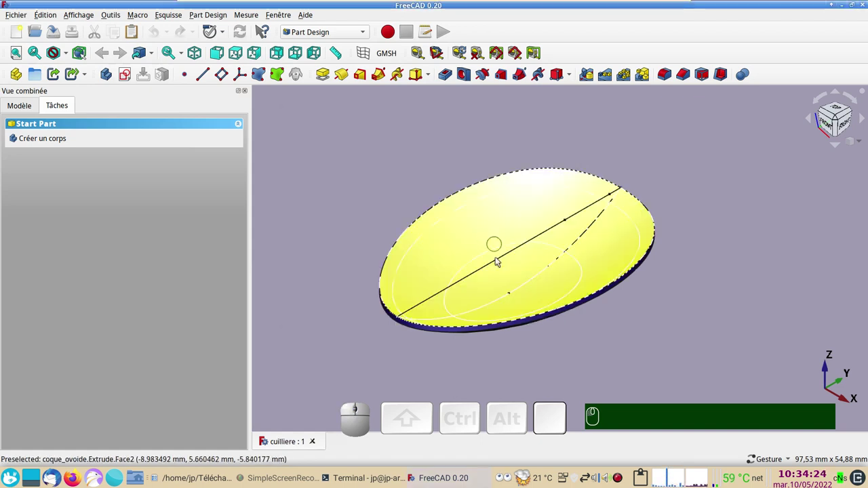
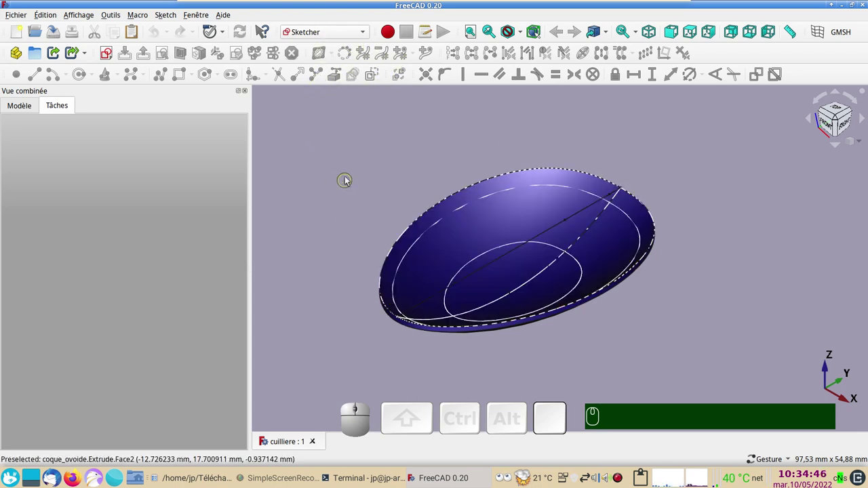
Create a new sketch on the XY plane and draw a horizontal line across the bowl tip
{"action": "left_click", "coordinate": [349, 181]}
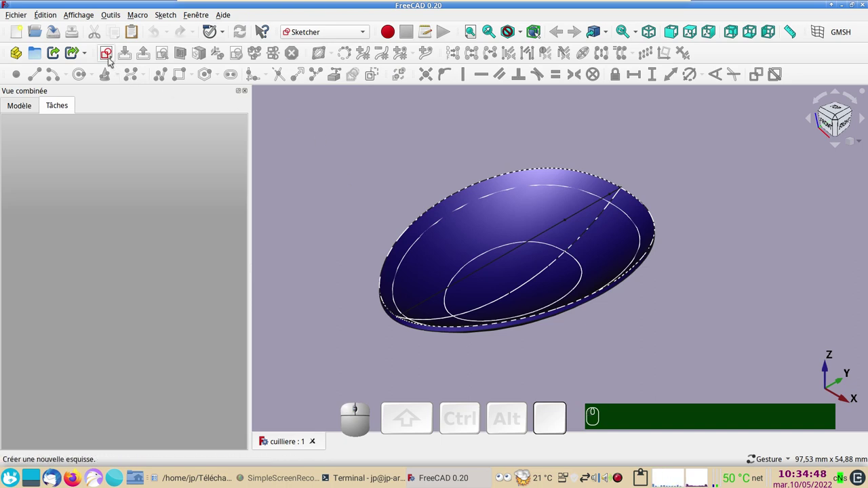
{"action": "left_click", "coordinate": [112, 62]}
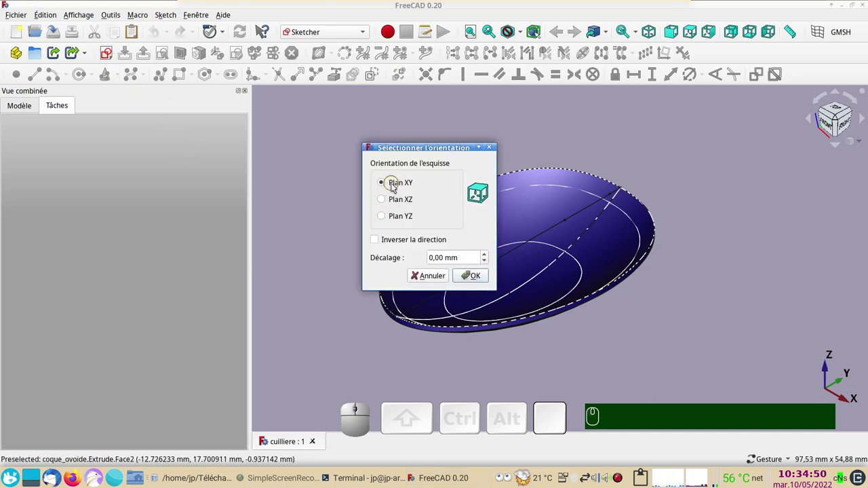
{"action": "left_click", "coordinate": [477, 274]}
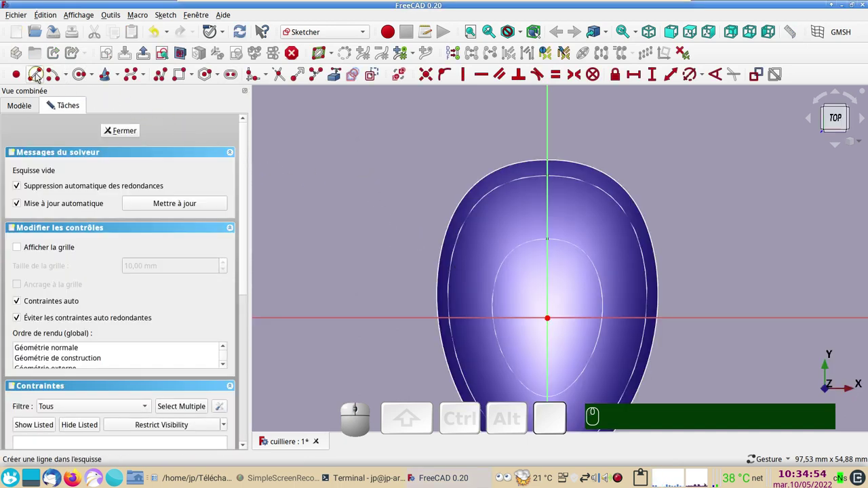
{"action": "left_click", "coordinate": [41, 79]}
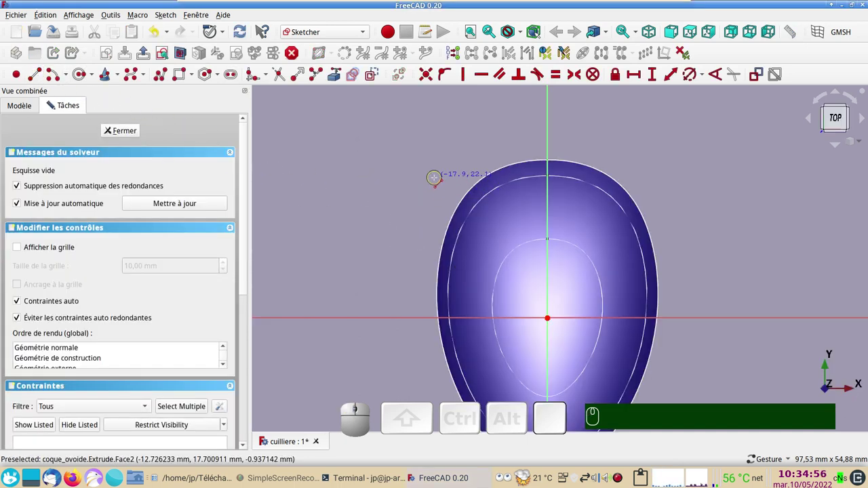
{"action": "left_click", "coordinate": [433, 183]}
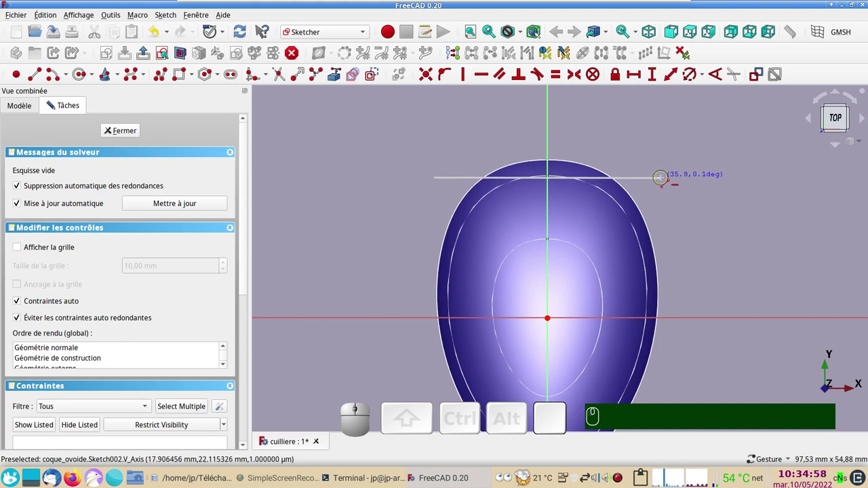
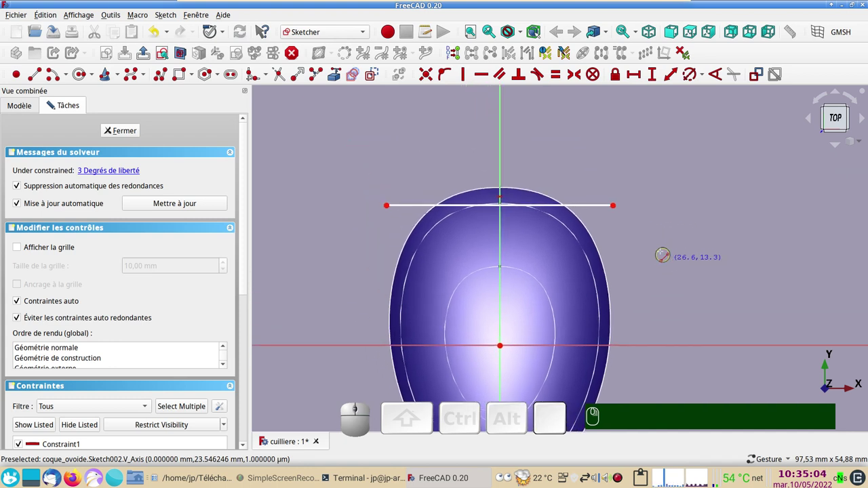
{"action": "right_click", "coordinate": [627, 228]}
Make the line symmetric about the vertical axis and set its length to 35.81 mm
{"action": "left_click", "coordinate": [618, 208]}
{"action": "left_click", "coordinate": [391, 210]}
{"action": "left_click", "coordinate": [504, 167]}
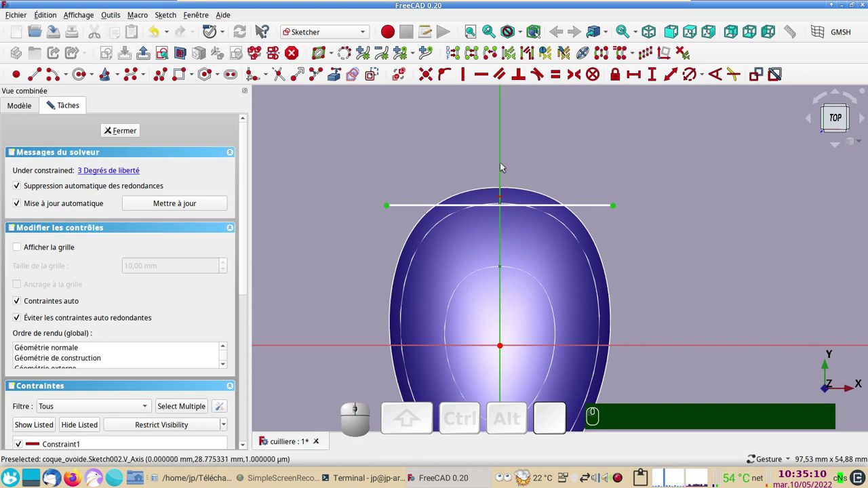
{"action": "key", "text": "s"}
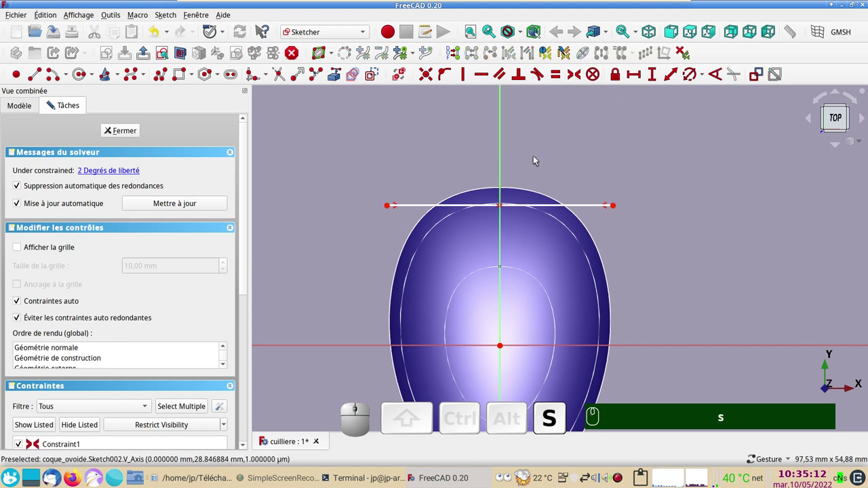
{"action": "left_click", "coordinate": [594, 208]}
{"action": "left_click", "coordinate": [644, 78]}
{"action": "left_click", "coordinate": [793, 147]}
{"action": "left_click_drag", "start_coordinate": [565, 208], "coordinate": [654, 239]}
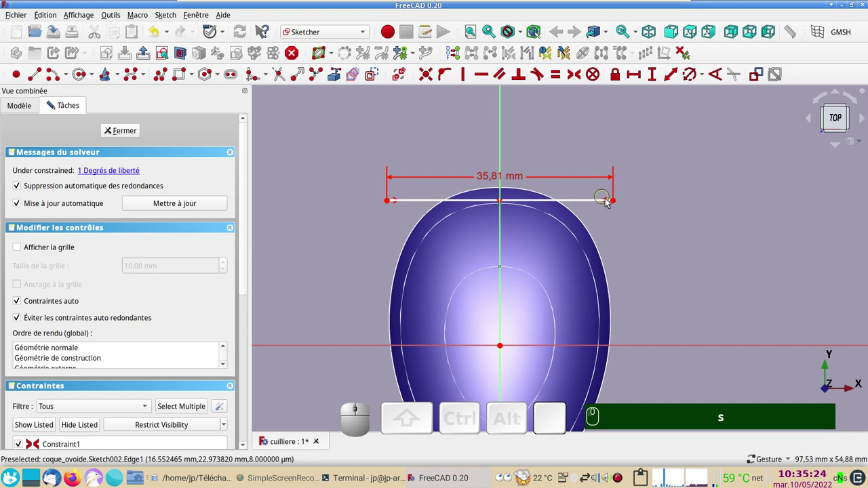
Fix the line's vertical distance from the origin and close the fully constrained sketch
{"action": "left_click", "coordinate": [617, 203]}
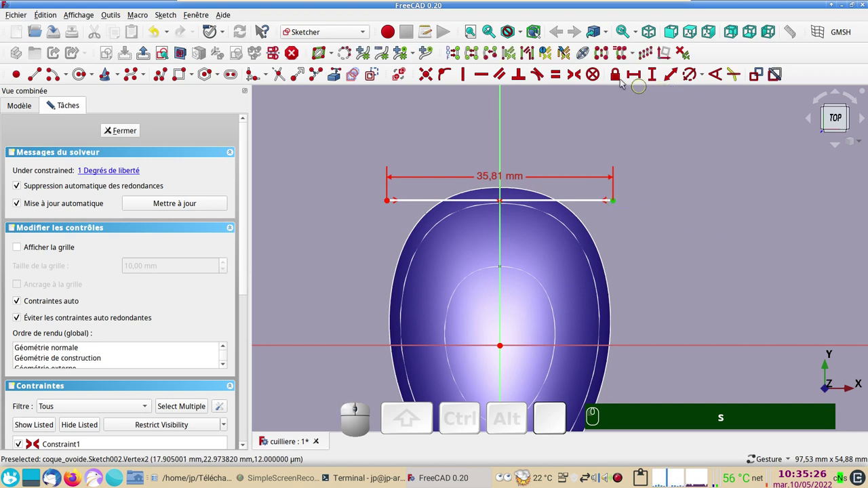
{"action": "left_click", "coordinate": [616, 77]}
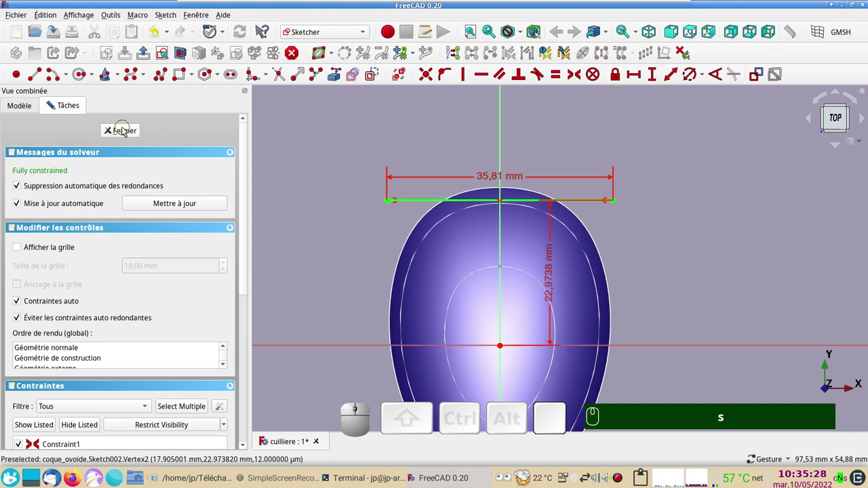
{"action": "left_click", "coordinate": [129, 131]}
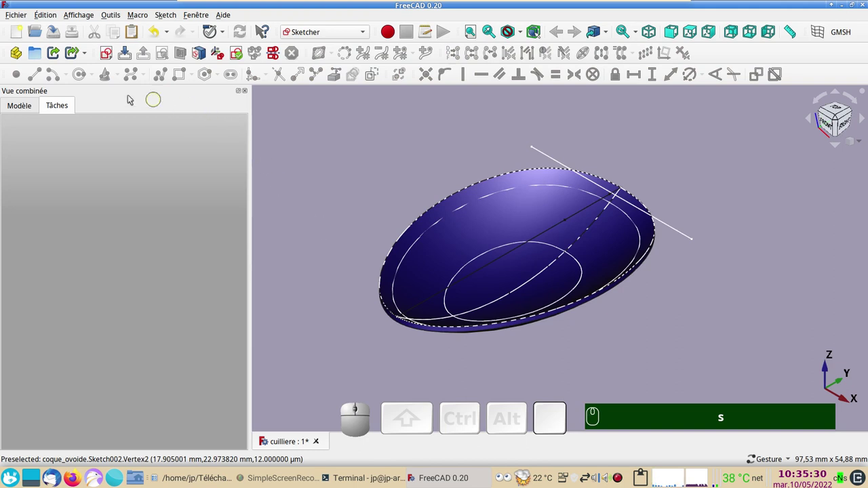
In the Part workbench, extrude Sketch002 symmetrically 10 mm into a wall and select it with the shell
{"action": "left_click", "coordinate": [35, 112]}
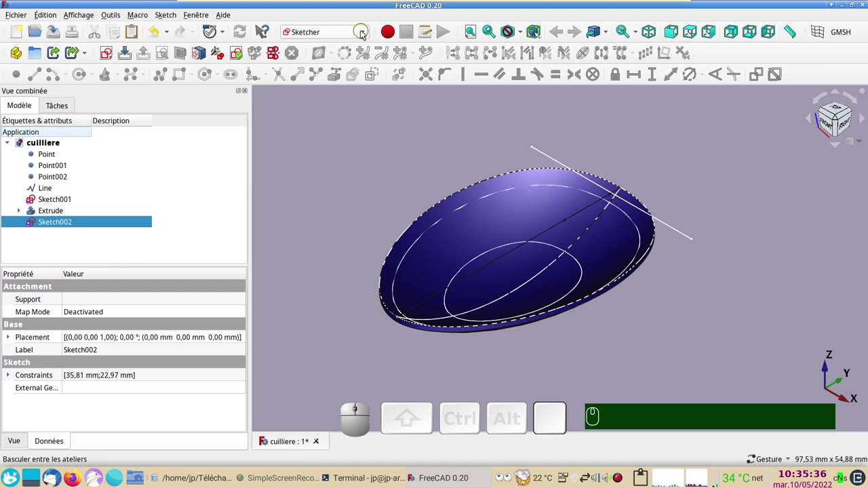
{"action": "left_click", "coordinate": [322, 221]}
{"action": "left_click", "coordinate": [82, 224]}
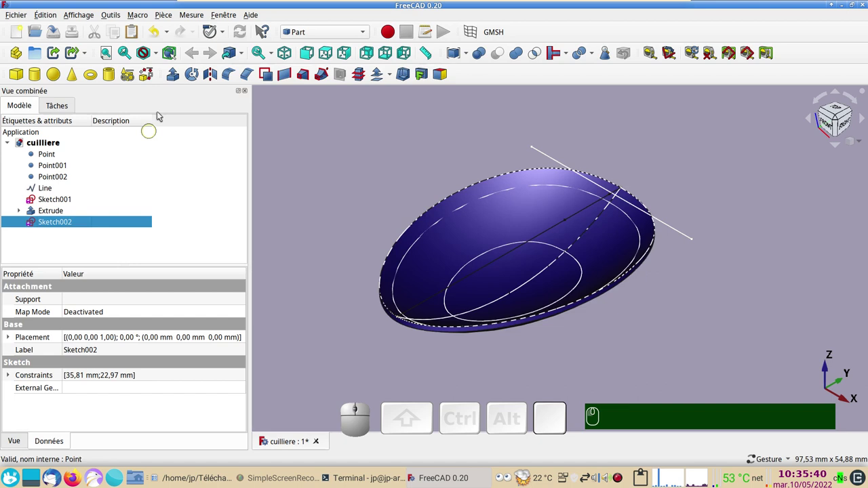
{"action": "left_click", "coordinate": [175, 77]}
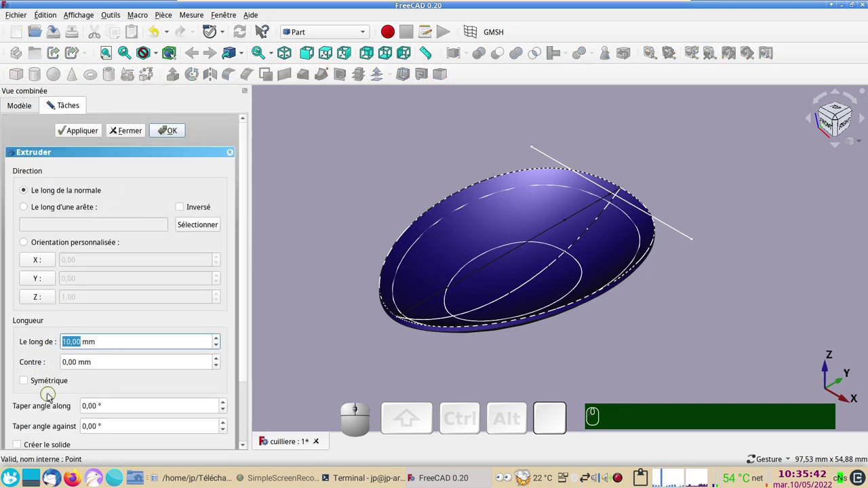
{"action": "left_click", "coordinate": [47, 386]}
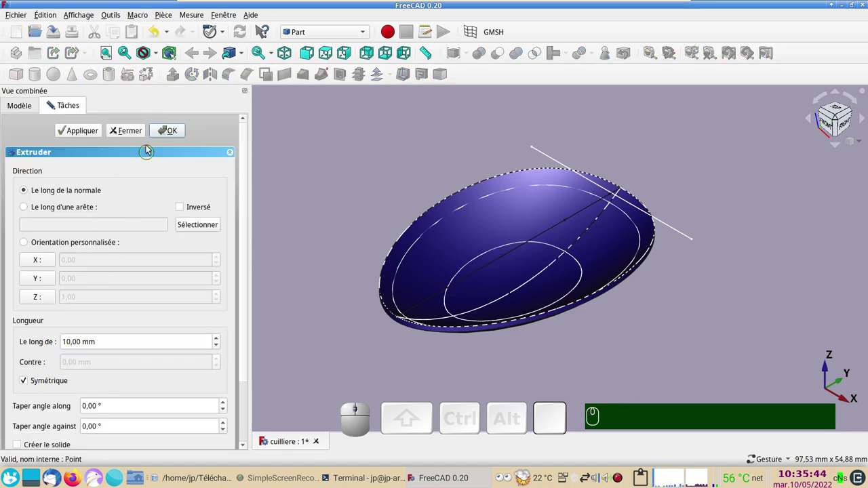
{"action": "left_click", "coordinate": [175, 129]}
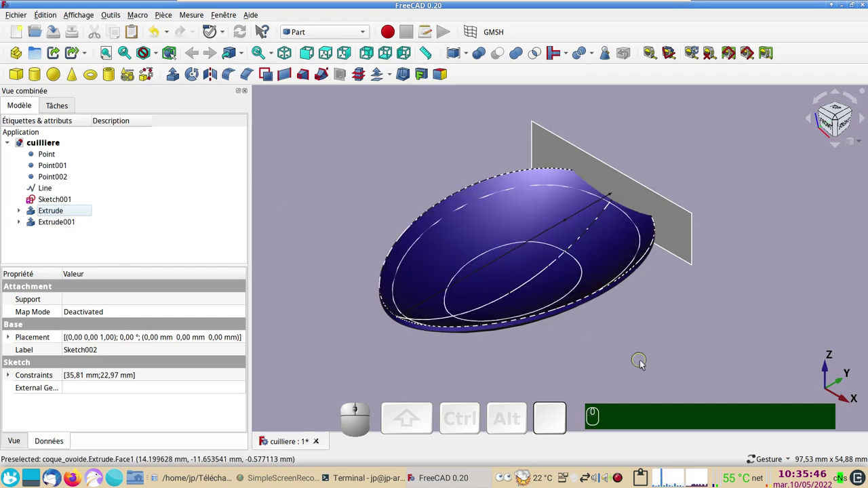
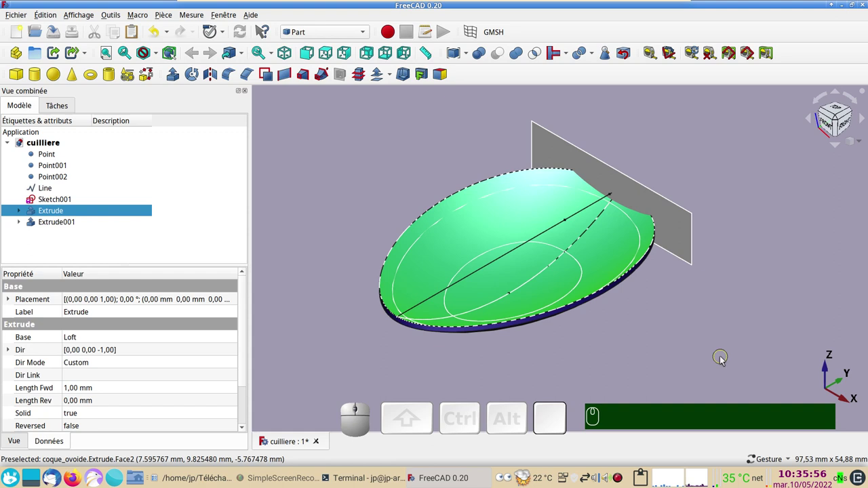
{"action": "left_click", "coordinate": [672, 231]}
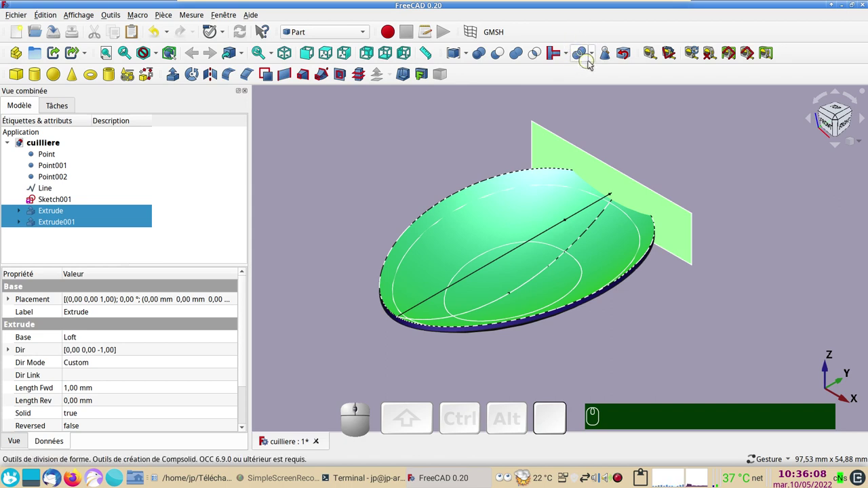
Slice the shell apart with the wall and hide Slice.1, leaving the tip sliver Slice.0
{"action": "left_click", "coordinate": [596, 56]}
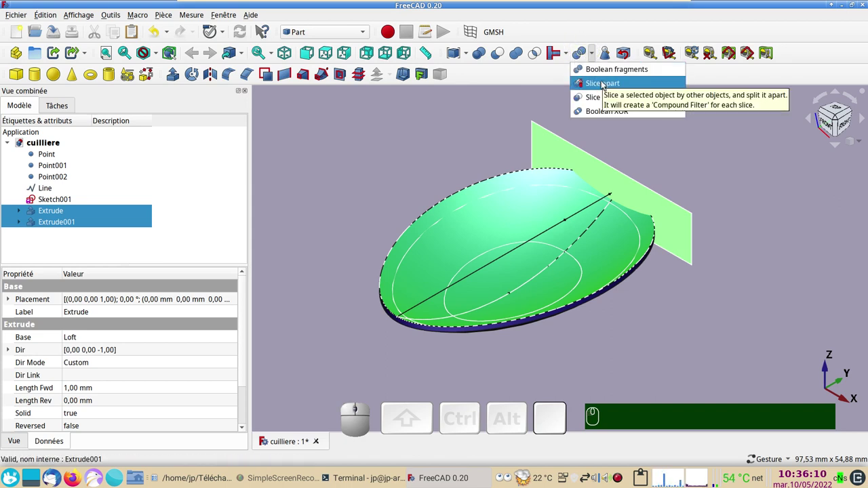
{"action": "left_click", "coordinate": [606, 84]}
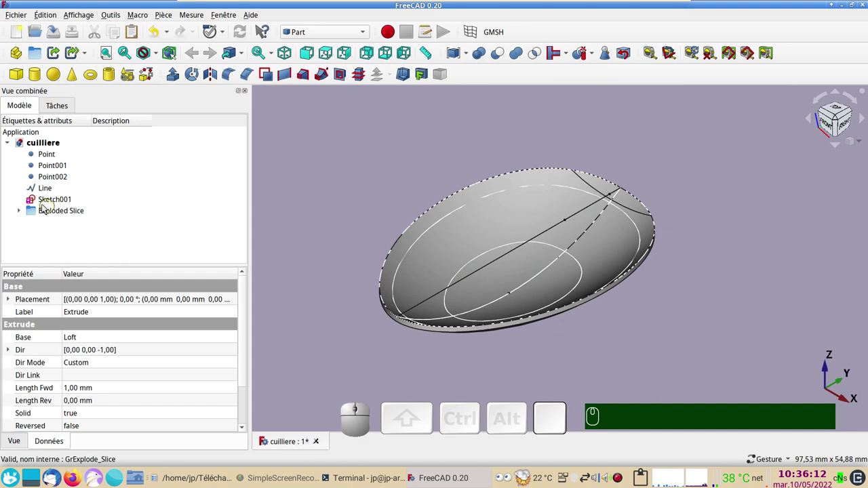
{"action": "left_click", "coordinate": [21, 216]}
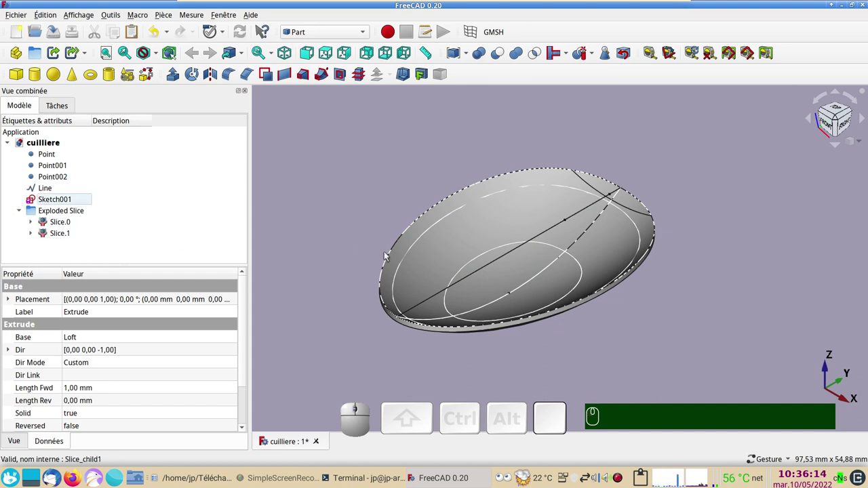
{"action": "left_click", "coordinate": [453, 240]}
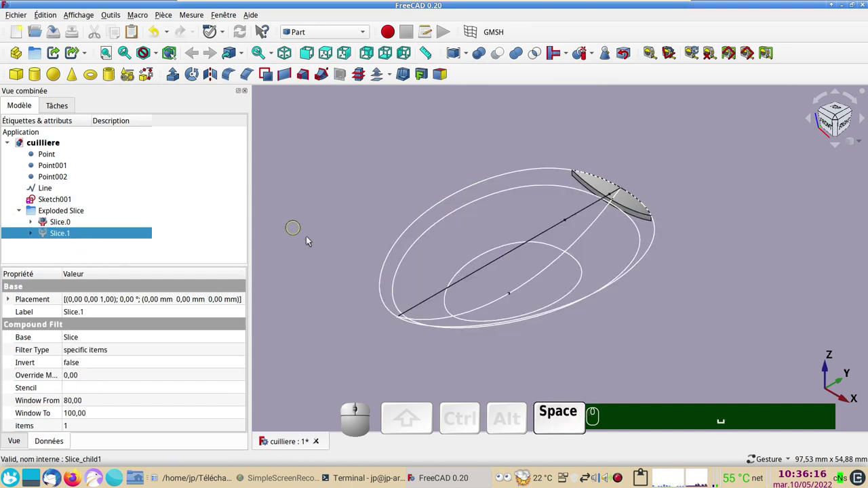
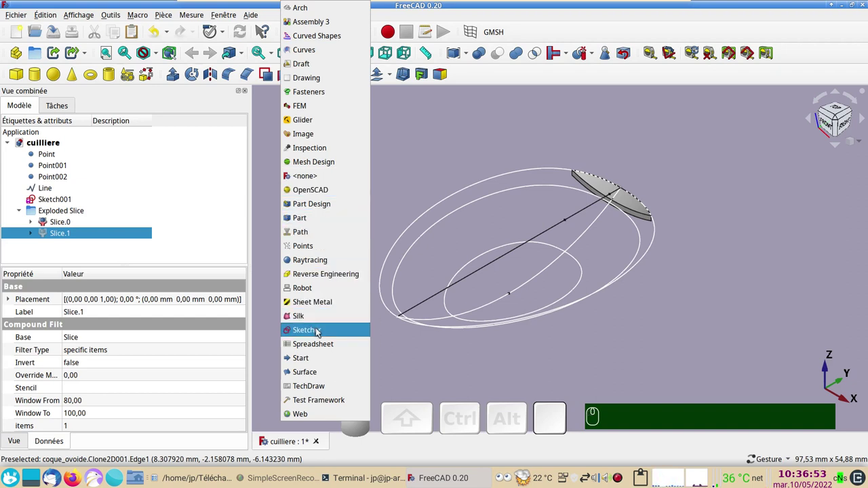
In Sketcher, create Sketch003 on the XY plane and centre the view on the bowl tip
{"action": "left_click", "coordinate": [320, 332]}
{"action": "left_click", "coordinate": [334, 159]}
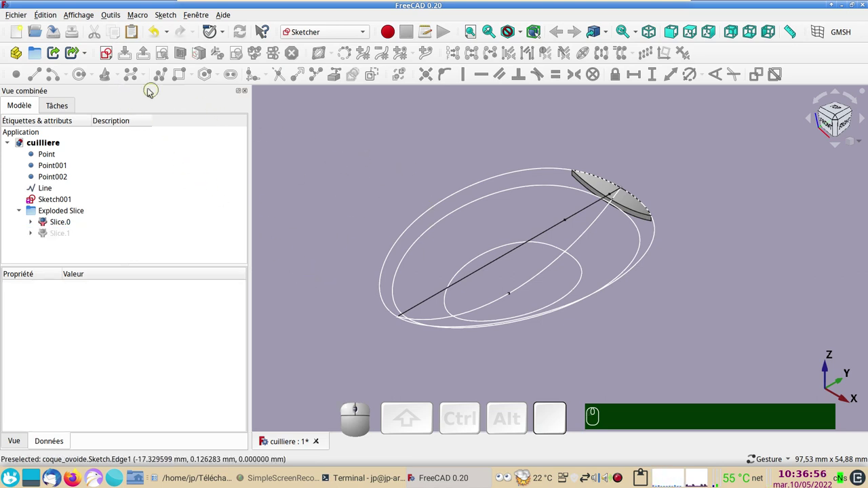
{"action": "left_click", "coordinate": [109, 59]}
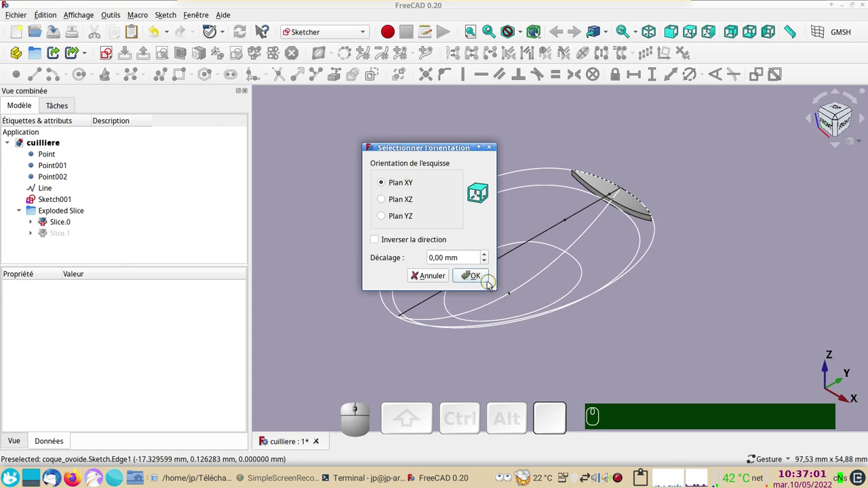
{"action": "left_click", "coordinate": [480, 280]}
{"action": "scroll", "scroll_direction": "down", "scroll_amount": 3}
{"action": "left_click_drag", "start_coordinate": [759, 239], "coordinate": [635, 268]}
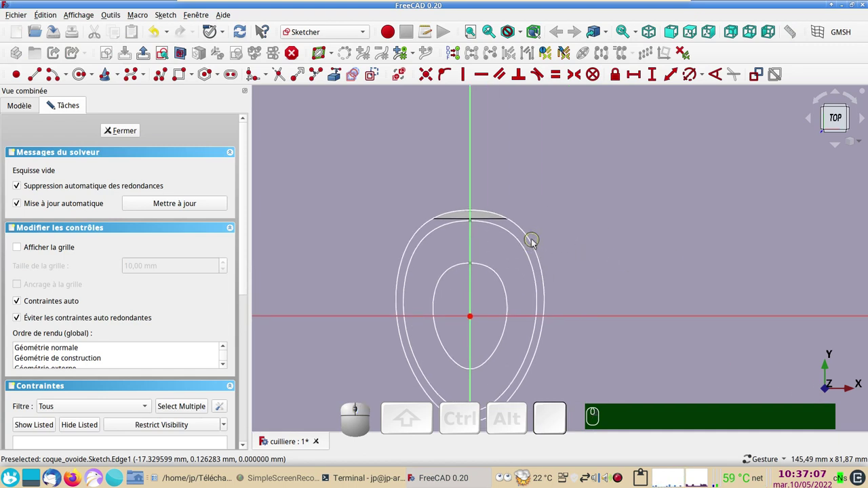
{"action": "scroll", "scroll_direction": "up", "scroll_amount": 3}
{"action": "left_click_drag", "start_coordinate": [555, 234], "coordinate": [590, 238]}
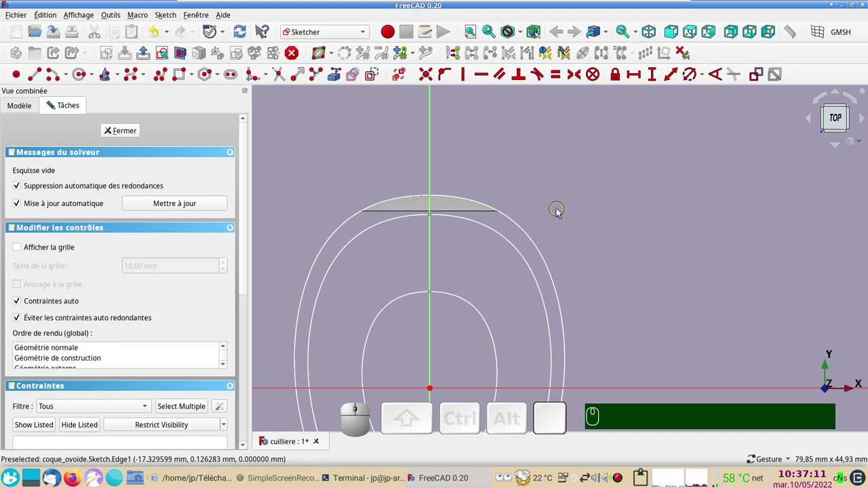
Close the empty sketch, toggle the bowl geometry's visibility, then reopen Sketch003 for editing
{"action": "left_click", "coordinate": [134, 138]}
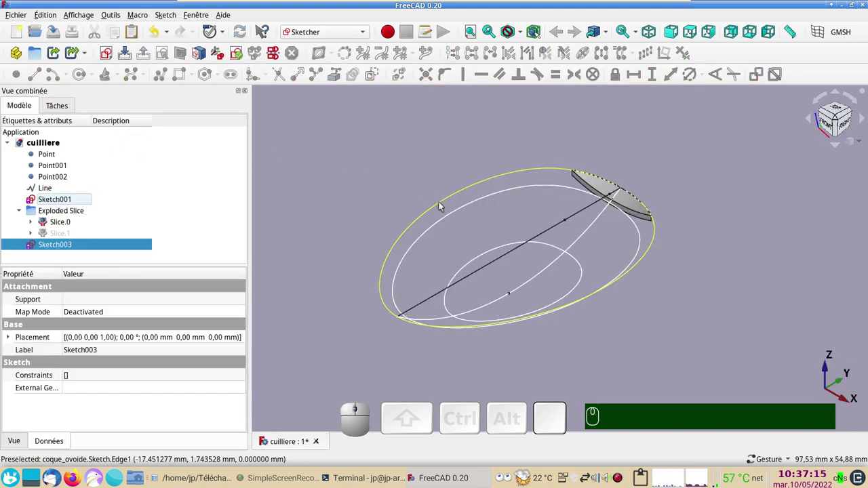
{"action": "left_click", "coordinate": [443, 206]}
{"action": "key", "text": "space"}
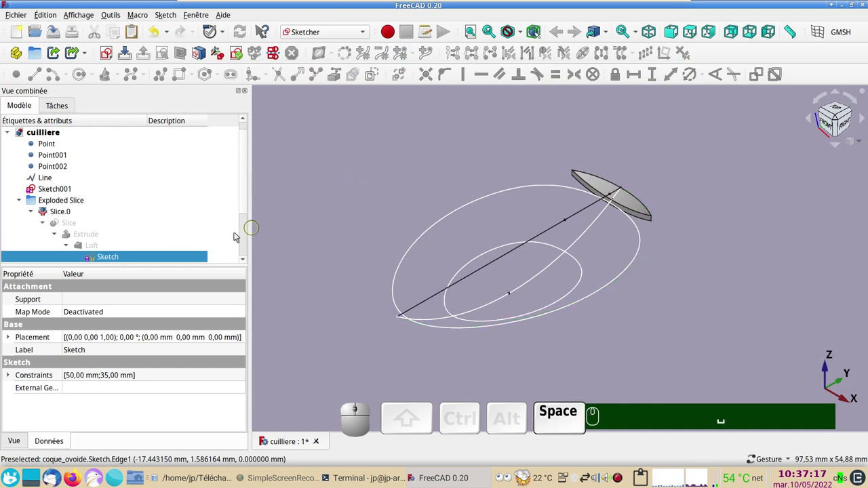
{"action": "scroll", "scroll_direction": "down", "scroll_amount": 3}
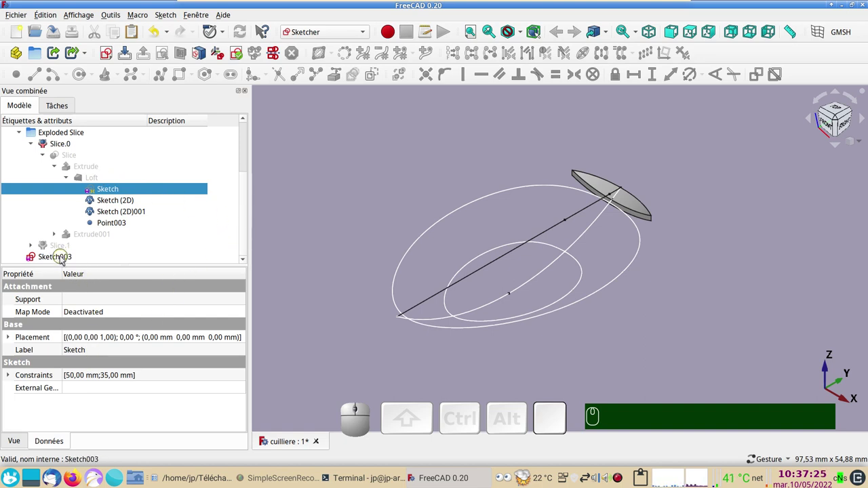
{"action": "left_click", "coordinate": [63, 260]}
Bring the tip sliver into view and start linking its end vertex as external geometry
{"action": "scroll", "scroll_direction": "up", "scroll_amount": 3}
{"action": "left_click_drag", "start_coordinate": [584, 251], "coordinate": [428, 302]}
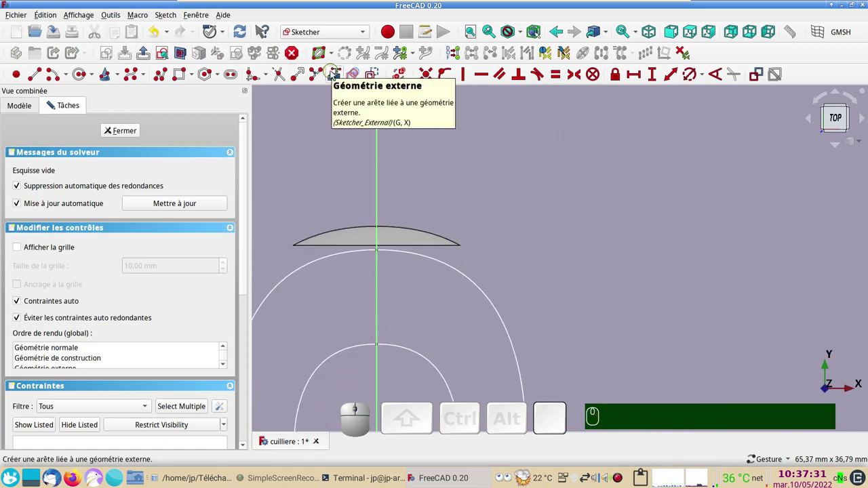
{"action": "left_click", "coordinate": [334, 74]}
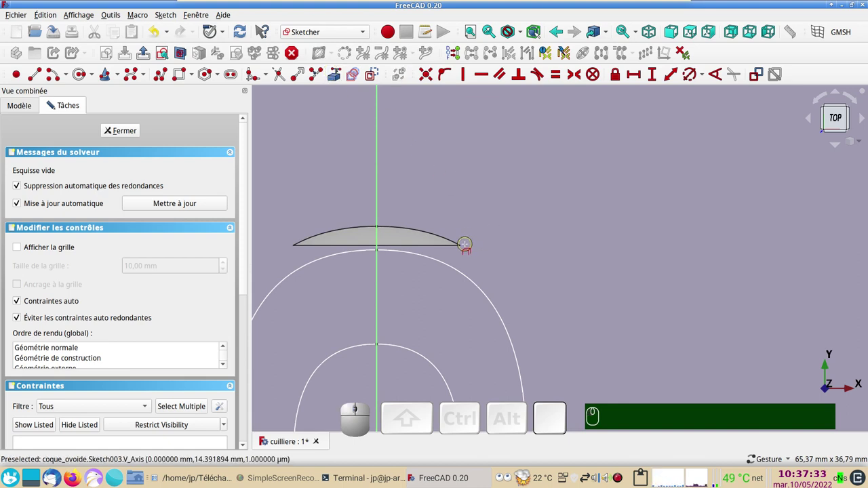
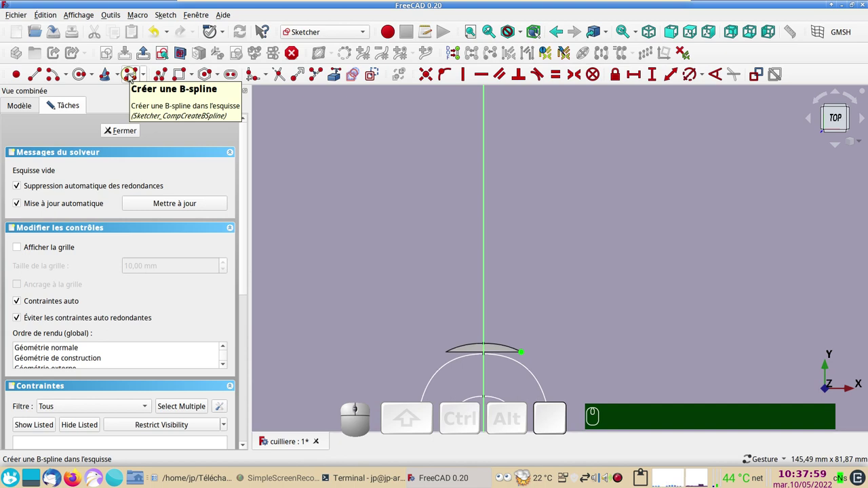
Draw a B-spline handle path rising from the sliver tip and constrain its top two points horizontal
{"action": "left_click", "coordinate": [134, 77]}
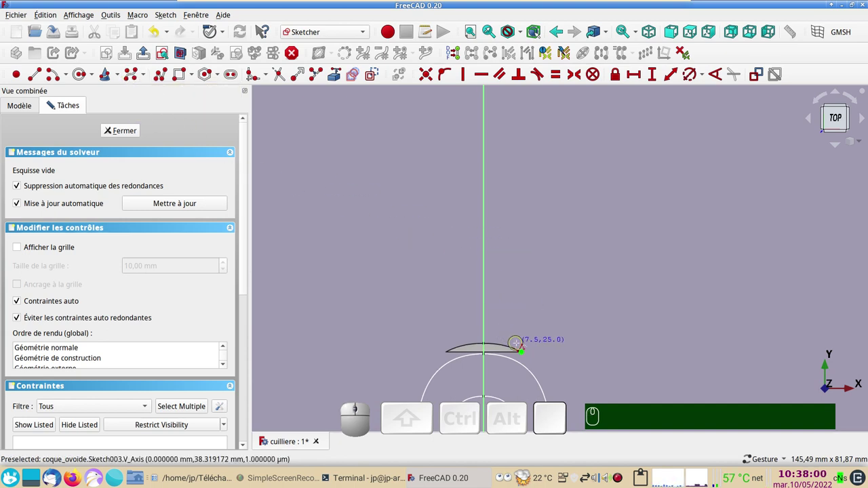
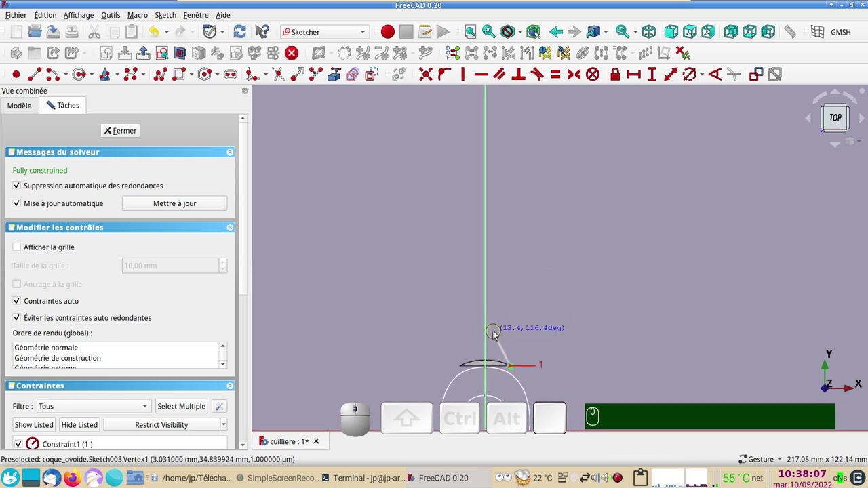
{"action": "left_click", "coordinate": [500, 334]}
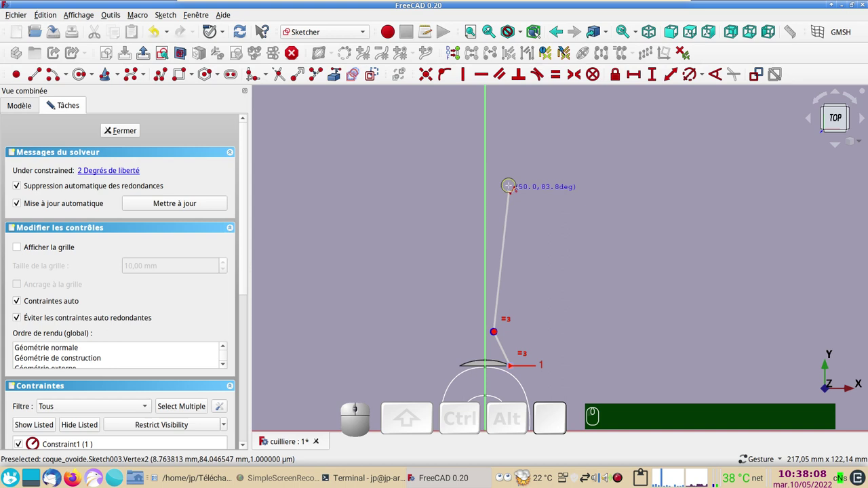
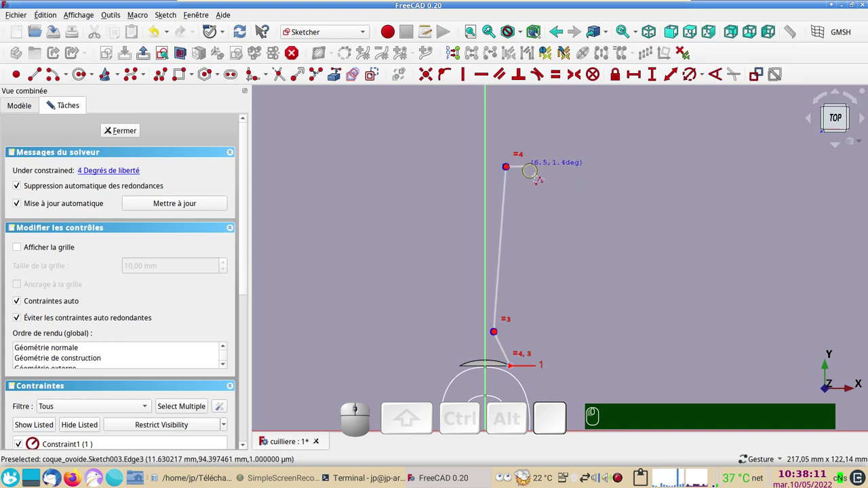
{"action": "scroll", "scroll_direction": "down", "scroll_amount": 3}
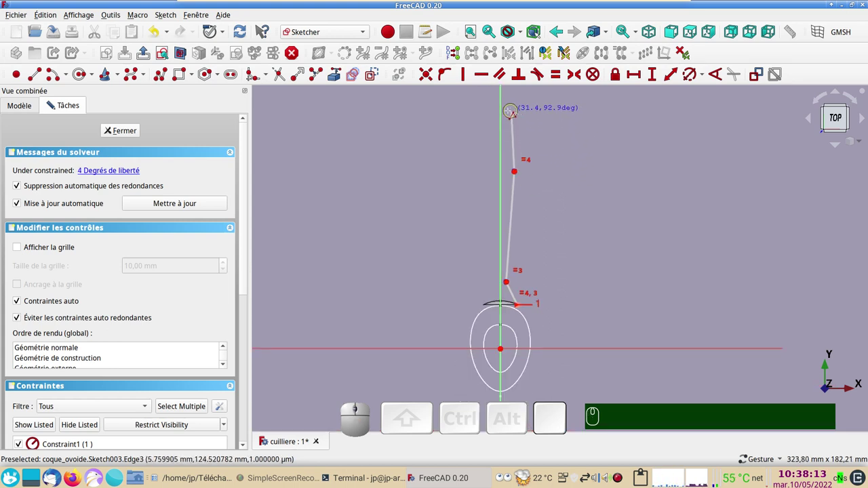
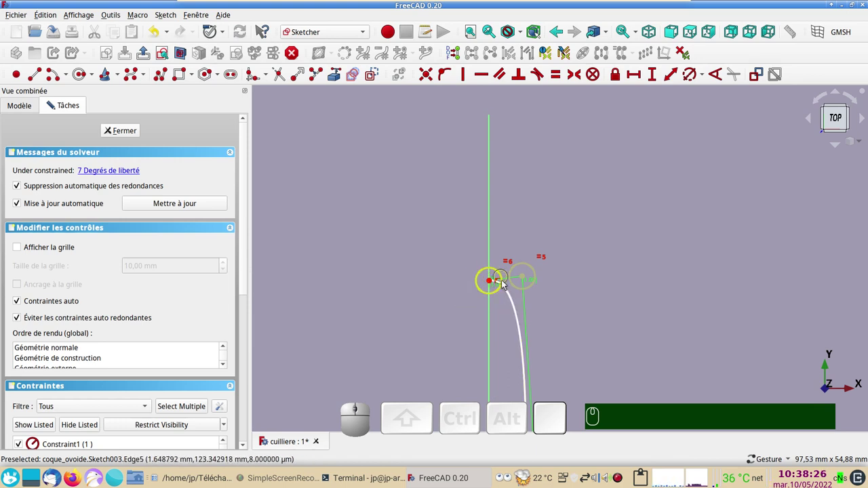
{"action": "left_click", "coordinate": [527, 280]}
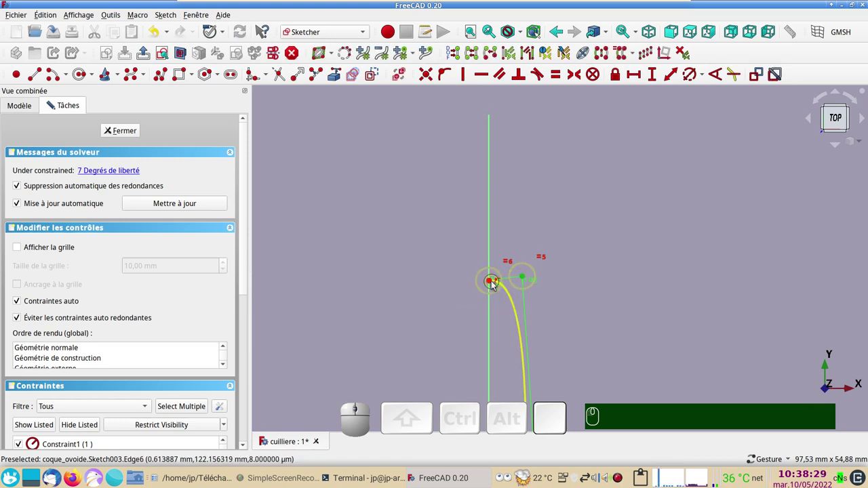
{"action": "left_click", "coordinate": [493, 283]}
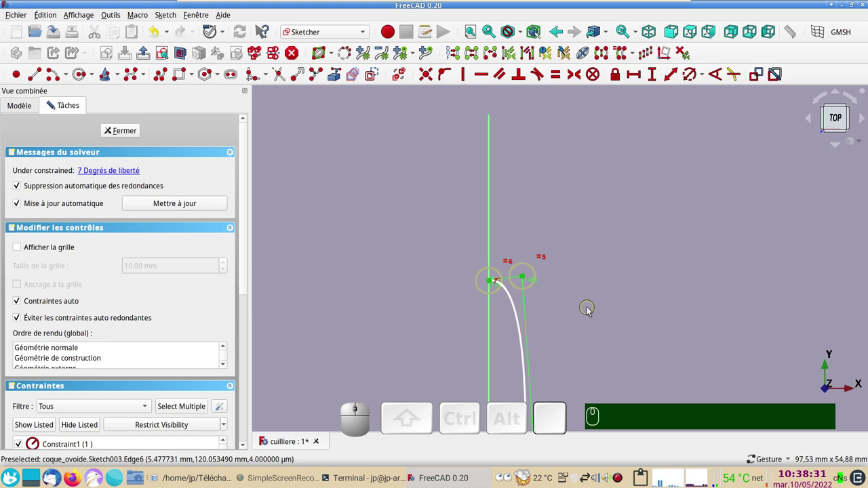
{"action": "type", "text": "h"}
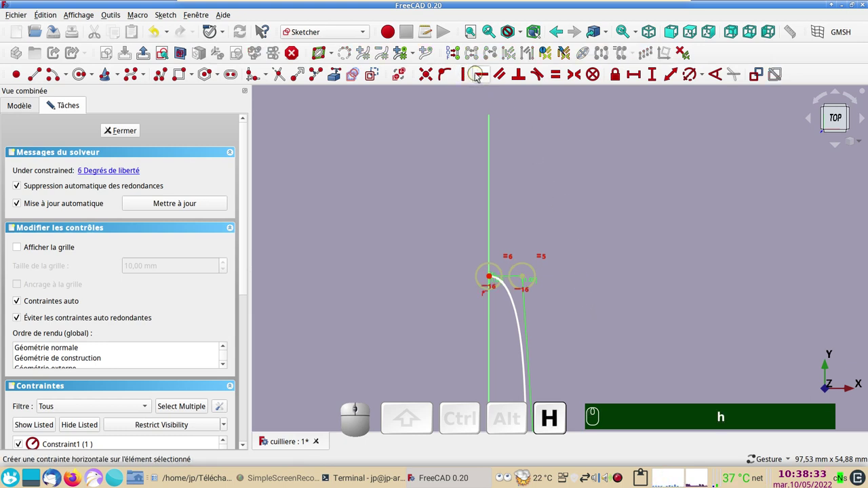
Reshape the B-spline near the bowl tip so it leaves the sliver edge smoothly
{"action": "scroll", "scroll_direction": "down", "scroll_amount": 3}
{"action": "left_click_drag", "start_coordinate": [595, 320], "coordinate": [621, 265]}
{"action": "scroll", "scroll_direction": "down", "scroll_amount": 3}
{"action": "left_click_drag", "start_coordinate": [656, 378], "coordinate": [611, 339]}
{"action": "scroll", "scroll_direction": "up", "scroll_amount": 3}
{"action": "scroll", "scroll_direction": "down", "scroll_amount": 3}
{"action": "left_click_drag", "start_coordinate": [466, 341], "coordinate": [478, 266]}
{"action": "scroll", "scroll_direction": "up", "scroll_amount": 3}
{"action": "right_click", "coordinate": [503, 358]}
{"action": "scroll", "scroll_direction": "up", "scroll_amount": 3}
{"action": "left_click_drag", "start_coordinate": [544, 294], "coordinate": [433, 274]}
{"action": "left_click_drag", "start_coordinate": [429, 272], "coordinate": [574, 369]}
{"action": "scroll", "scroll_direction": "up", "scroll_amount": 3}
{"action": "left_click_drag", "start_coordinate": [596, 346], "coordinate": [588, 254]}
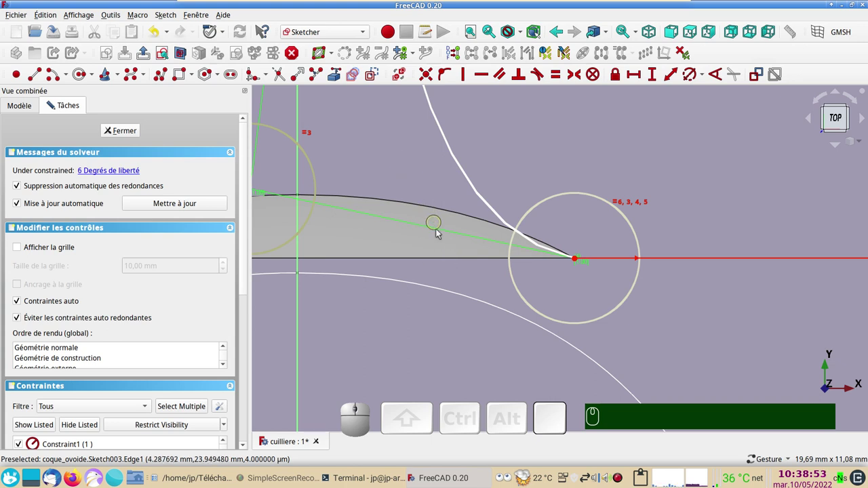
Move the lower and upper control points so the handle rises close to the vertical axis
{"action": "scroll", "scroll_direction": "down", "scroll_amount": 3}
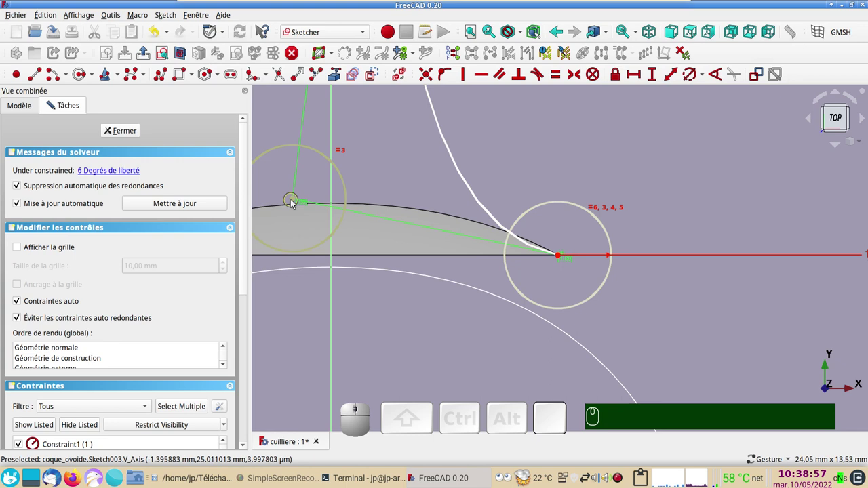
{"action": "left_click_drag", "start_coordinate": [295, 203], "coordinate": [623, 279]}
{"action": "scroll", "scroll_direction": "up", "scroll_amount": 3}
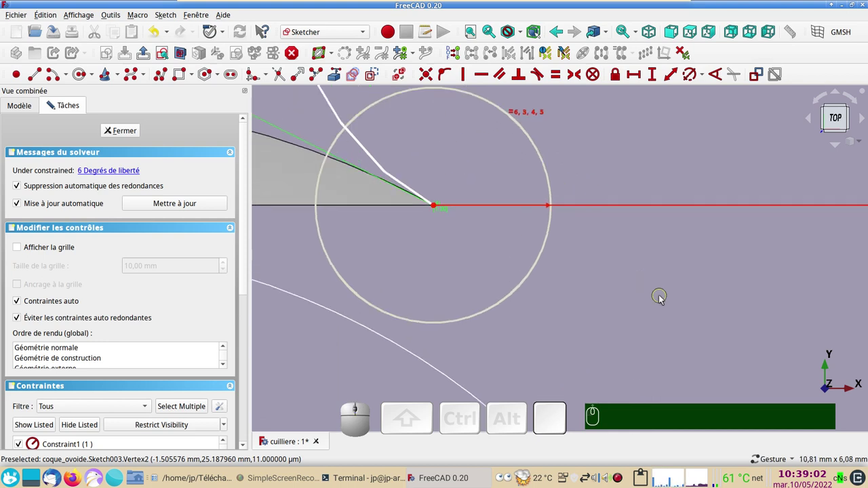
{"action": "scroll", "scroll_direction": "down", "scroll_amount": 3}
{"action": "left_click_drag", "start_coordinate": [637, 260], "coordinate": [529, 280]}
{"action": "scroll", "scroll_direction": "up", "scroll_amount": 3}
{"action": "scroll", "scroll_direction": "down", "scroll_amount": 3}
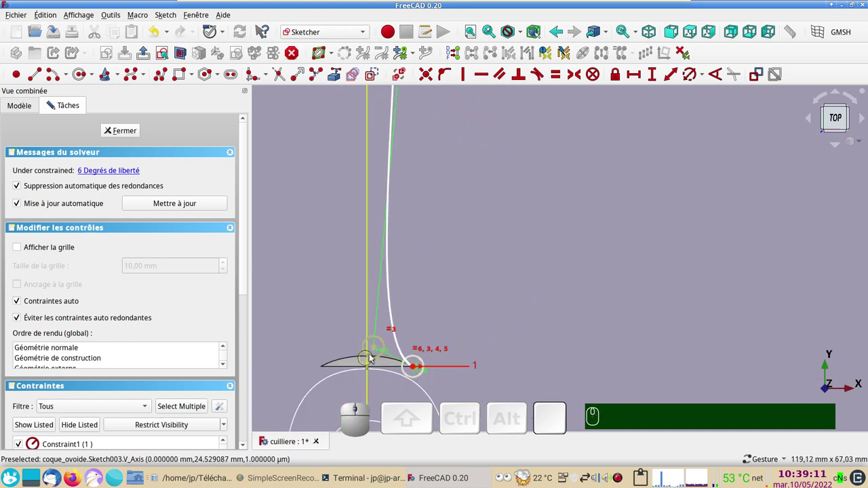
{"action": "left_click_drag", "start_coordinate": [378, 350], "coordinate": [464, 269]}
{"action": "scroll", "scroll_direction": "down", "scroll_amount": 3}
{"action": "left_click_drag", "start_coordinate": [510, 227], "coordinate": [492, 224]}
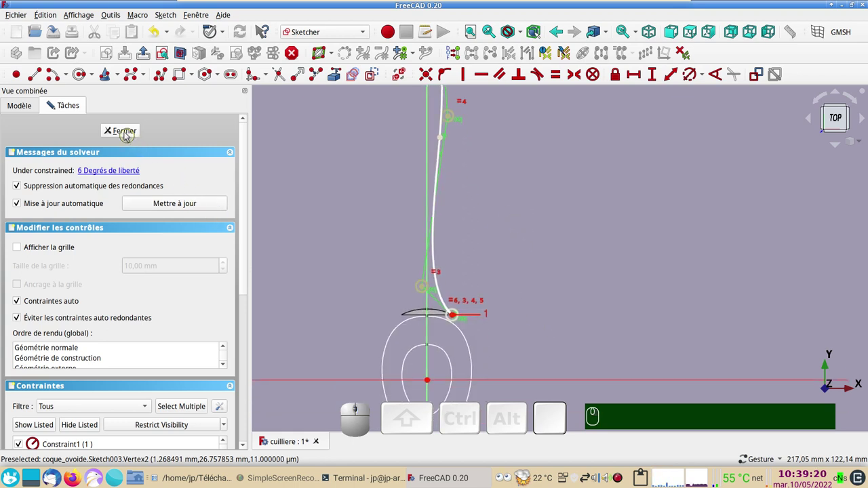
Close the handle sketch and switch to the Part workbench
{"action": "left_click", "coordinate": [129, 132]}
{"action": "scroll", "scroll_direction": "down", "scroll_amount": 3}
{"action": "left_click_drag", "start_coordinate": [726, 305], "coordinate": [530, 324]}
{"action": "left_click", "coordinate": [524, 275]}
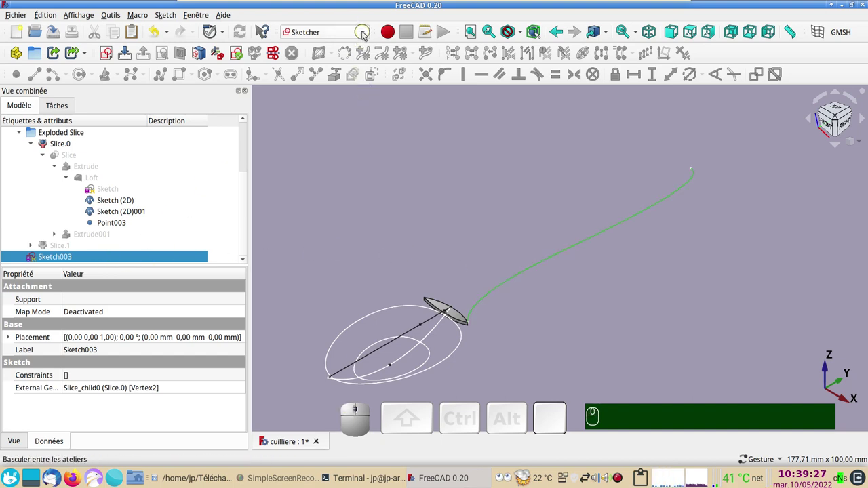
{"action": "left_click", "coordinate": [318, 225]}
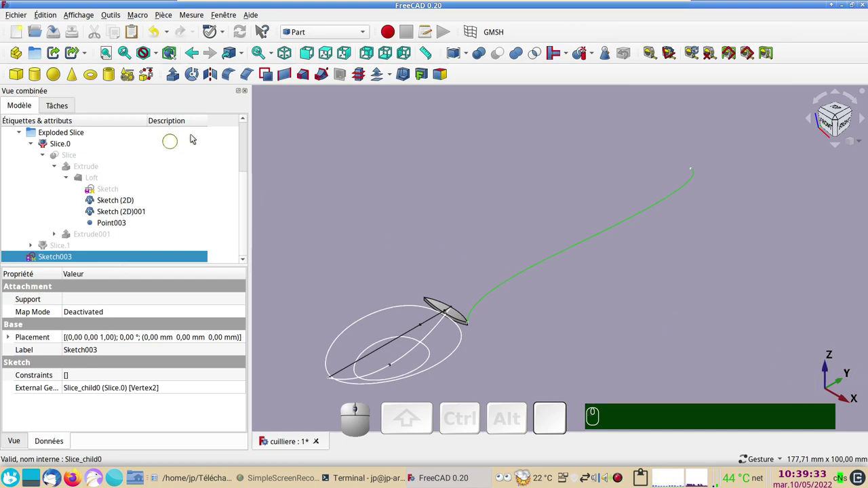
Mirror Sketch003 across the YZ plane to form the handle's second side
{"action": "left_click", "coordinate": [215, 80]}
{"action": "left_click", "coordinate": [165, 266]}
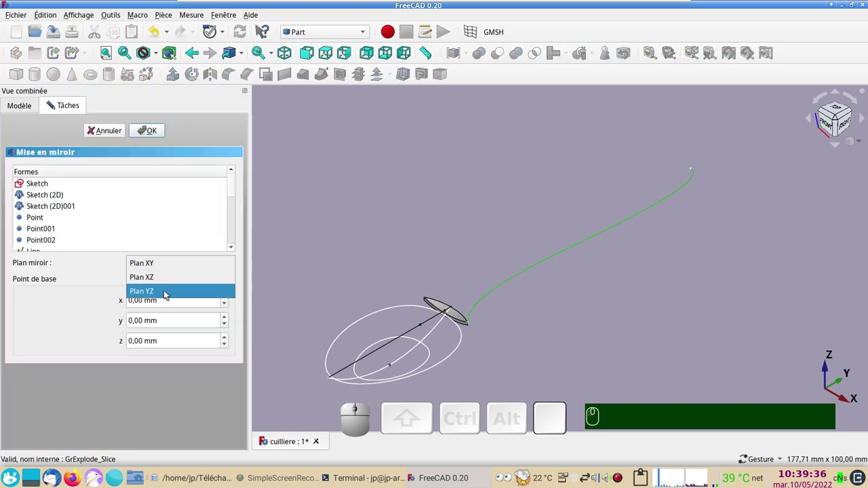
{"action": "left_click", "coordinate": [168, 295]}
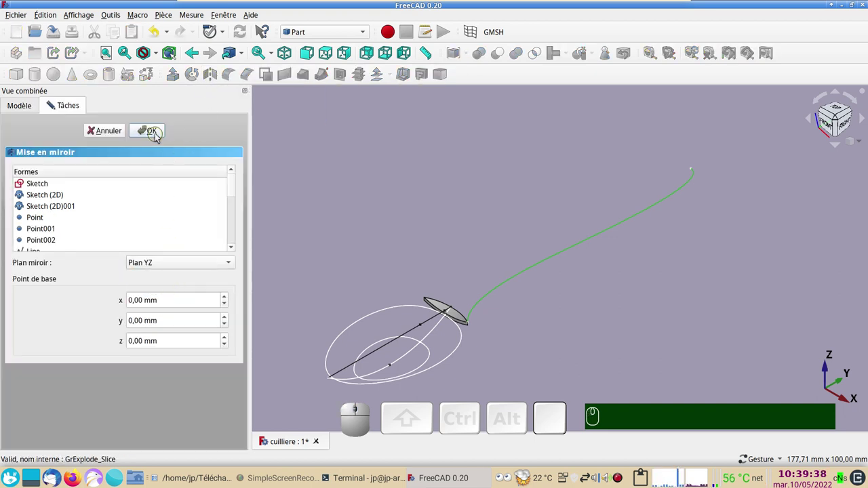
{"action": "left_click", "coordinate": [159, 137]}
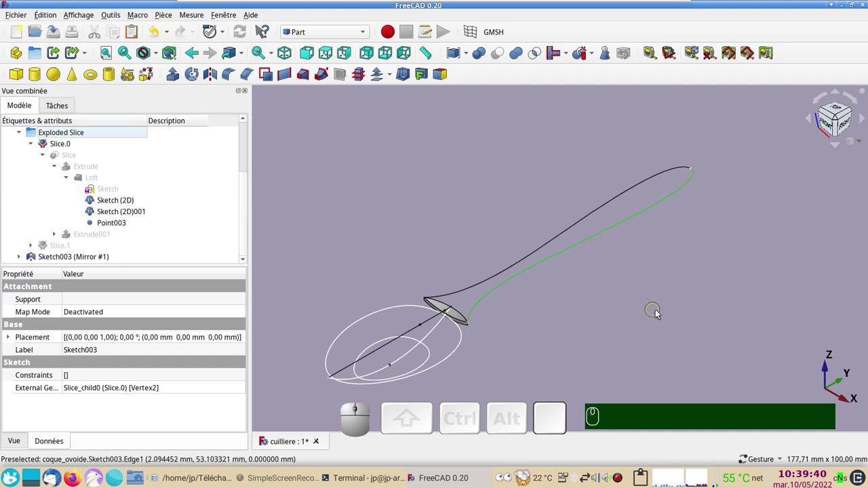
Centre the spoon outline in the view and switch the workbench to Curves
{"action": "left_click_drag", "start_coordinate": [657, 320], "coordinate": [552, 339]}
{"action": "scroll", "scroll_direction": "up", "scroll_amount": 3}
{"action": "left_click_drag", "start_coordinate": [571, 325], "coordinate": [464, 329]}
{"action": "scroll", "scroll_direction": "down", "scroll_amount": 3}
{"action": "key", "text": "KP_0"}
{"action": "scroll", "scroll_direction": "up", "scroll_amount": 3}
{"action": "left_click_drag", "start_coordinate": [487, 344], "coordinate": [555, 346]}
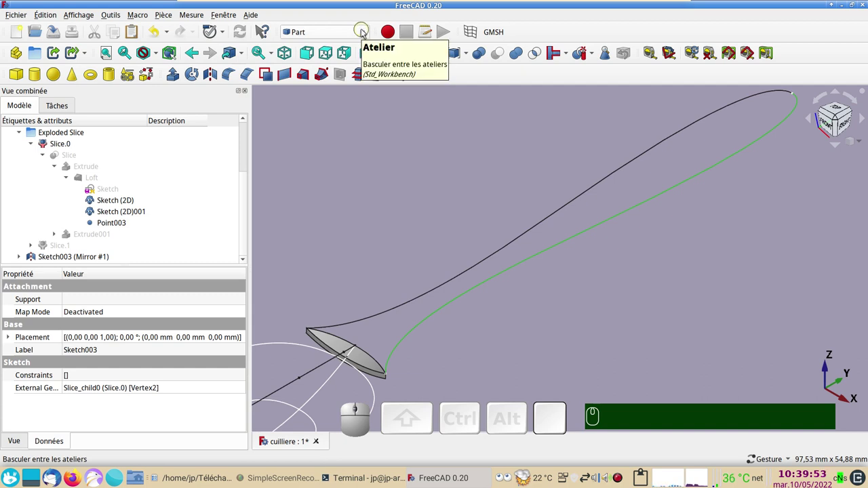
{"action": "left_click", "coordinate": [343, 55]}
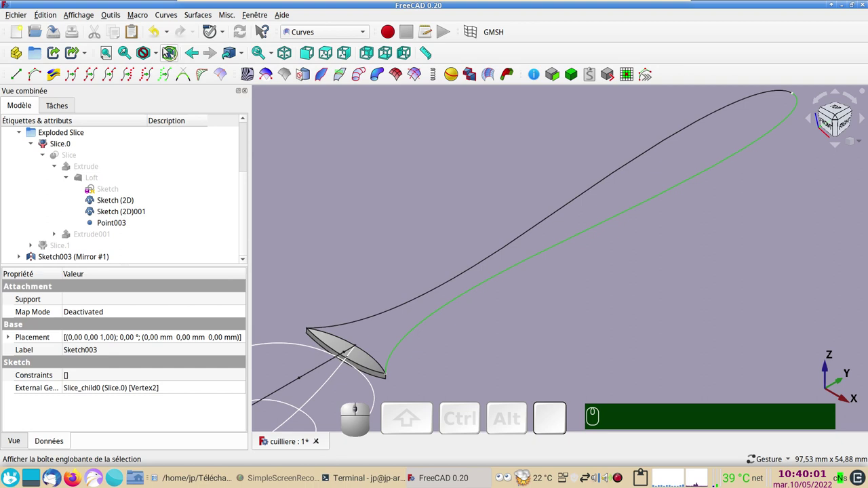
Check the Addon Manager via Outils, noting 4 available updates, and close it
{"action": "left_click", "coordinate": [116, 18]}
{"action": "left_click", "coordinate": [166, 176]}
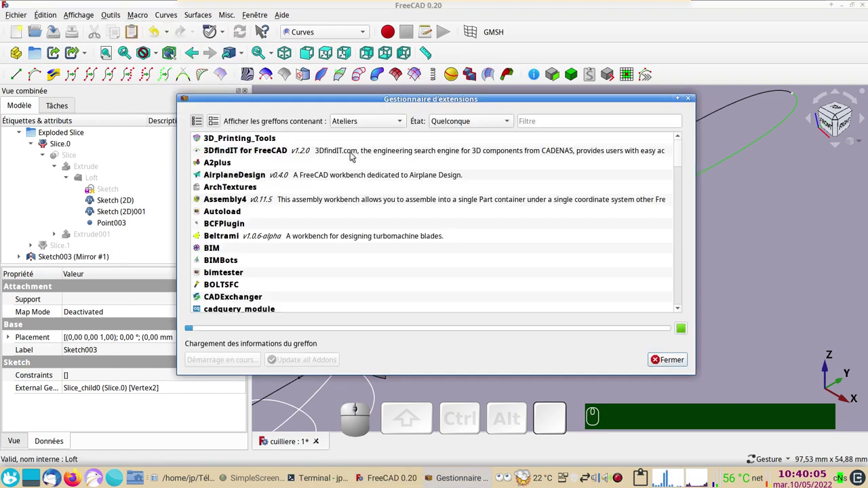
{"action": "scroll", "scroll_direction": "down", "scroll_amount": 3}
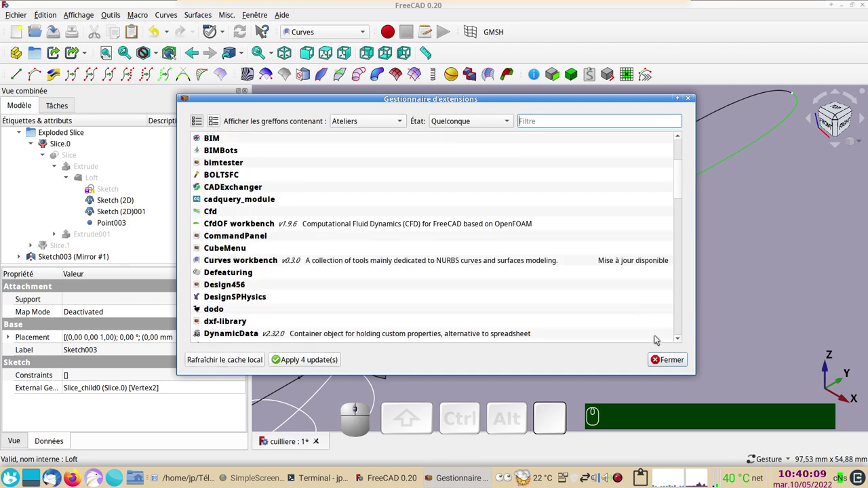
{"action": "left_click", "coordinate": [672, 364]}
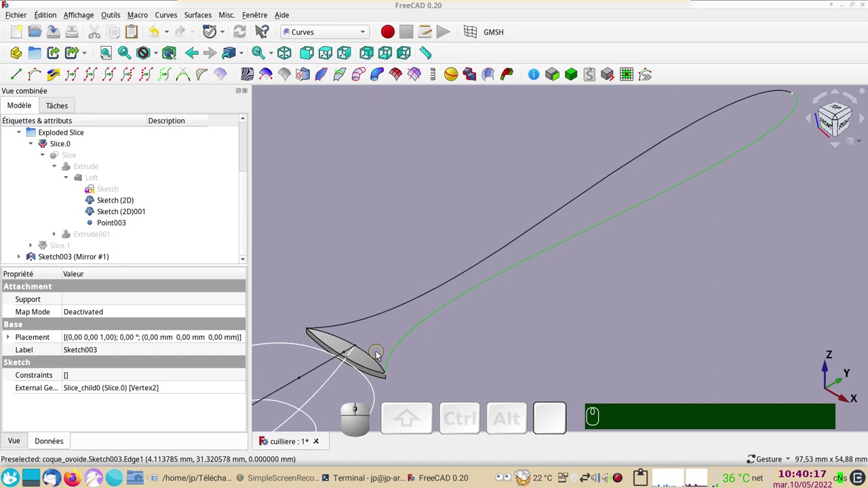
Join the bowl rim edge and three handle outline edges into one JoinCurve BSpline
{"action": "left_click", "coordinate": [376, 361]}
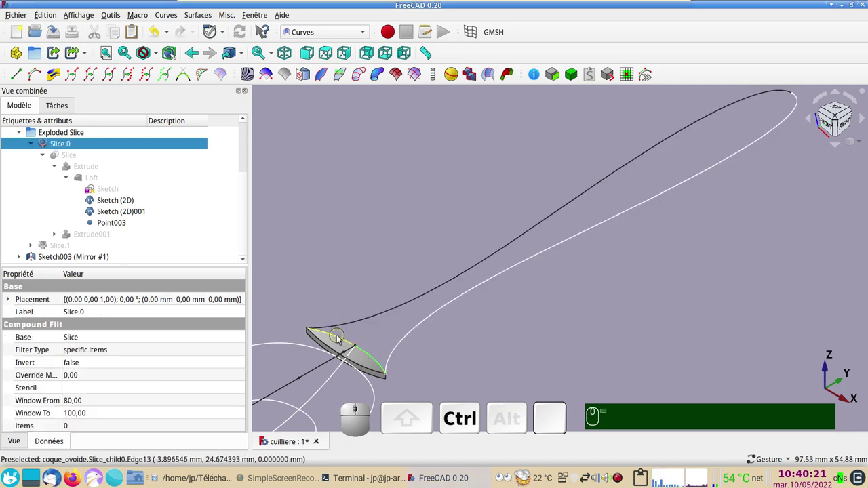
{"action": "left_click", "coordinate": [341, 339]}
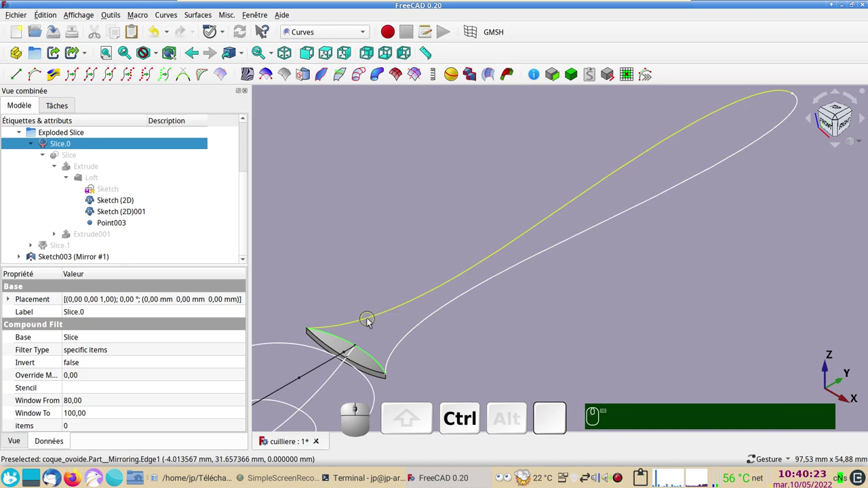
{"action": "left_click", "coordinate": [371, 323]}
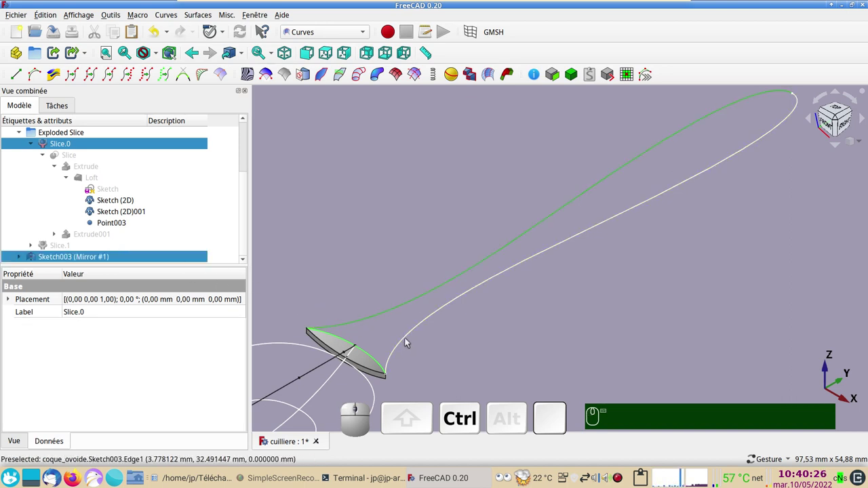
{"action": "left_click", "coordinate": [408, 342]}
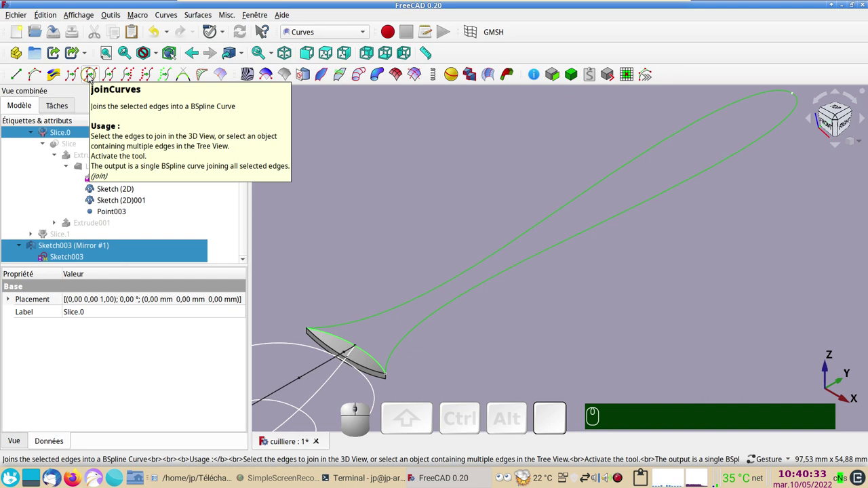
{"action": "left_click", "coordinate": [92, 79]}
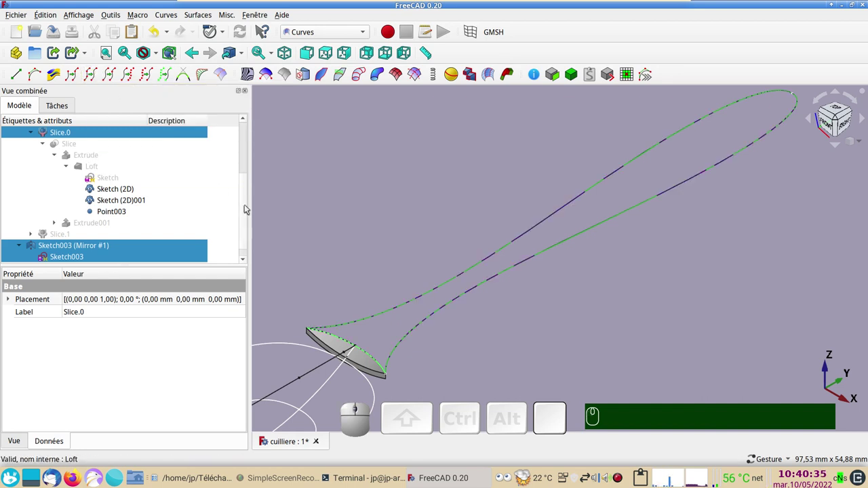
{"action": "left_click_drag", "start_coordinate": [248, 209], "coordinate": [121, 261]}
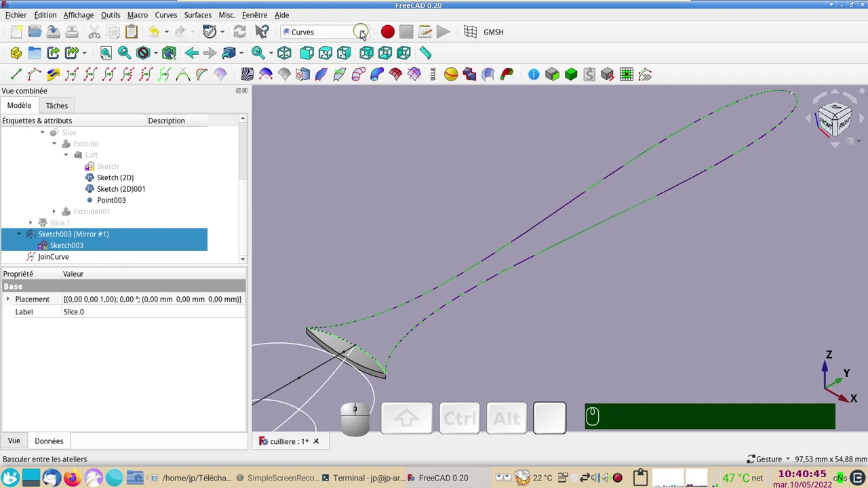
Switch to the Part workbench and select the JoinCurve object
{"action": "left_click", "coordinate": [367, 35]}
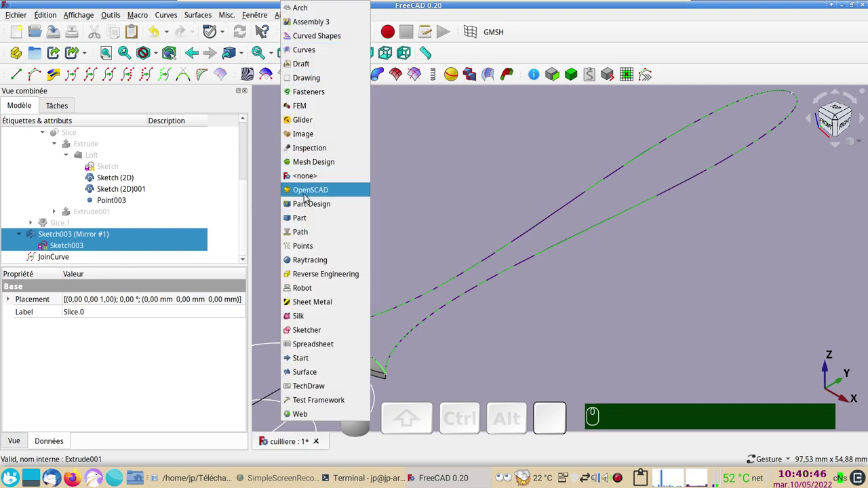
{"action": "left_click", "coordinate": [305, 218]}
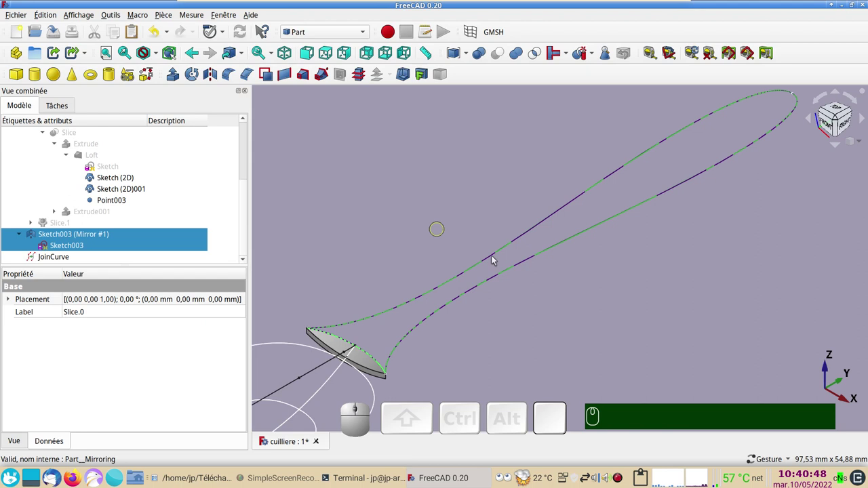
{"action": "scroll", "scroll_direction": "down", "scroll_amount": 3}
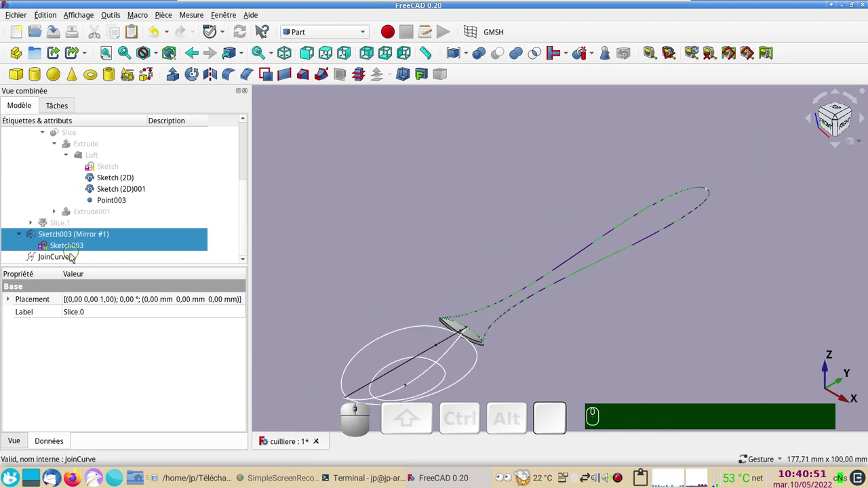
{"action": "left_click", "coordinate": [72, 261]}
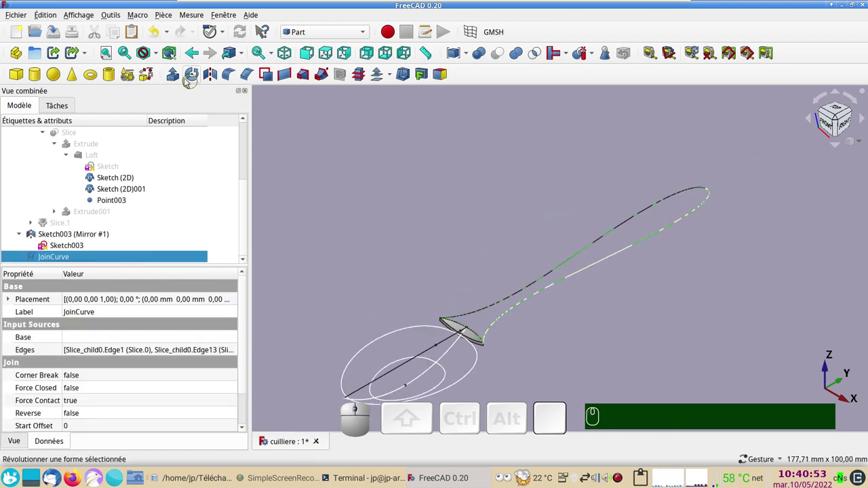
Extrude JoinCurve 60 mm along its normal as a solid, creating Extrude002
{"action": "left_click", "coordinate": [181, 77]}
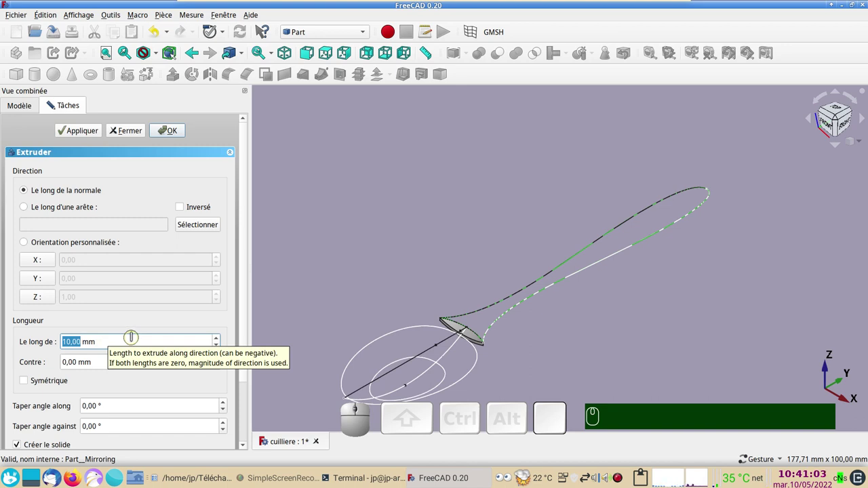
{"action": "key", "text": "KP_6"}
{"action": "key", "text": "KP_0"}
{"action": "scroll", "scroll_direction": "down", "scroll_amount": 3}
{"action": "scroll", "scroll_direction": "up", "scroll_amount": 3}
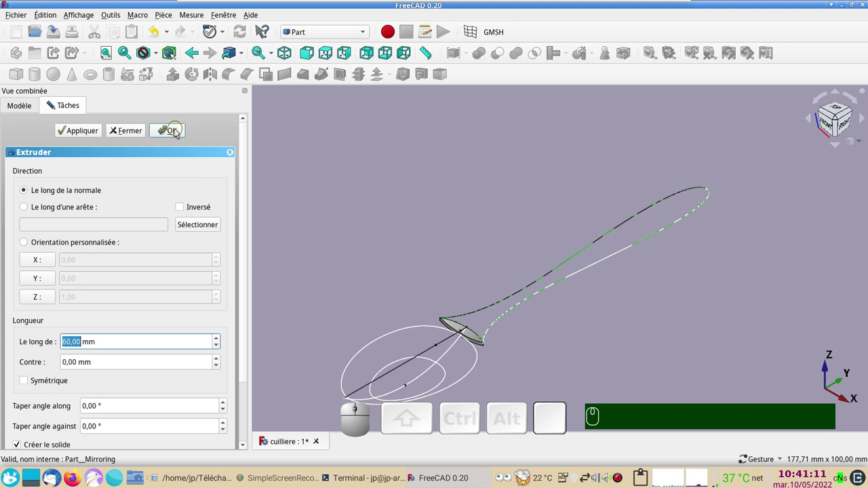
{"action": "left_click", "coordinate": [178, 133]}
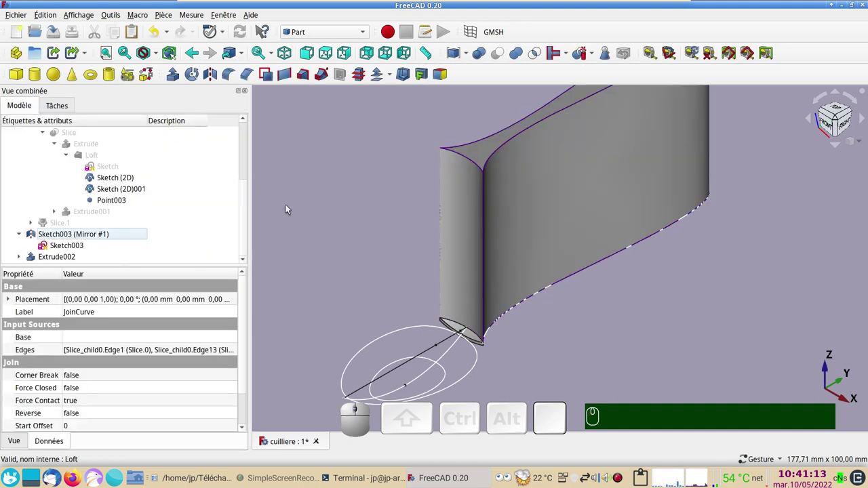
{"action": "left_click_drag", "start_coordinate": [681, 309], "coordinate": [766, 199]}
{"action": "left_click", "coordinate": [840, 117]}
{"action": "scroll", "scroll_direction": "up", "scroll_amount": 3}
{"action": "left_click_drag", "start_coordinate": [442, 282], "coordinate": [504, 312]}
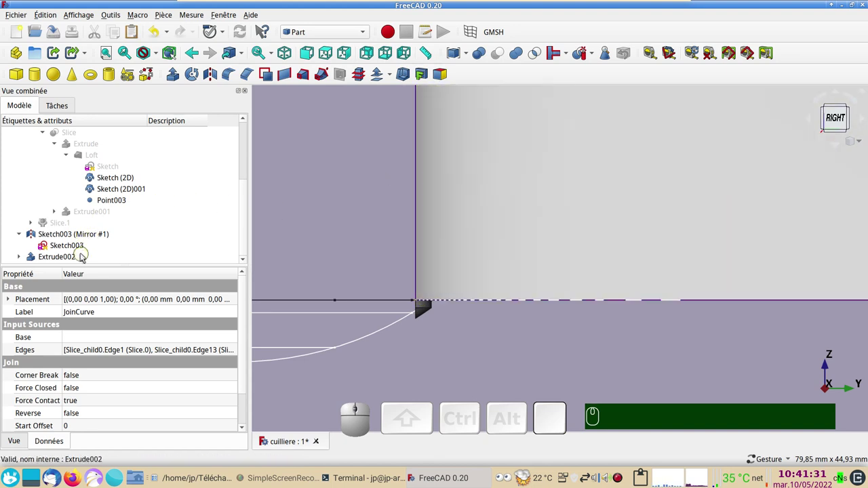
Lower Extrude002 by setting its placement Translation Z to -5 mm
{"action": "left_click", "coordinate": [478, 246]}
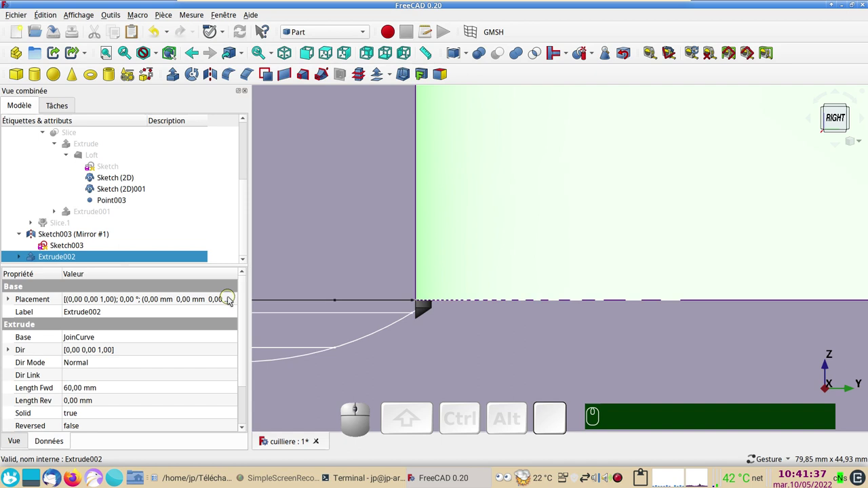
{"action": "left_click", "coordinate": [237, 304]}
{"action": "left_click", "coordinate": [237, 303]}
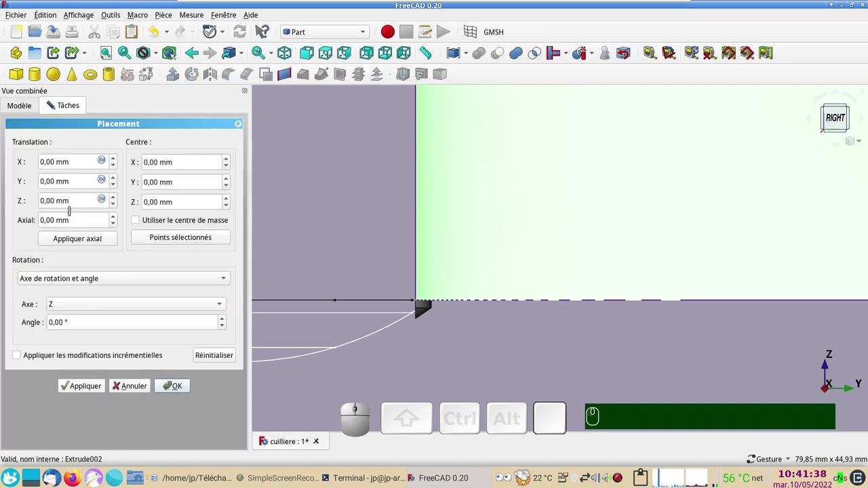
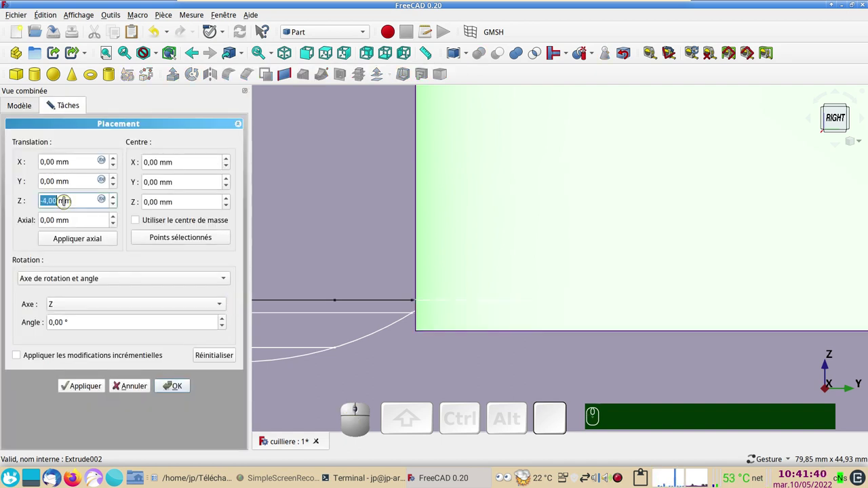
{"action": "scroll", "scroll_direction": "down", "scroll_amount": 3}
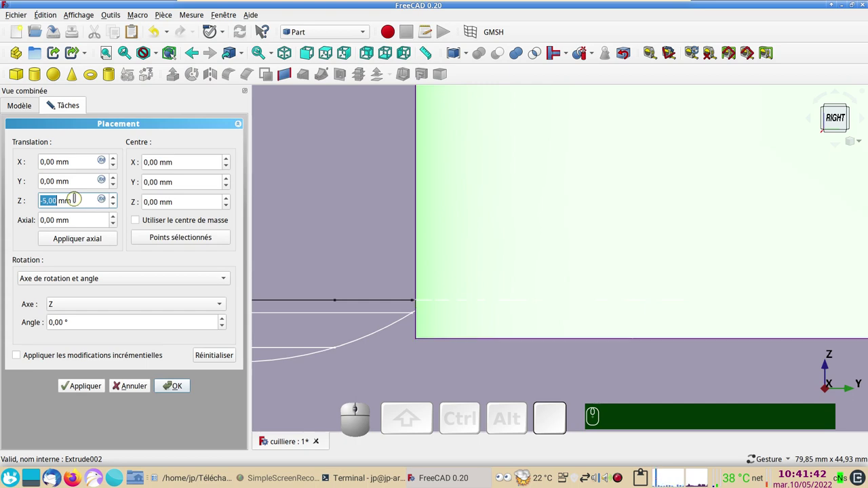
{"action": "left_click", "coordinate": [170, 389]}
{"action": "left_click", "coordinate": [342, 253]}
Hide the Extrude002 handle wall and select the bowl guide sketch Sketch001
{"action": "scroll", "scroll_direction": "down", "scroll_amount": 3}
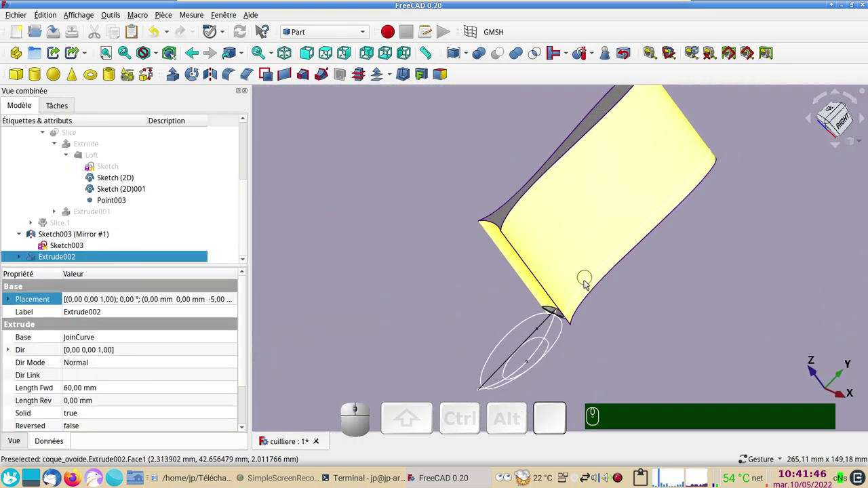
{"action": "left_click", "coordinate": [681, 313]}
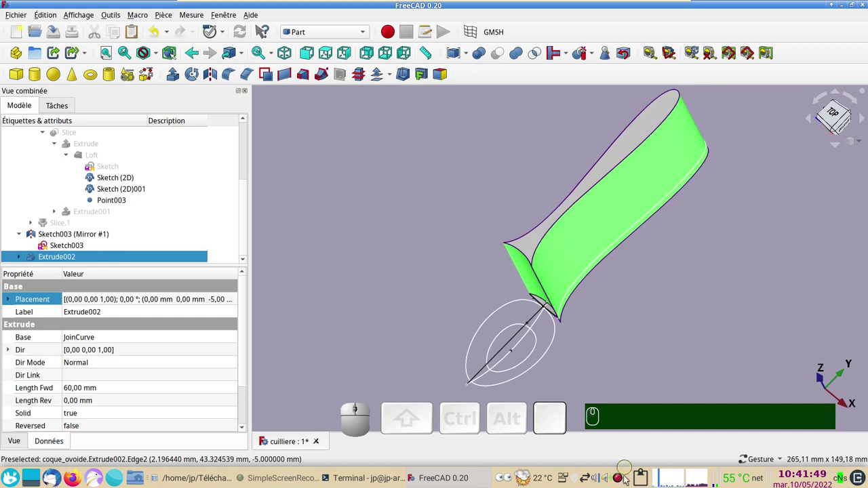
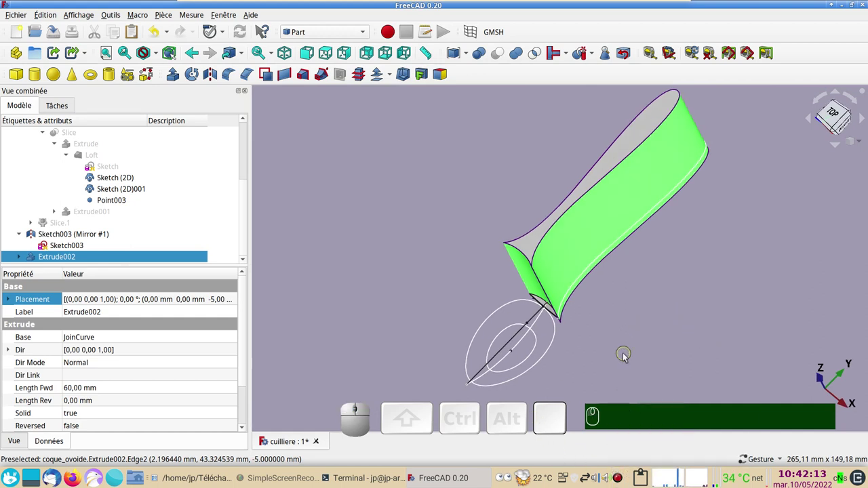
{"action": "scroll", "scroll_direction": "up", "scroll_amount": 3}
{"action": "scroll", "scroll_direction": "down", "scroll_amount": 3}
{"action": "right_click", "coordinate": [629, 326]}
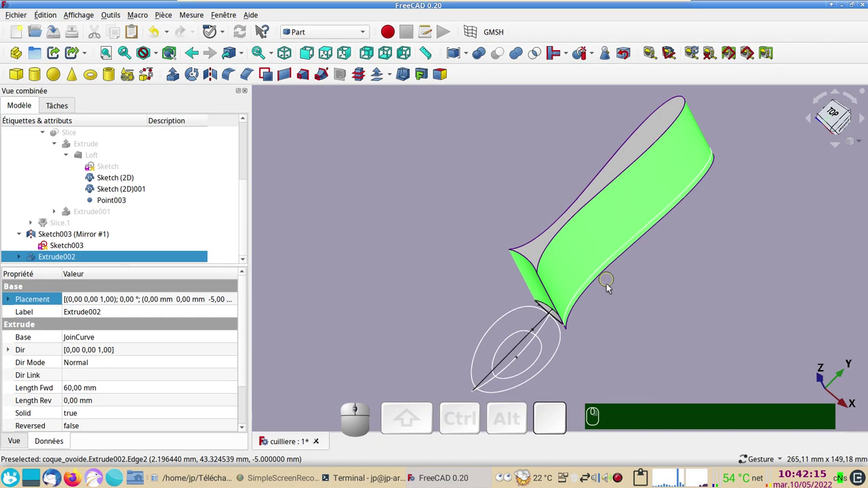
{"action": "key", "text": "space"}
{"action": "scroll", "scroll_direction": "up", "scroll_amount": 3}
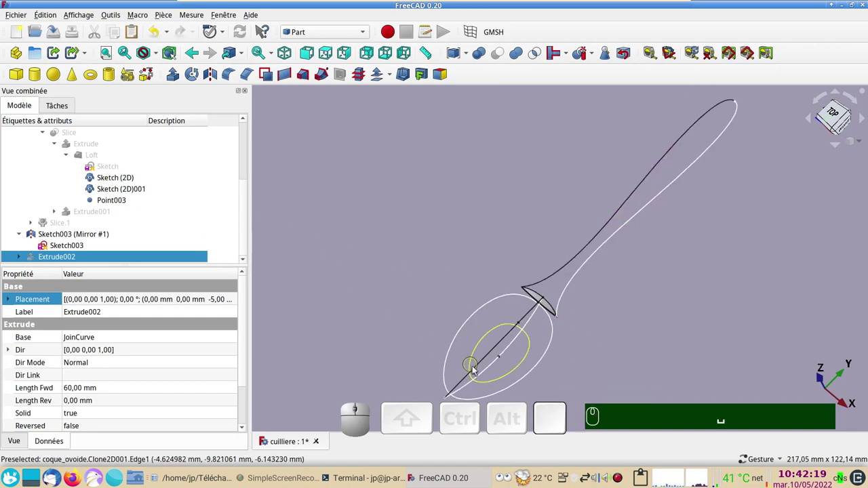
{"action": "left_click", "coordinate": [484, 377]}
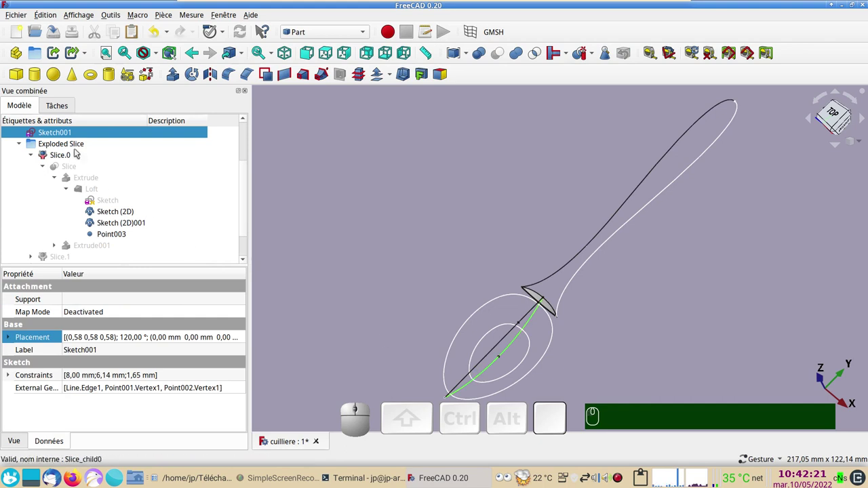
{"action": "scroll", "scroll_direction": "up", "scroll_amount": 3}
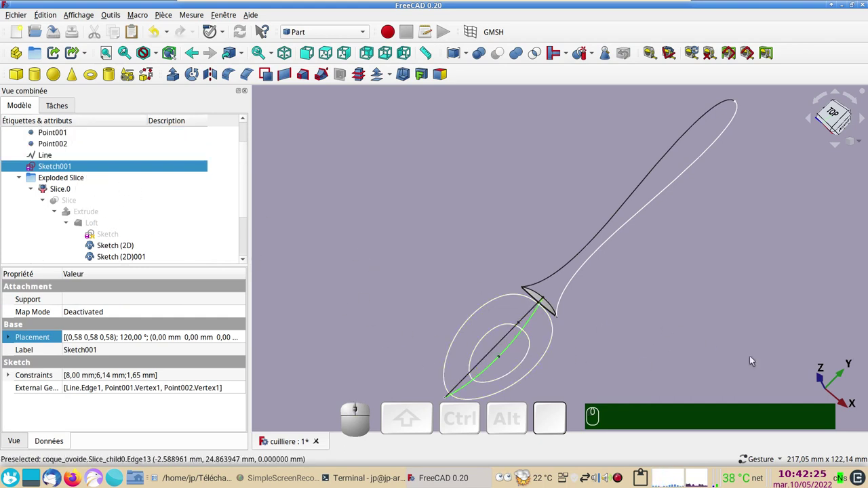
Select Sketch001 and frame it from the side for editing
{"action": "left_click", "coordinate": [83, 173]}
{"action": "scroll", "scroll_direction": "up", "scroll_amount": 3}
{"action": "scroll", "scroll_direction": "down", "scroll_amount": 3}
{"action": "left_click_drag", "start_coordinate": [600, 325], "coordinate": [372, 306]}
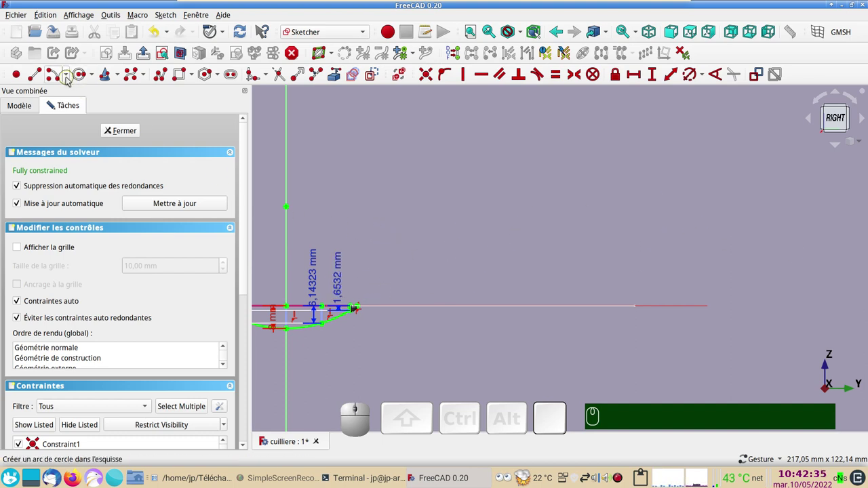
Draw a three-point arc rising upward from the end of the bowl profile, then recentre on the sketch
{"action": "left_click", "coordinate": [70, 81]}
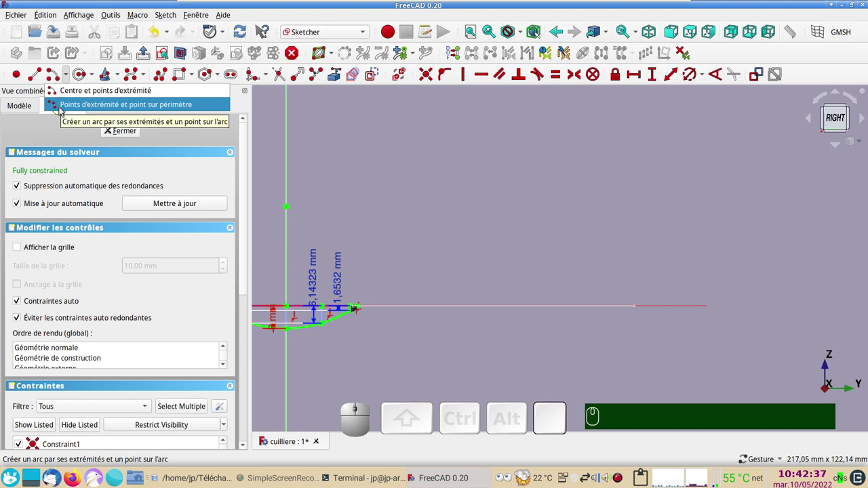
{"action": "left_click", "coordinate": [63, 111]}
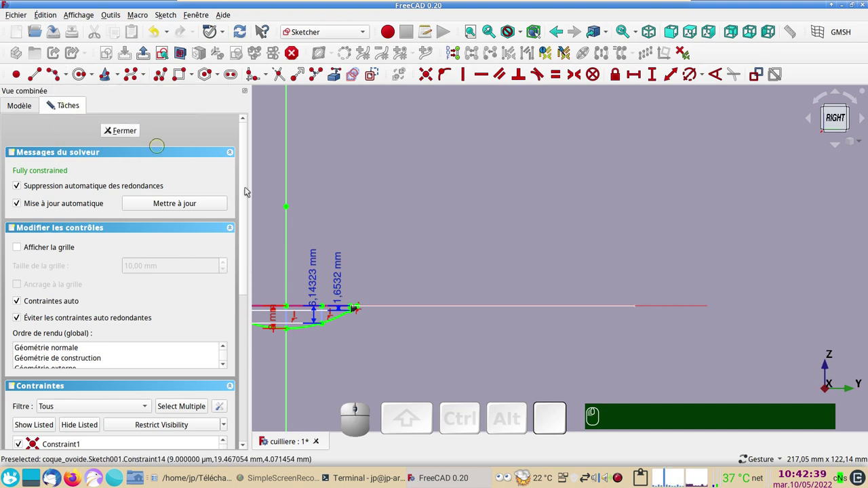
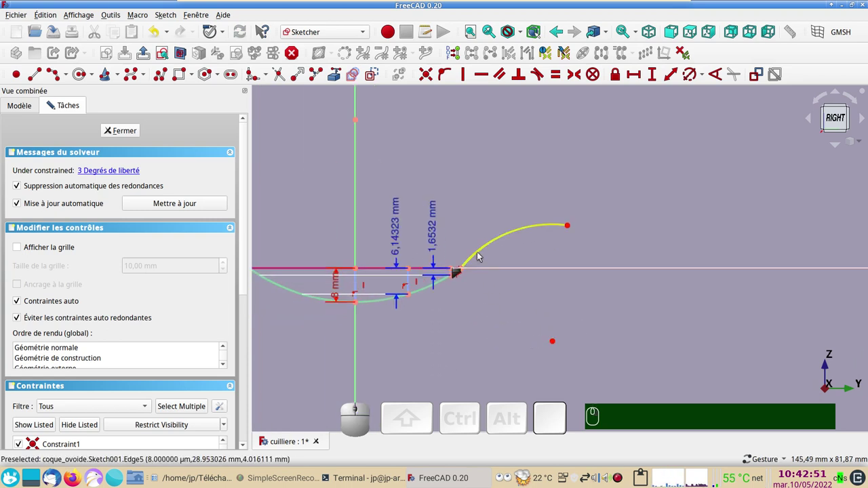
{"action": "left_click", "coordinate": [481, 254]}
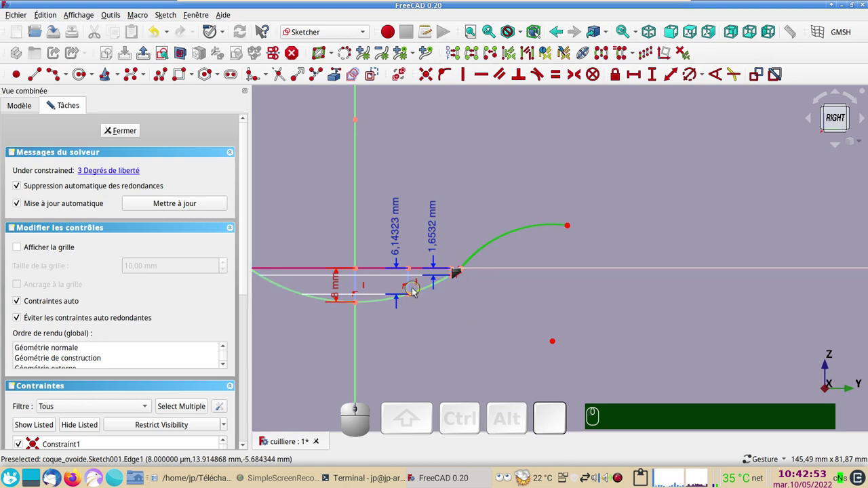
{"action": "left_click", "coordinate": [422, 295]}
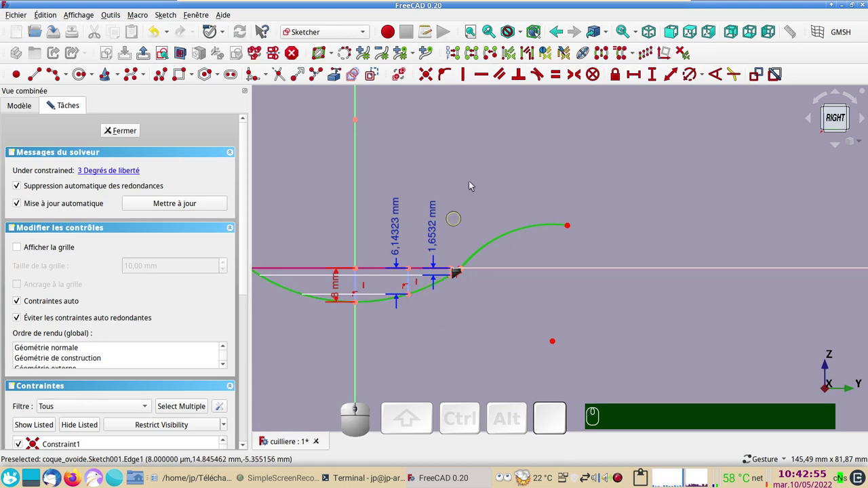
{"action": "type", "text": "t"}
{"action": "scroll", "scroll_direction": "down", "scroll_amount": 3}
{"action": "right_click", "coordinate": [629, 251]}
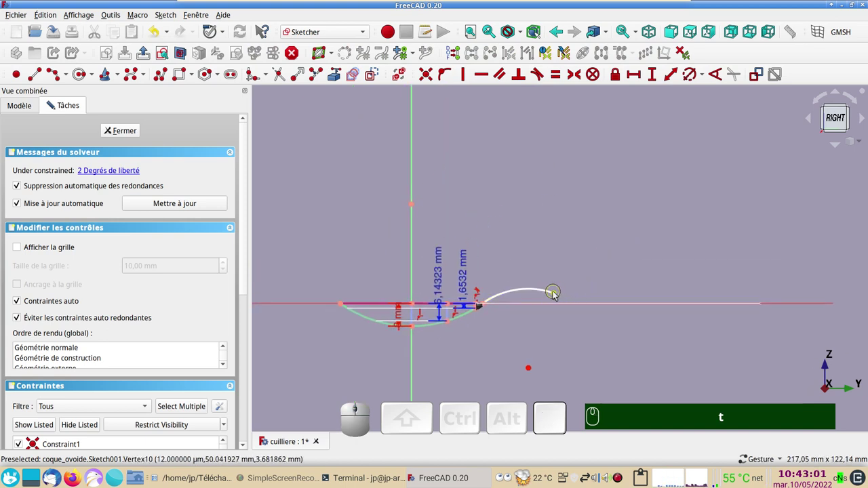
{"action": "left_click_drag", "start_coordinate": [558, 297], "coordinate": [607, 296]}
{"action": "scroll", "scroll_direction": "down", "scroll_amount": 3}
{"action": "left_click_drag", "start_coordinate": [605, 280], "coordinate": [488, 278]}
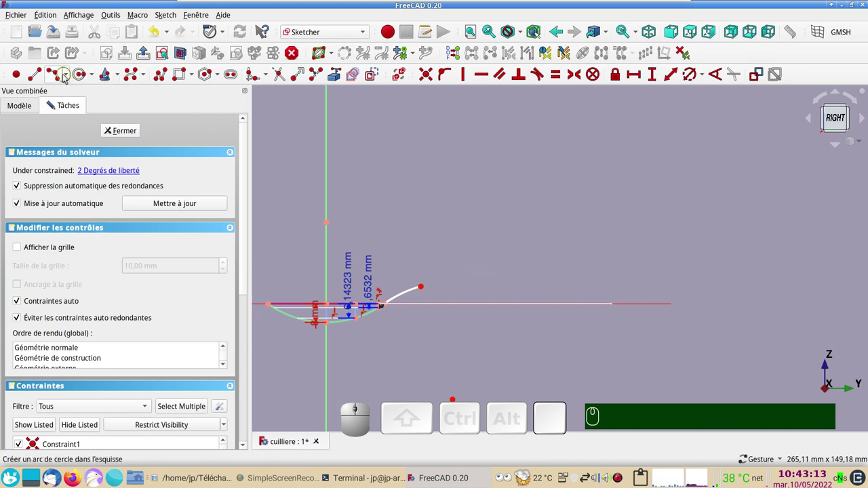
Draw a second handle arc and lock its endpoint in place
{"action": "left_click", "coordinate": [59, 79]}
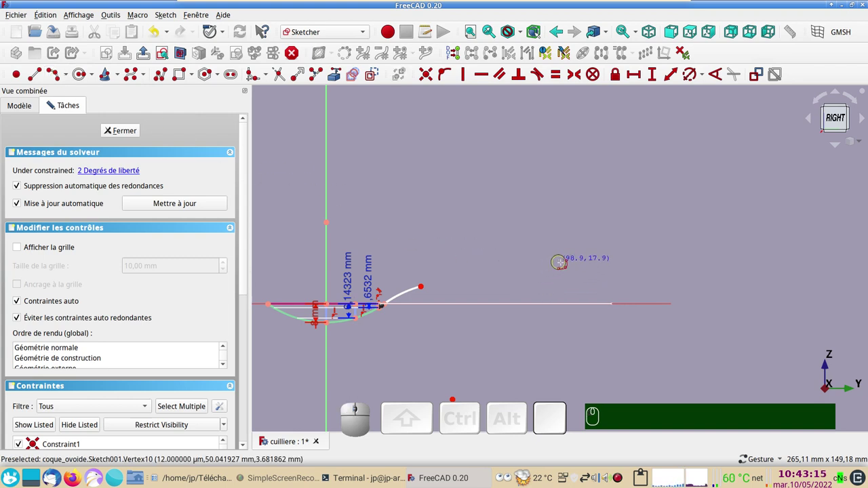
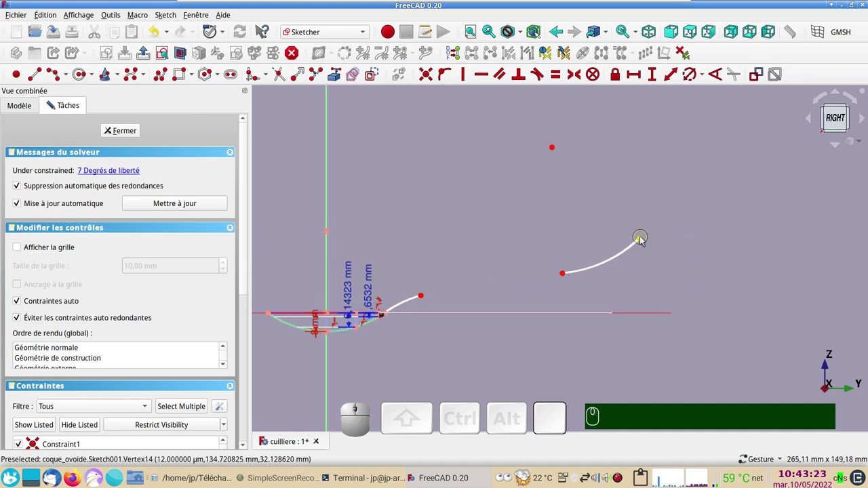
{"action": "left_click", "coordinate": [644, 241]}
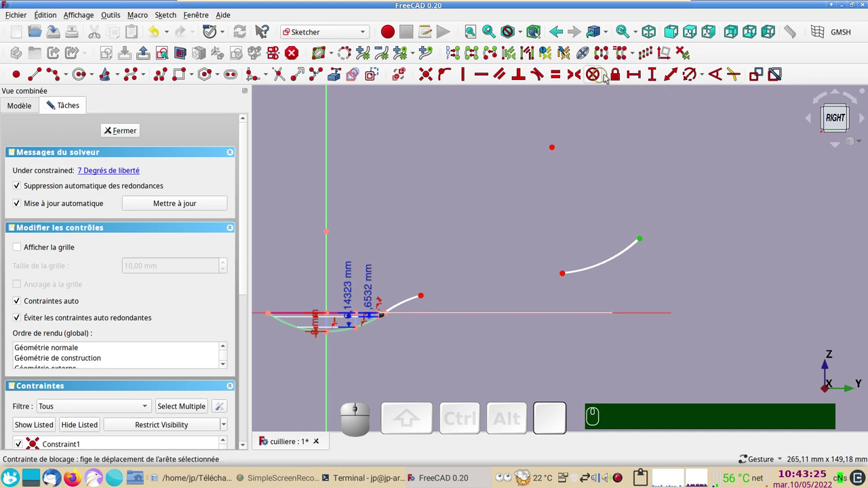
{"action": "left_click", "coordinate": [620, 75]}
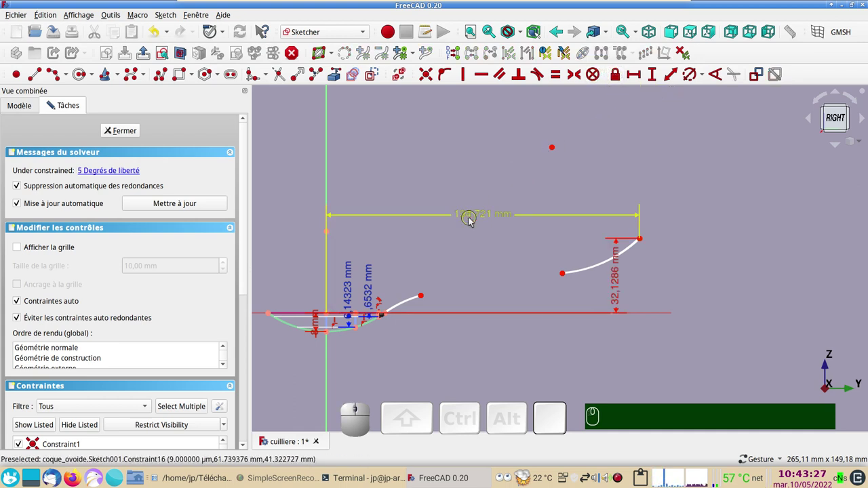
Set the locked endpoint to 120 mm from the axis and 25 mm high, then begin the joining line
{"action": "left_click", "coordinate": [469, 219]}
{"action": "key", "text": "KP_1"}
{"action": "key", "text": "KP_2"}
{"action": "key", "text": "KP_0"}
{"action": "key", "text": "KP_Enter"}
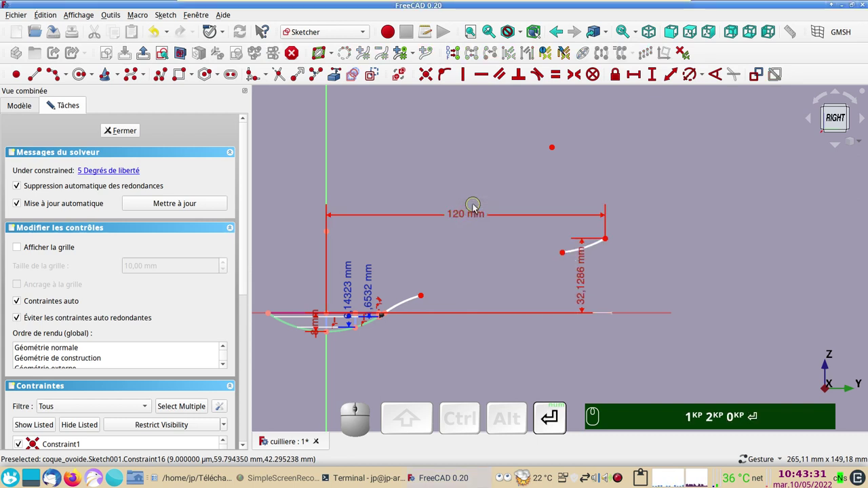
{"action": "key", "text": "KP_1"}
{"action": "key", "text": "KP_2"}
{"action": "key", "text": "KP_0"}
{"action": "key", "text": "Return"}
{"action": "left_click", "coordinate": [585, 296]}
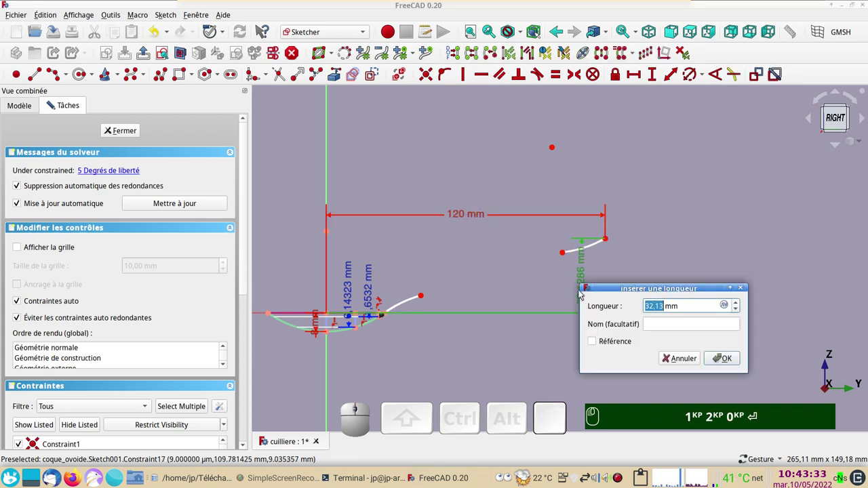
{"action": "key", "text": "KP_2"}
{"action": "key", "text": "KP_5"}
{"action": "key", "text": "Return"}
{"action": "key", "text": "KP_Enter"}
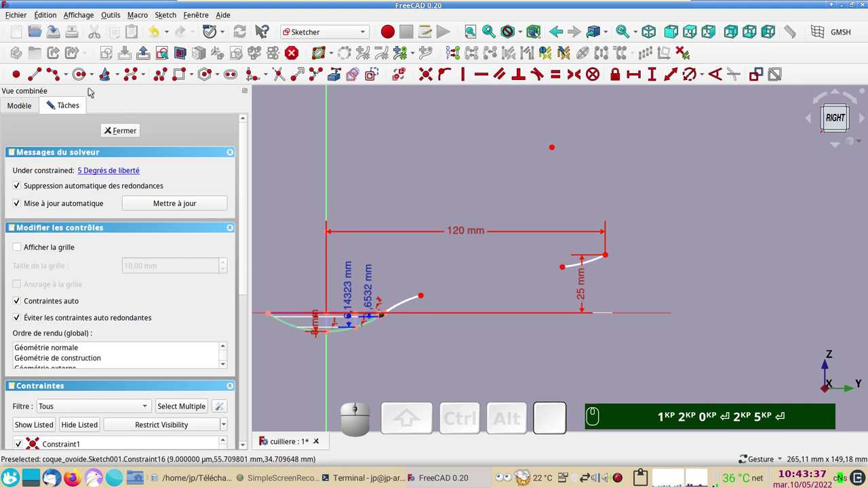
{"action": "left_click", "coordinate": [43, 80]}
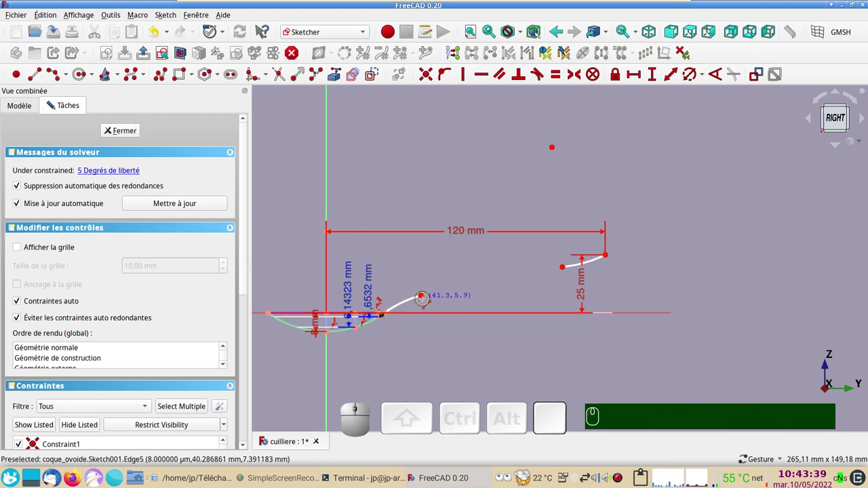
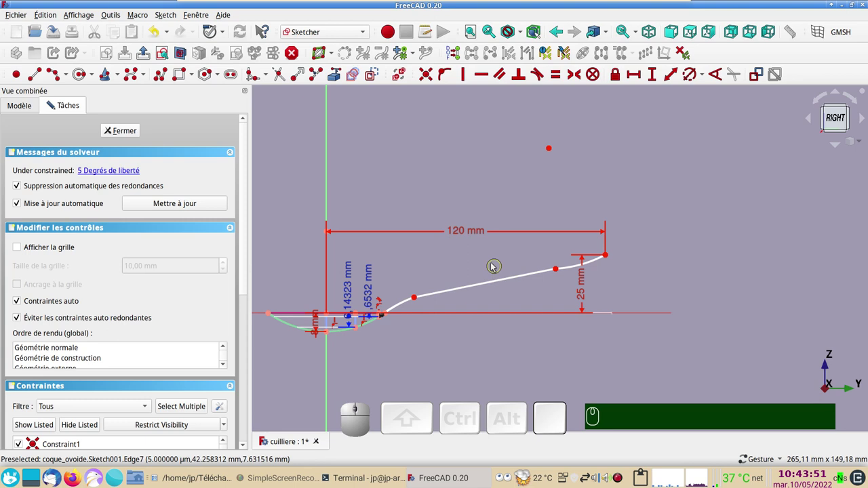
Dimension the first handle junction 40 mm horizontally from the vertical axis
{"action": "key", "text": "t"}
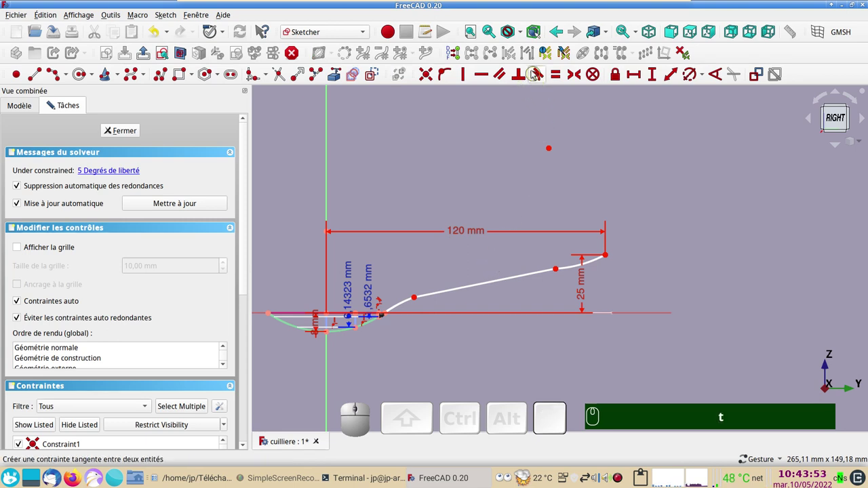
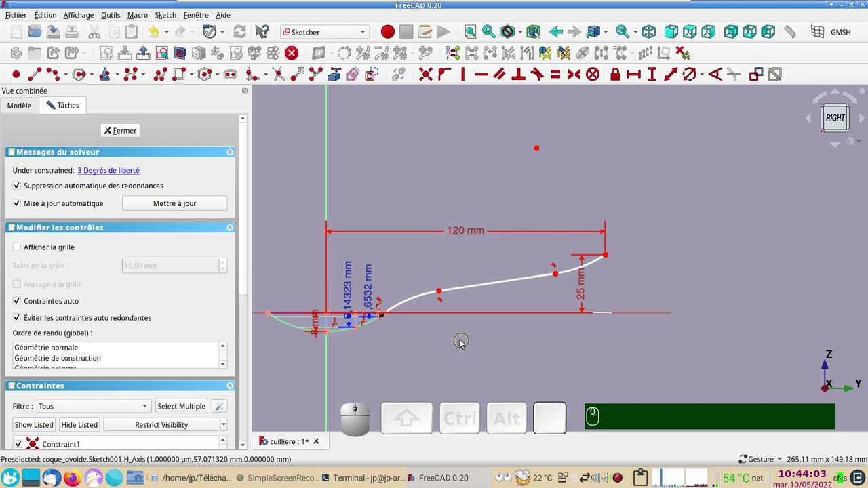
{"action": "right_click", "coordinate": [437, 262]}
{"action": "left_click", "coordinate": [428, 264]}
{"action": "left_click_drag", "start_coordinate": [443, 295], "coordinate": [429, 300]}
{"action": "left_click", "coordinate": [429, 299]}
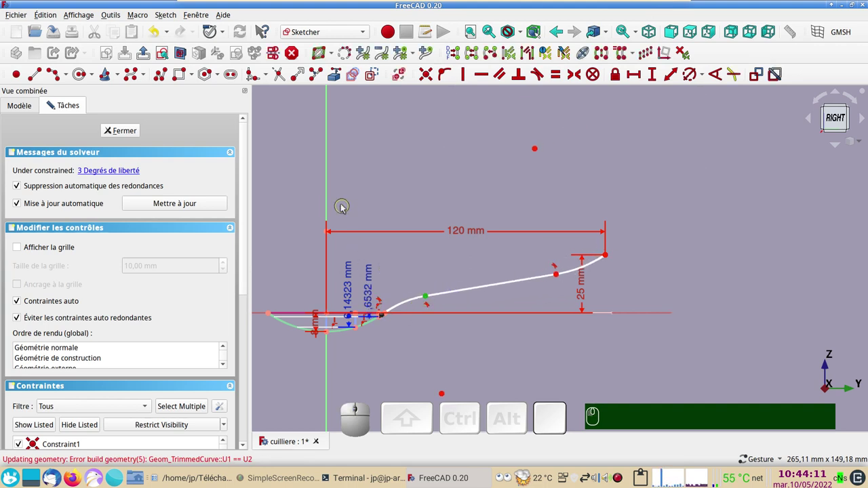
{"action": "left_click", "coordinate": [330, 214]}
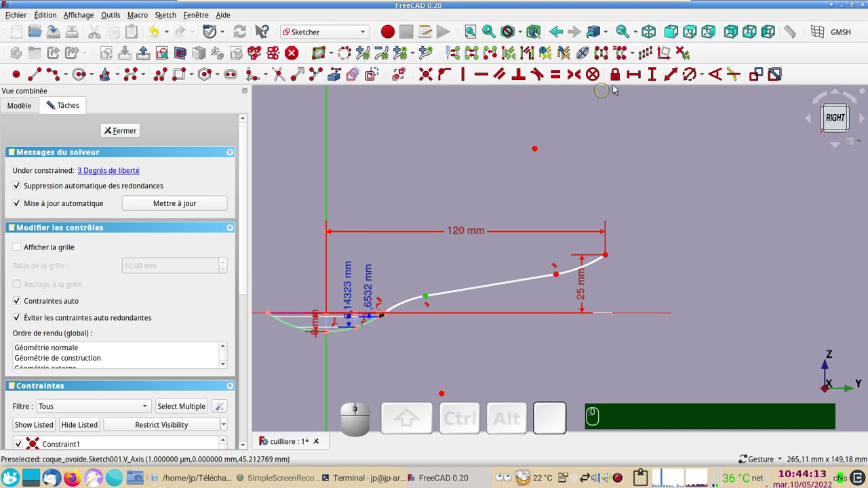
{"action": "left_click", "coordinate": [640, 79]}
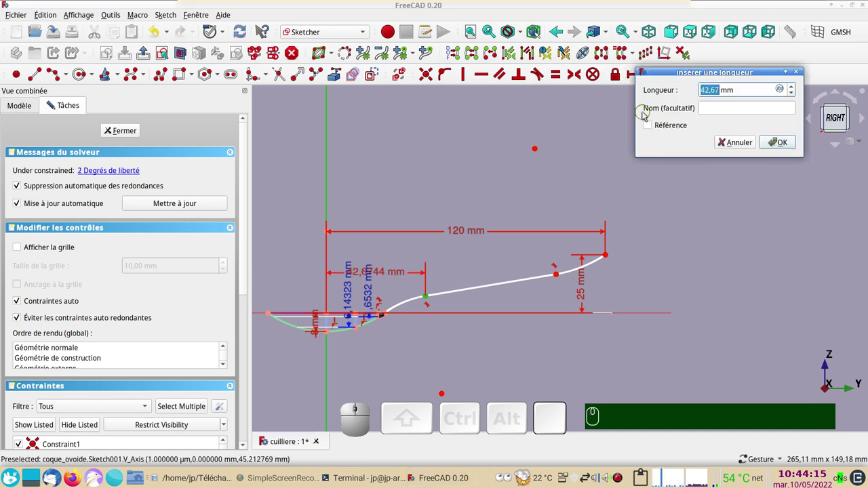
{"action": "key", "text": "KP_4"}
{"action": "key", "text": "KP_5"}
{"action": "key", "text": "KP_Enter"}
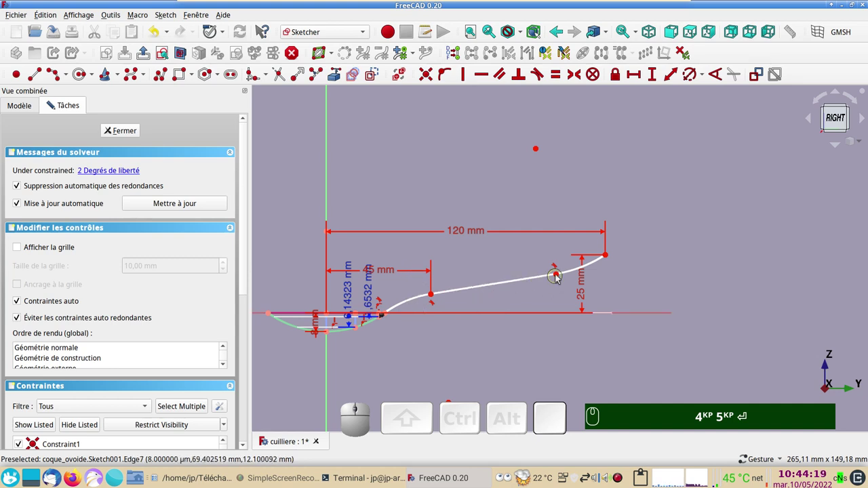
Fix the second junction where the arcs meet at 90 mm out and 15 mm up, fully constraining the sketch
{"action": "left_click_drag", "start_coordinate": [561, 278], "coordinate": [555, 304]}
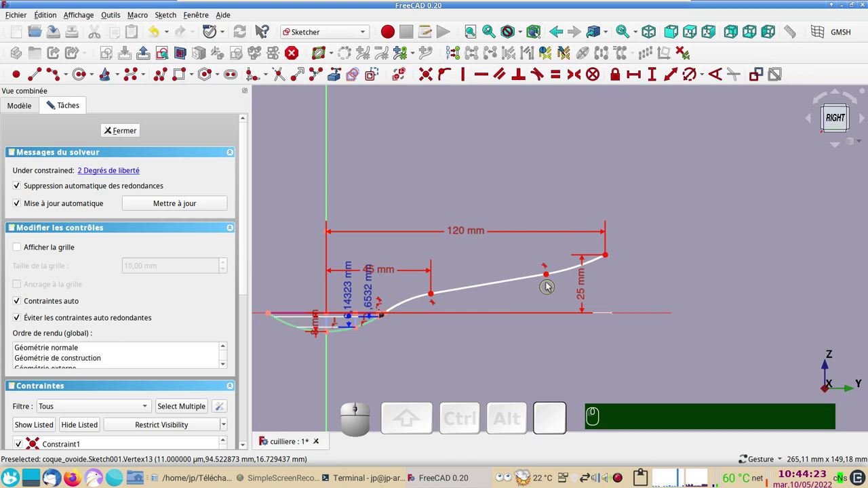
{"action": "left_click", "coordinate": [549, 278]}
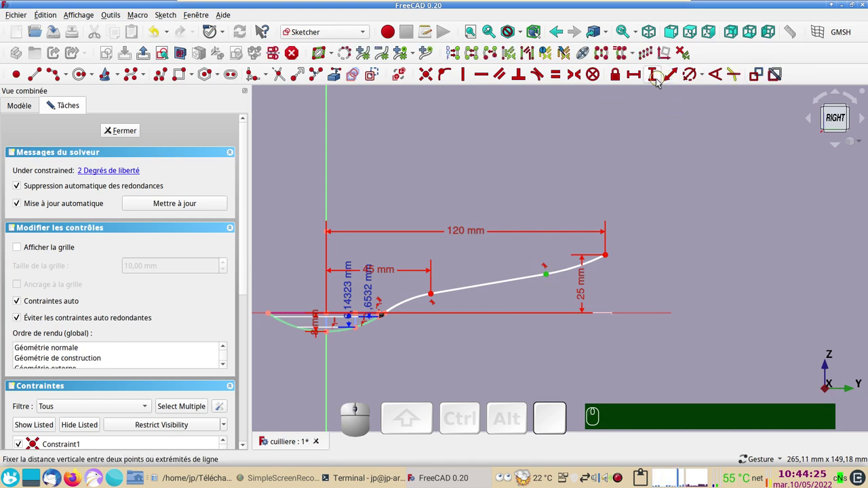
{"action": "left_click", "coordinate": [619, 79]}
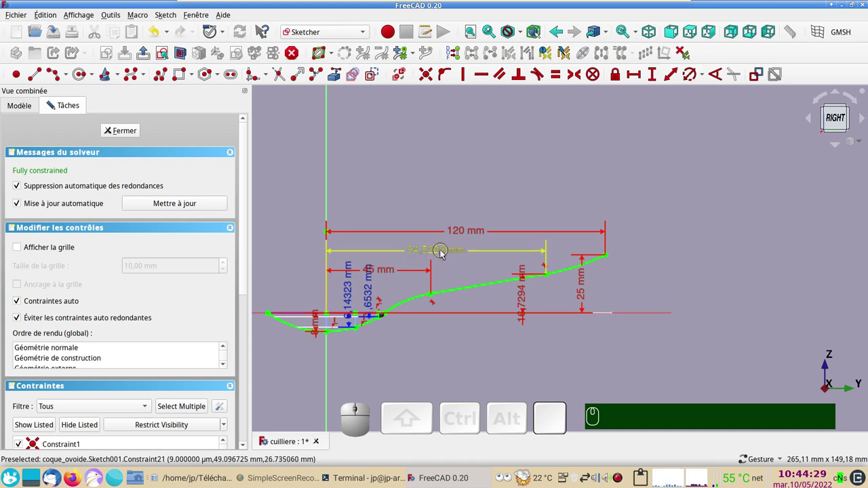
{"action": "left_click", "coordinate": [445, 254]}
{"action": "key", "text": "KP_9"}
{"action": "key", "text": "KP_0"}
{"action": "key", "text": "KP_Enter"}
{"action": "left_click", "coordinate": [517, 309]}
{"action": "key", "text": "KP_2"}
{"action": "key", "text": "KP_5"}
{"action": "key", "text": "BackSpace"}
{"action": "key", "text": "KP_1"}
{"action": "key", "text": "KP_5"}
{"action": "key", "text": "KP_9"}
{"action": "key", "text": "KP_0"}
{"action": "key", "text": "Return"}
{"action": "key", "text": "KP_2"}
{"action": "key", "text": "KP_5"}
{"action": "key", "text": "BackSpace"}
{"action": "key", "text": "KP_1"}
{"action": "key", "text": "Return"}
{"action": "key", "text": "KP_Enter"}
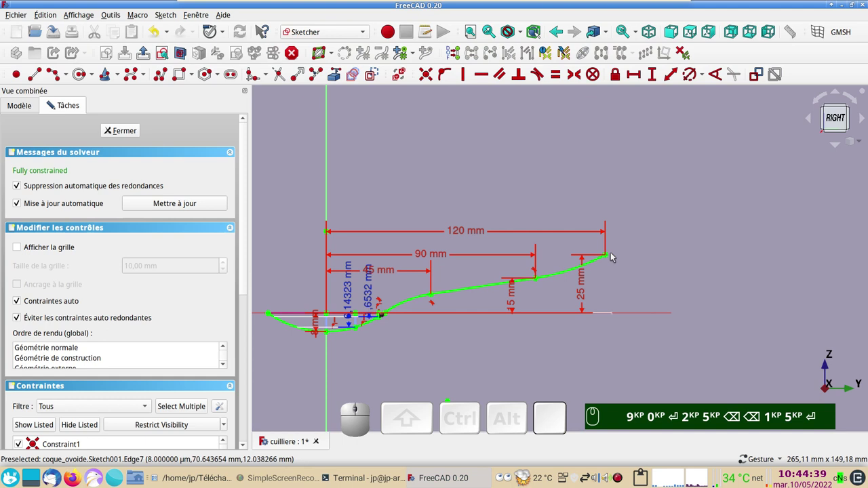
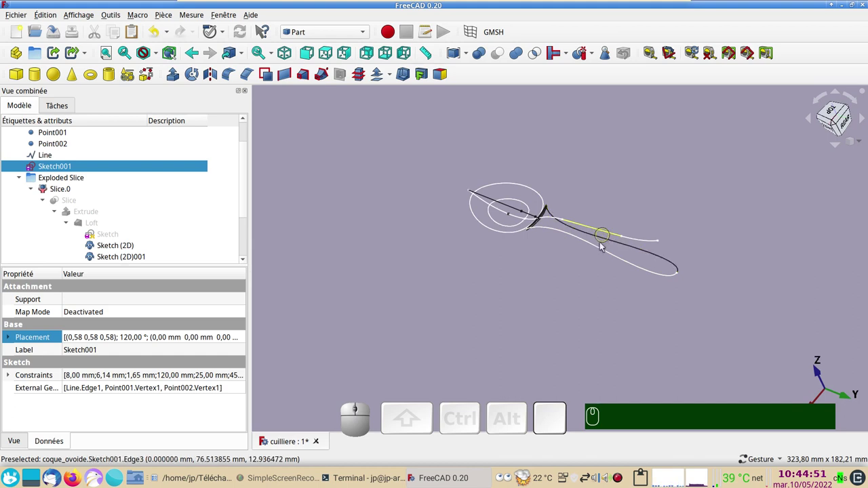
Mirror the handle sketch with Part Mirroring to create Sketch003 (Mirror #1)
{"action": "right_click", "coordinate": [621, 479]}
{"action": "left_click", "coordinate": [642, 440]}
{"action": "scroll", "scroll_direction": "up", "scroll_amount": 3}
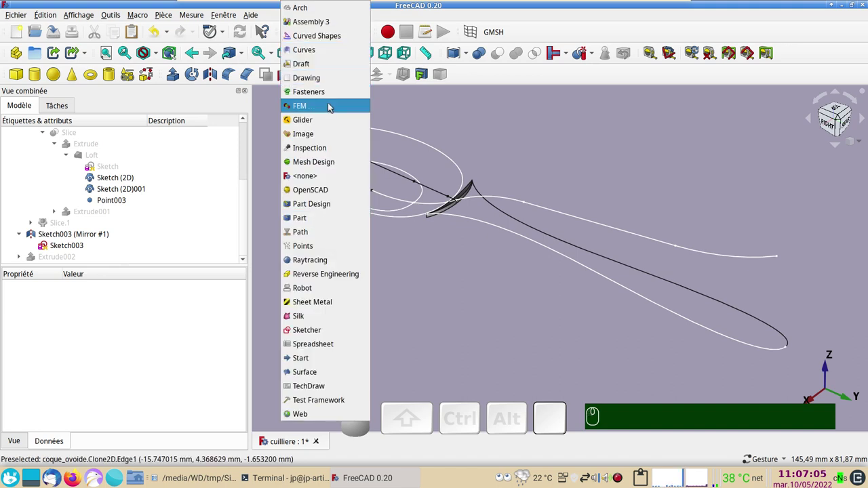
Switch to the Draft workbench and view the model from the rear
{"action": "left_click", "coordinate": [311, 68]}
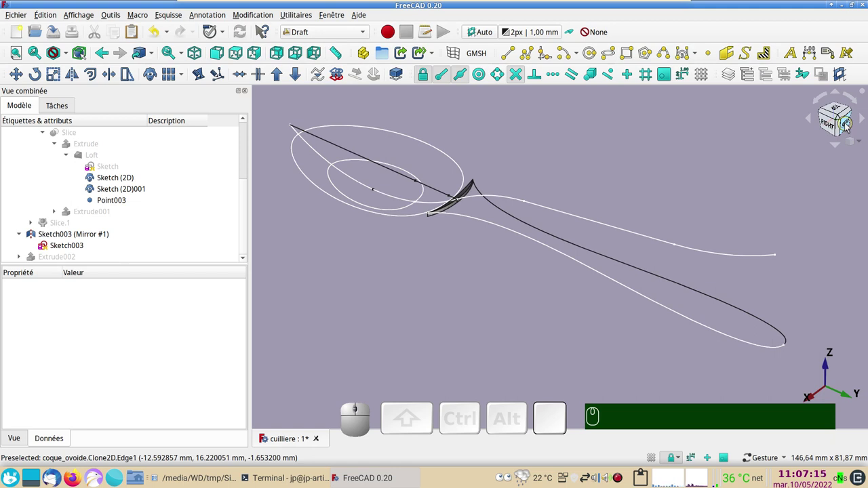
{"action": "key", "text": "KP_4"}
Place the first two small filled Draft circles on the handle axis, the second higher up
{"action": "scroll", "scroll_direction": "up", "scroll_amount": 3}
{"action": "right_click", "coordinate": [701, 237]}
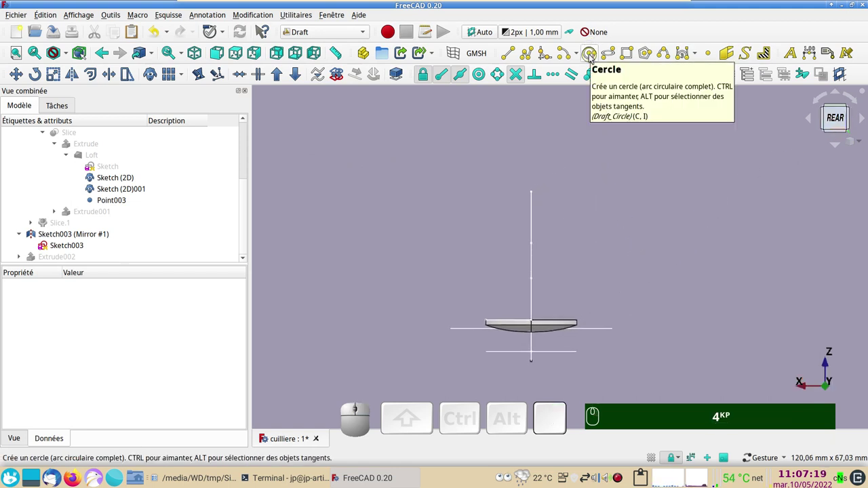
{"action": "left_click", "coordinate": [593, 59]}
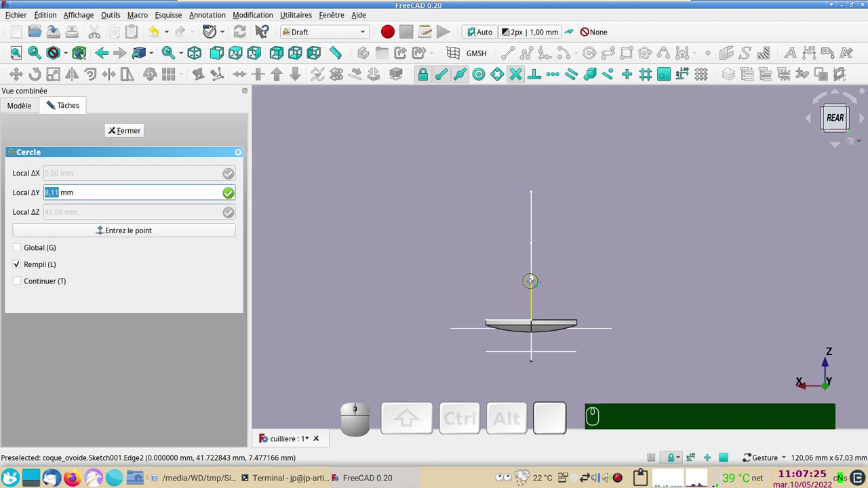
{"action": "left_click", "coordinate": [530, 288]}
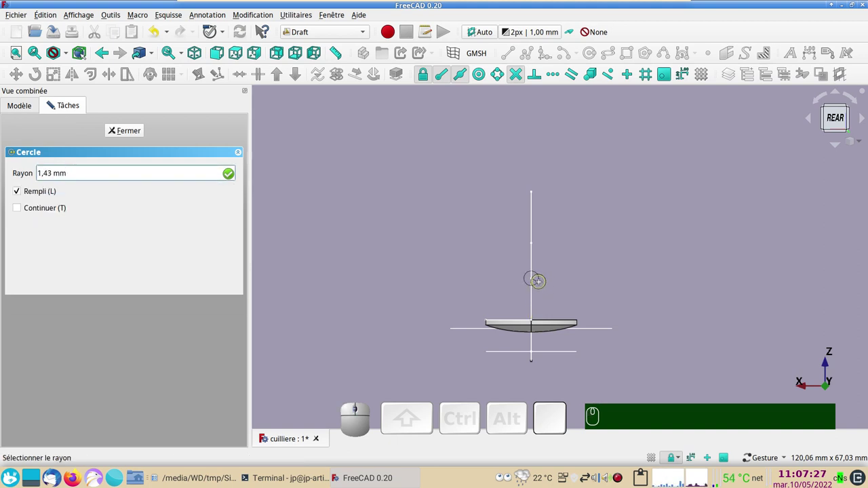
{"action": "left_click", "coordinate": [541, 291]}
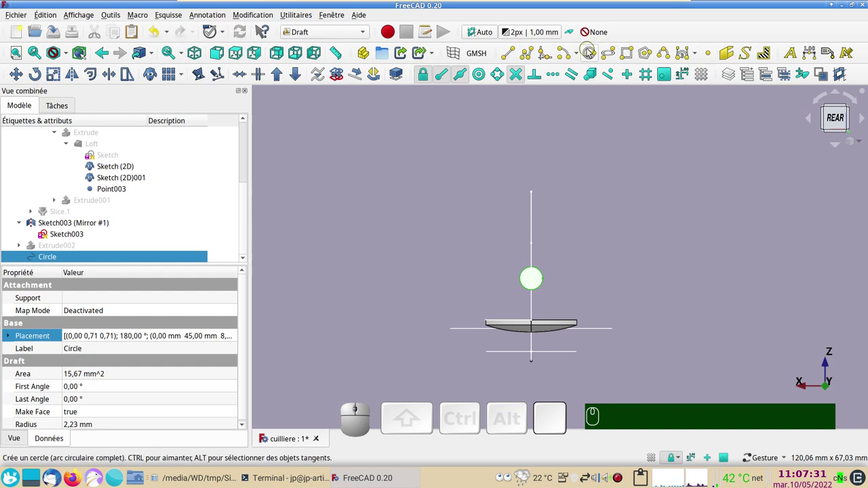
{"action": "left_click", "coordinate": [591, 53]}
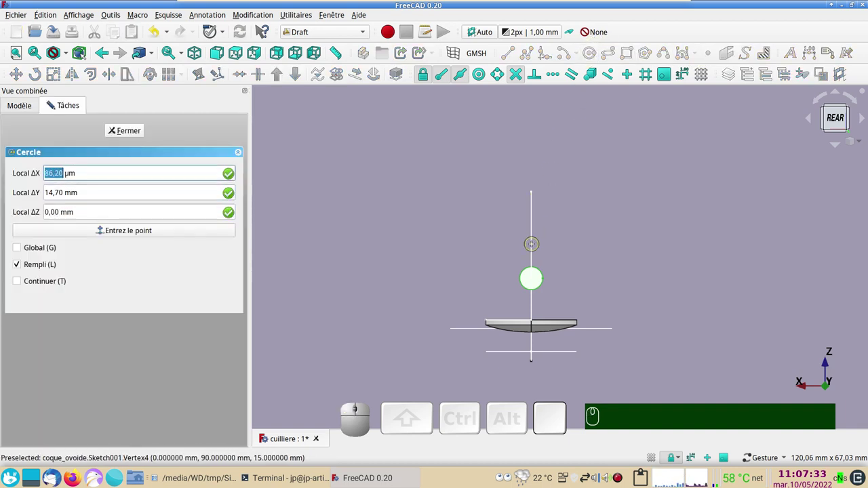
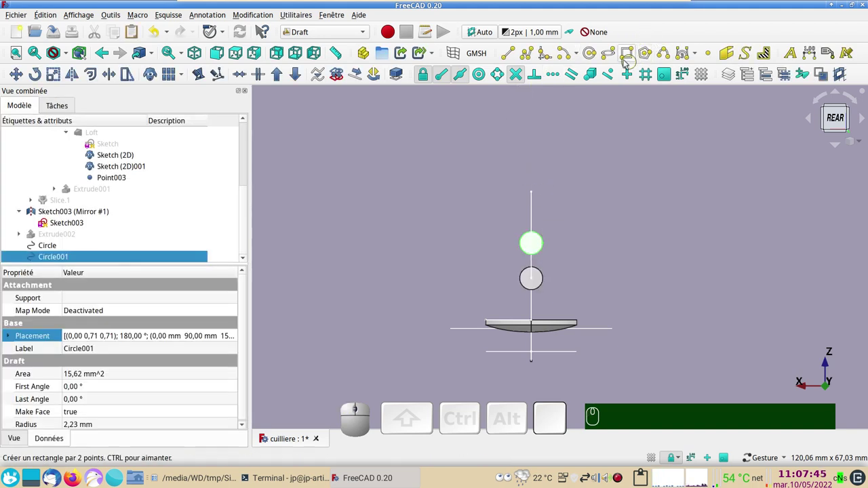
Place the third filled circle, Circle002, radius 2 mm, at the handle's end and view axonometric
{"action": "left_click", "coordinate": [592, 54]}
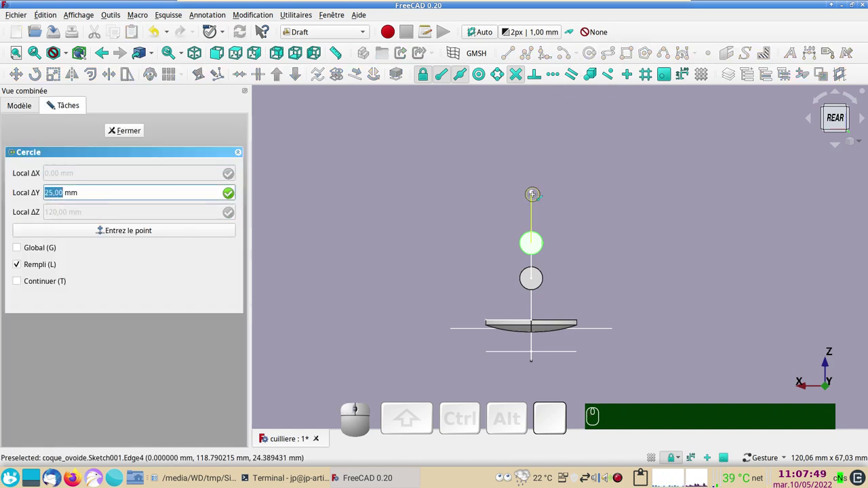
{"action": "left_click", "coordinate": [532, 200]}
{"action": "left_click", "coordinate": [538, 207]}
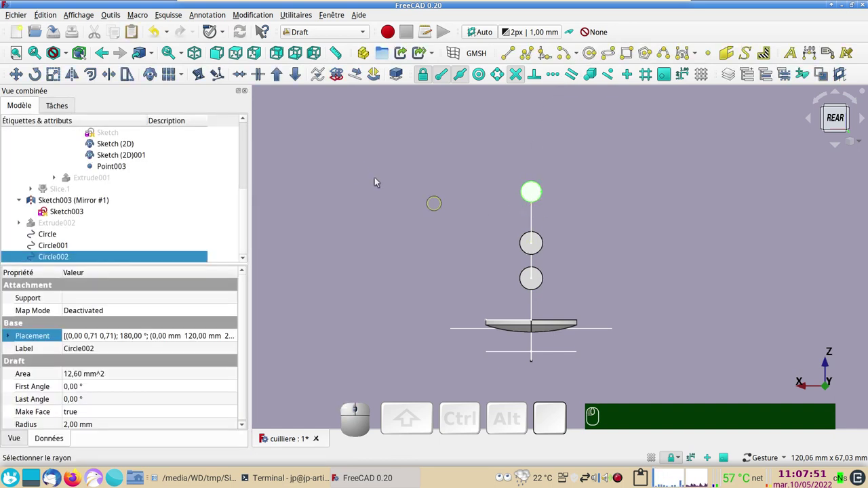
{"action": "left_click_drag", "start_coordinate": [374, 190], "coordinate": [425, 173]}
{"action": "left_click_drag", "start_coordinate": [421, 178], "coordinate": [564, 211]}
{"action": "left_click_drag", "start_coordinate": [572, 206], "coordinate": [565, 199]}
{"action": "scroll", "scroll_direction": "down", "scroll_amount": 3}
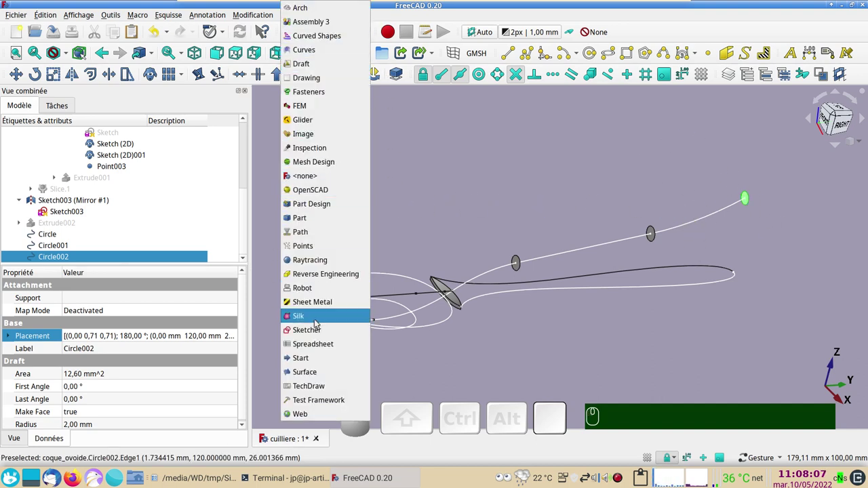
From the Sketcher workbench, create Sketch004 attached FlatFace to the first circle and centre the view
{"action": "left_click", "coordinate": [324, 332]}
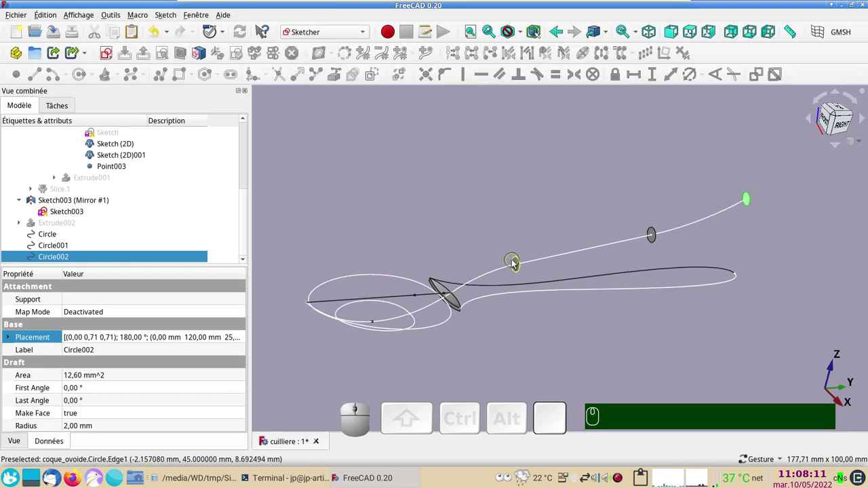
{"action": "left_click", "coordinate": [518, 265]}
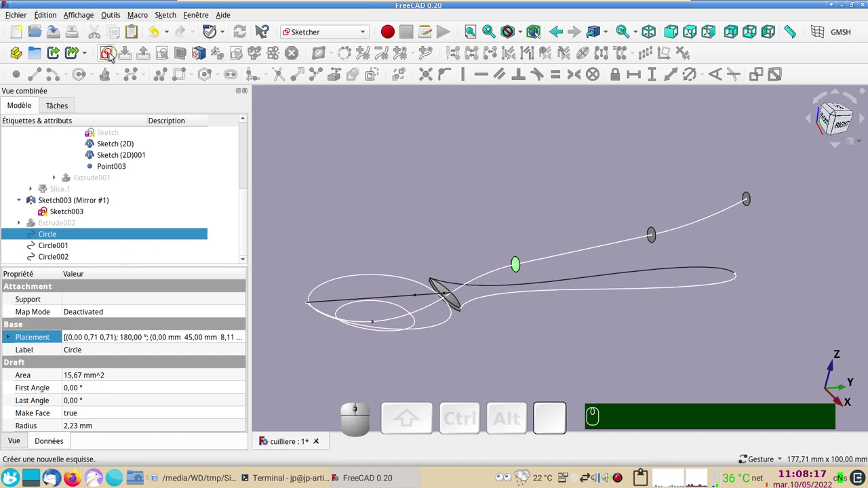
{"action": "left_click", "coordinate": [113, 57]}
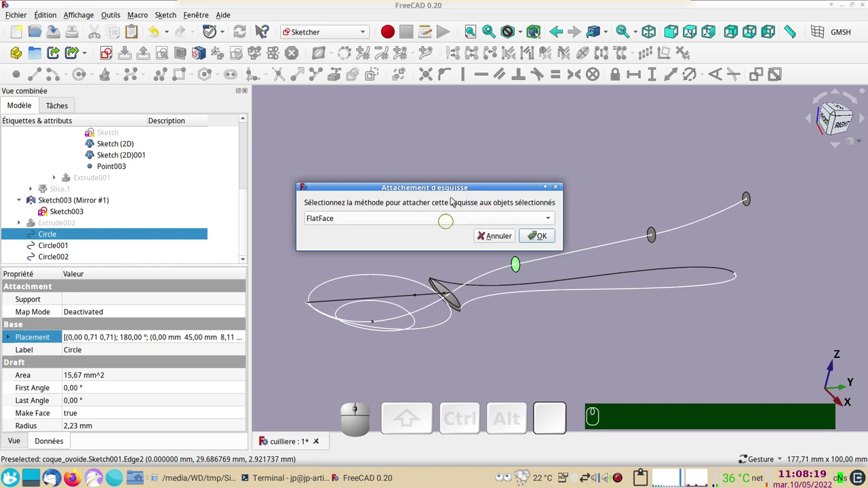
{"action": "left_click", "coordinate": [544, 236]}
{"action": "scroll", "scroll_direction": "up", "scroll_amount": 3}
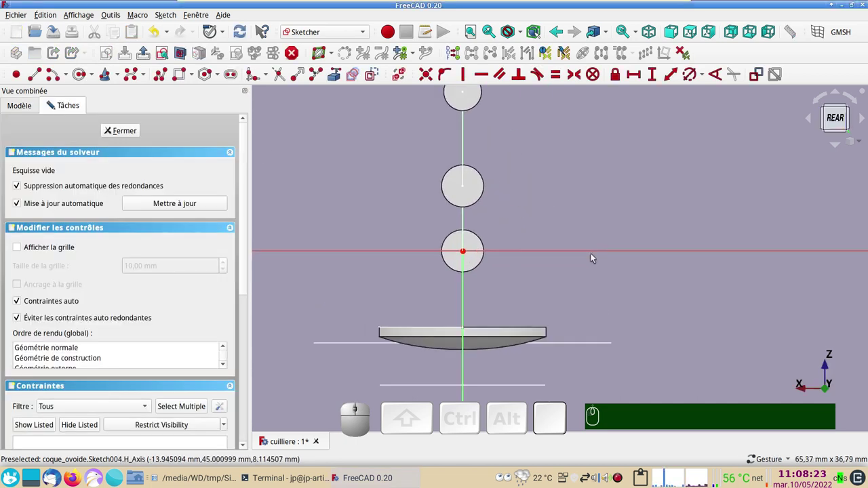
{"action": "left_click_drag", "start_coordinate": [583, 280], "coordinate": [156, 70]}
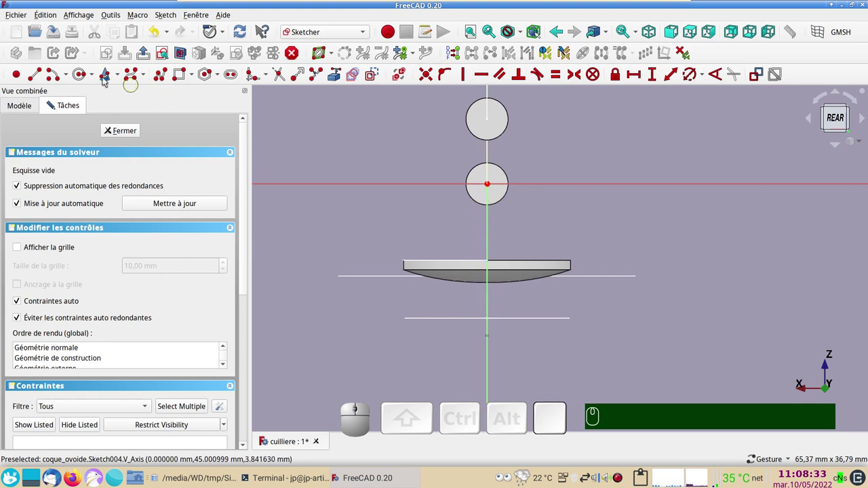
Draw an arc with level end points and constrain its width to 20 mm
{"action": "left_click", "coordinate": [55, 80]}
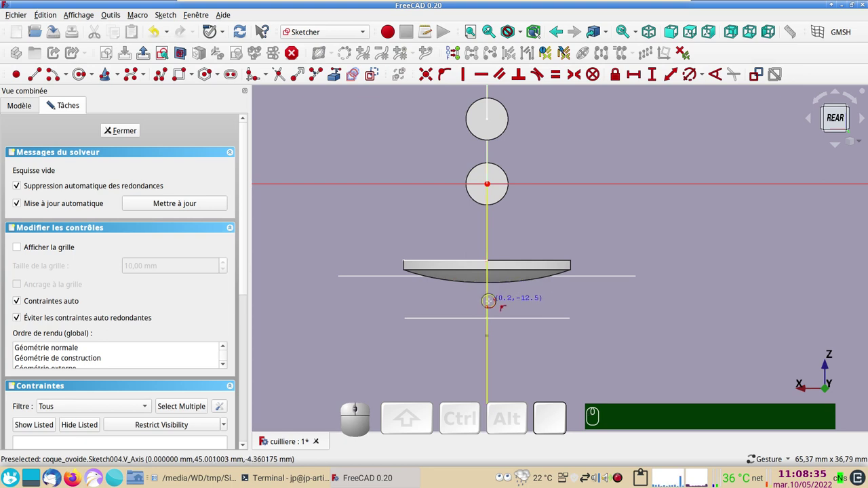
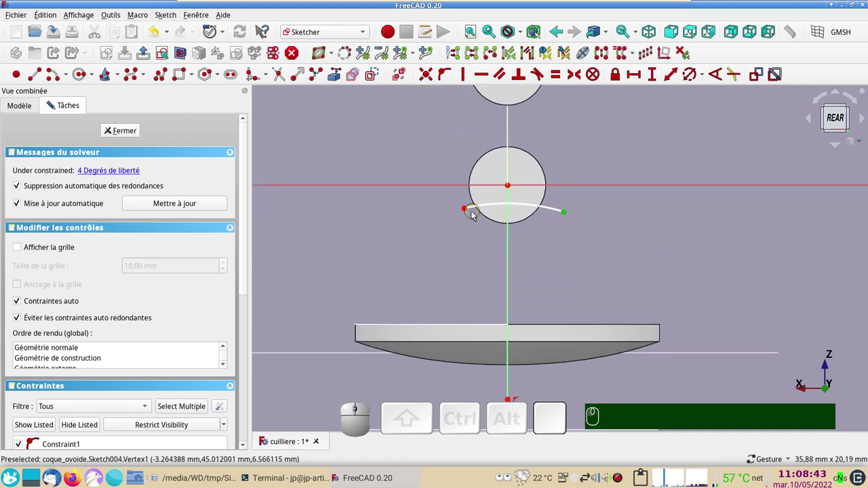
{"action": "left_click", "coordinate": [468, 212]}
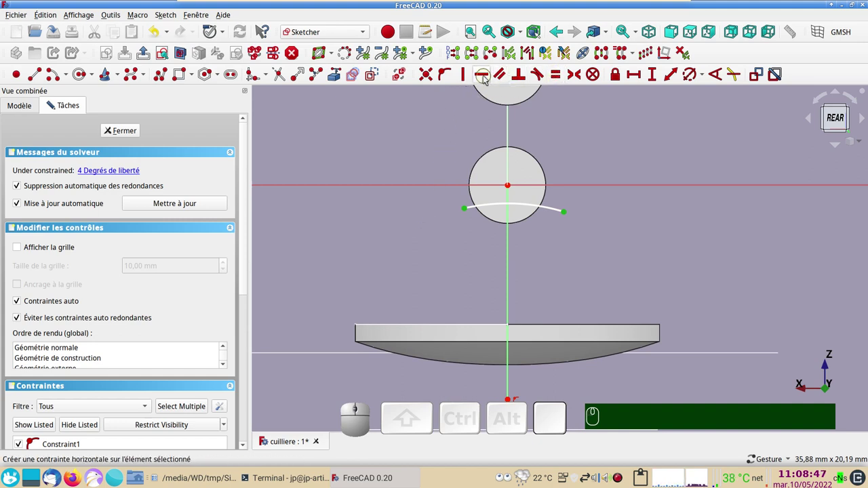
{"action": "key", "text": "h"}
{"action": "scroll", "scroll_direction": "down", "scroll_amount": 3}
{"action": "scroll", "scroll_direction": "up", "scroll_amount": 3}
{"action": "left_click_drag", "start_coordinate": [505, 303], "coordinate": [384, 193]}
{"action": "scroll", "scroll_direction": "up", "scroll_amount": 3}
{"action": "scroll", "scroll_direction": "down", "scroll_amount": 3}
{"action": "left_click", "coordinate": [432, 245]}
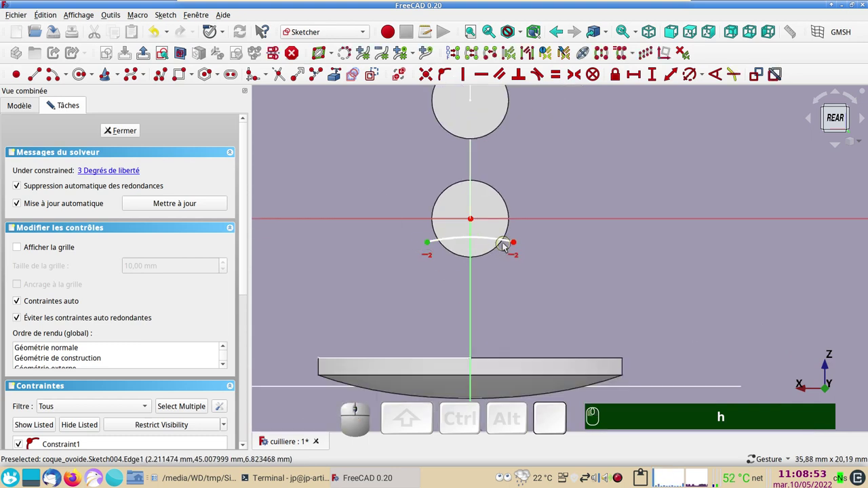
{"action": "left_click", "coordinate": [518, 245]}
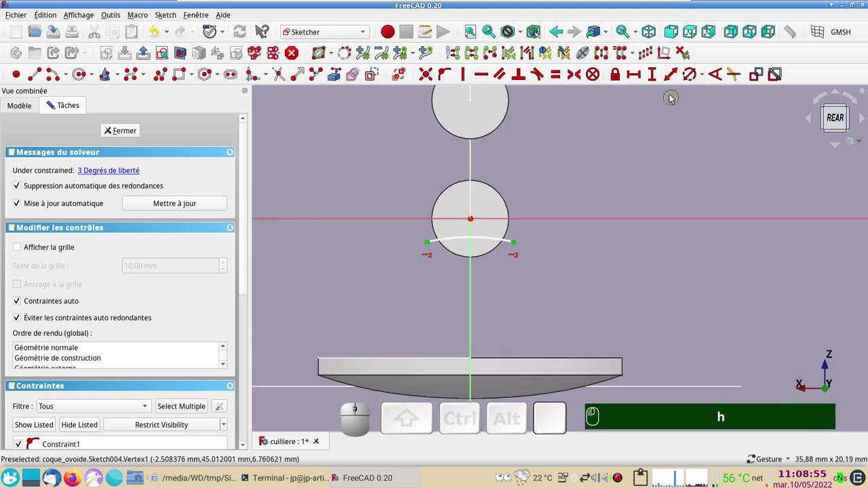
{"action": "left_click", "coordinate": [639, 79]}
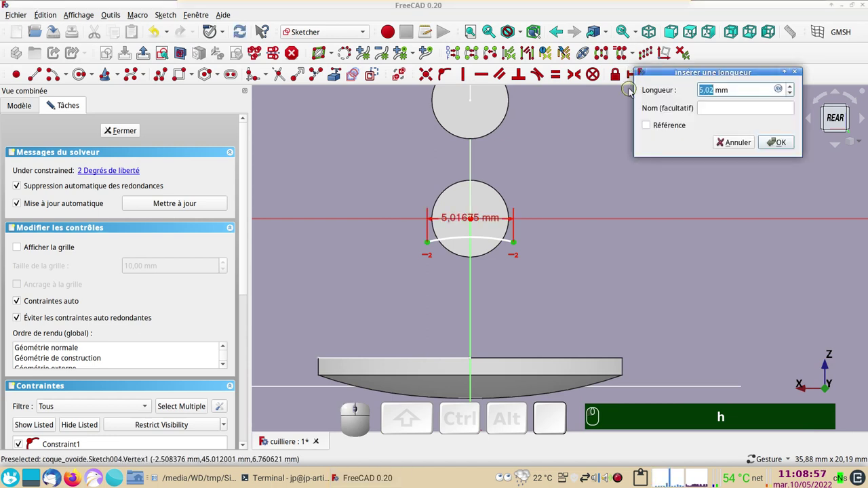
{"action": "key", "text": "KP_2"}
{"action": "key", "text": "KP_0"}
{"action": "key", "text": "KP_Enter"}
{"action": "key", "text": "Return"}
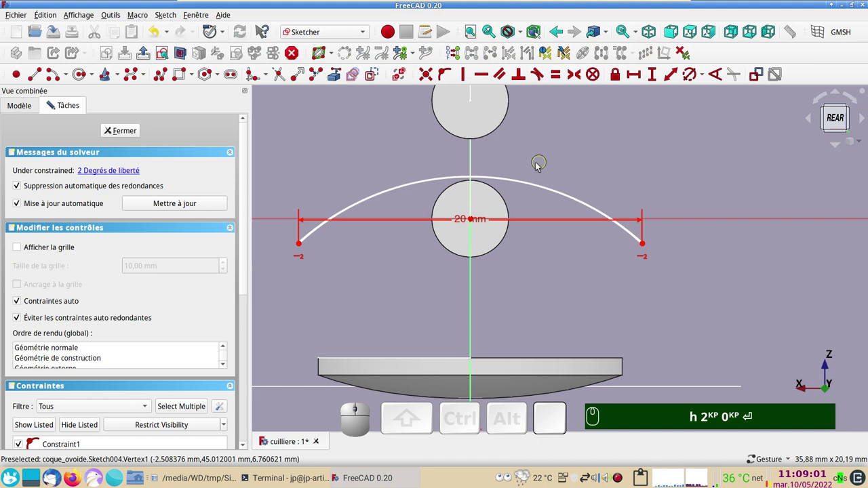
Give the arc a 20 mm radius and constrain it to pass through the circle's centre
{"action": "left_click", "coordinate": [529, 184]}
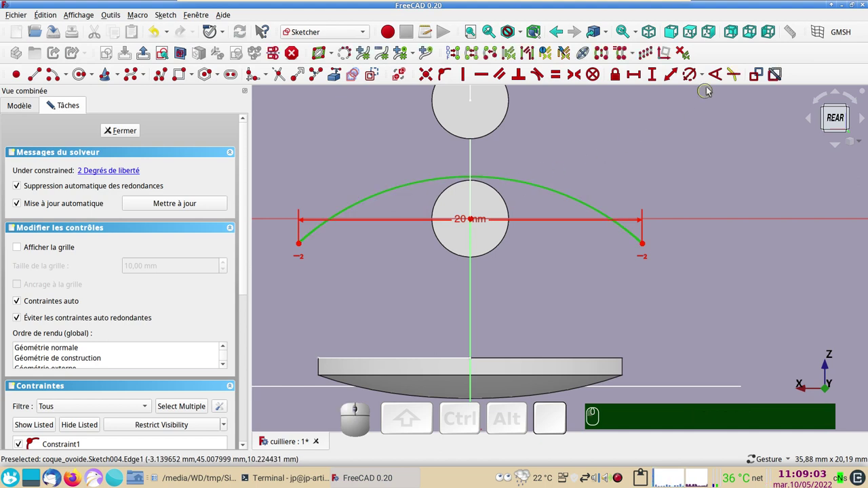
{"action": "left_click", "coordinate": [692, 78]}
{"action": "key", "text": "KP_2"}
{"action": "key", "text": "KP_0"}
{"action": "key", "text": "Return"}
{"action": "scroll", "scroll_direction": "down", "scroll_amount": 3}
{"action": "right_click", "coordinate": [645, 186]}
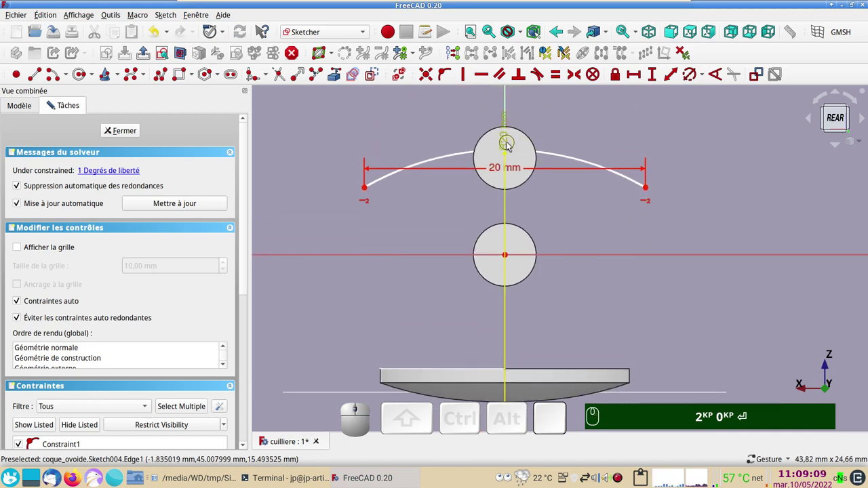
{"action": "left_click_drag", "start_coordinate": [507, 147], "coordinate": [519, 172]}
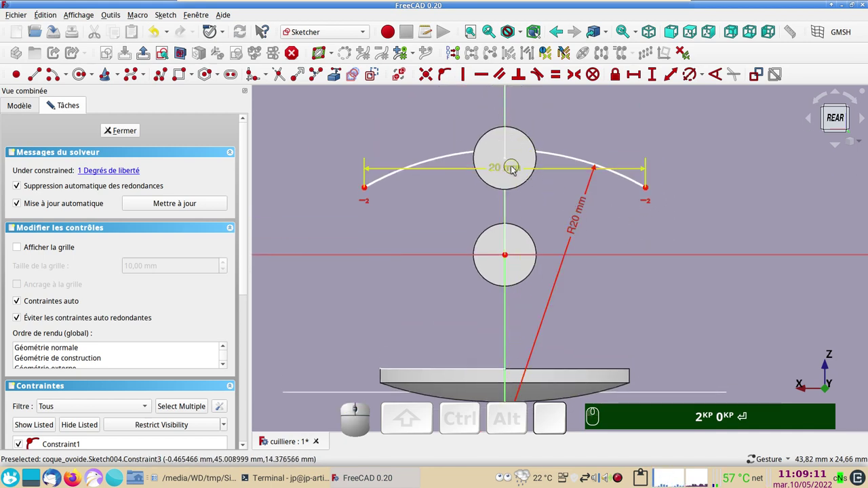
{"action": "left_click_drag", "start_coordinate": [515, 171], "coordinate": [531, 223]}
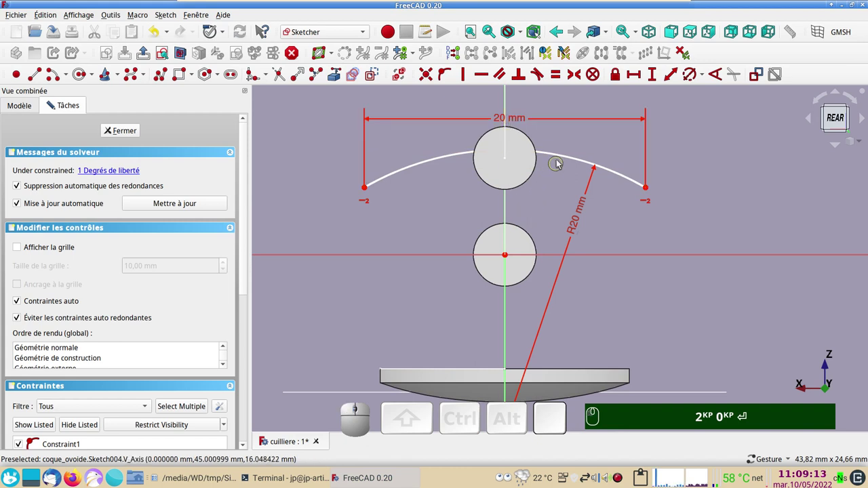
{"action": "left_click", "coordinate": [564, 158]}
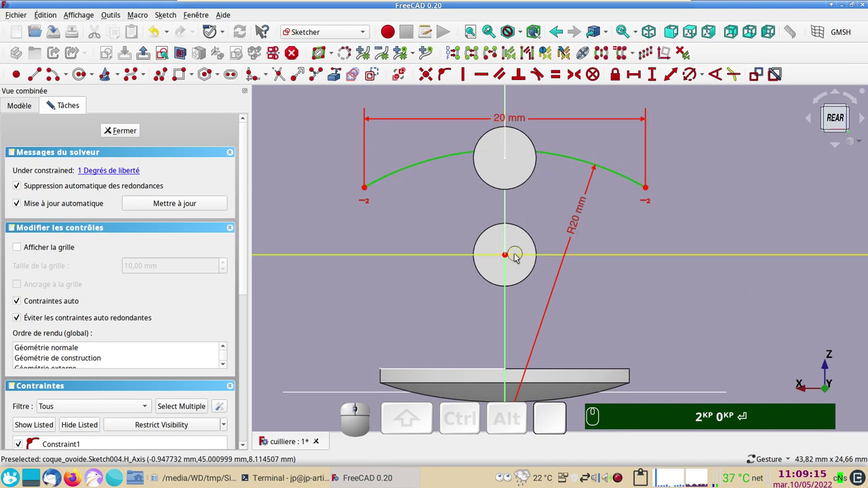
{"action": "left_click", "coordinate": [508, 259]}
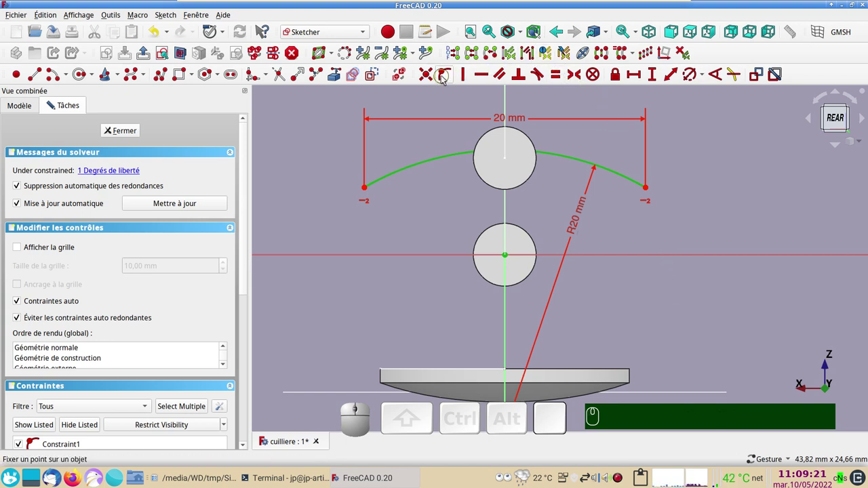
{"action": "type", "text": "o"}
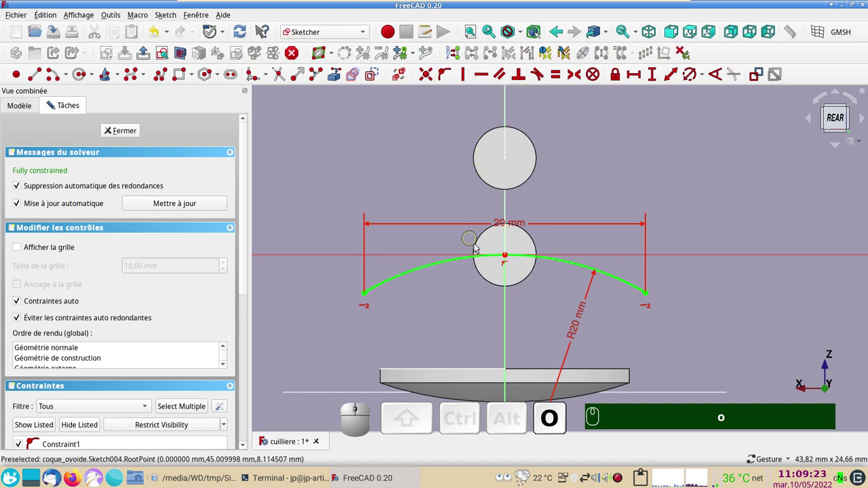
{"action": "type", "text": "o"}
{"action": "scroll", "scroll_direction": "down", "scroll_amount": 3}
Close Sketch004 and create Sketch005 attached FlatFace to the second circle, Circle001
{"action": "left_click", "coordinate": [135, 131]}
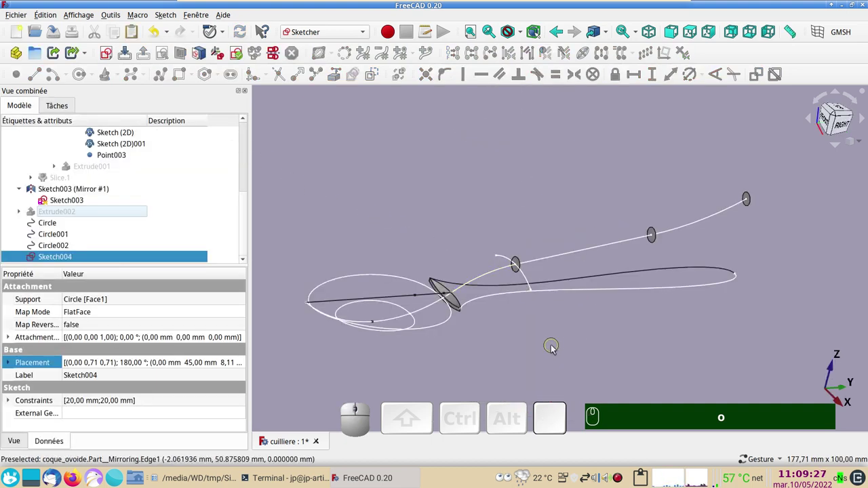
{"action": "left_click", "coordinate": [655, 240]}
{"action": "left_click", "coordinate": [111, 53]}
{"action": "left_click", "coordinate": [539, 237]}
{"action": "scroll", "scroll_direction": "up", "scroll_amount": 3}
{"action": "left_click_drag", "start_coordinate": [606, 236], "coordinate": [606, 249]}
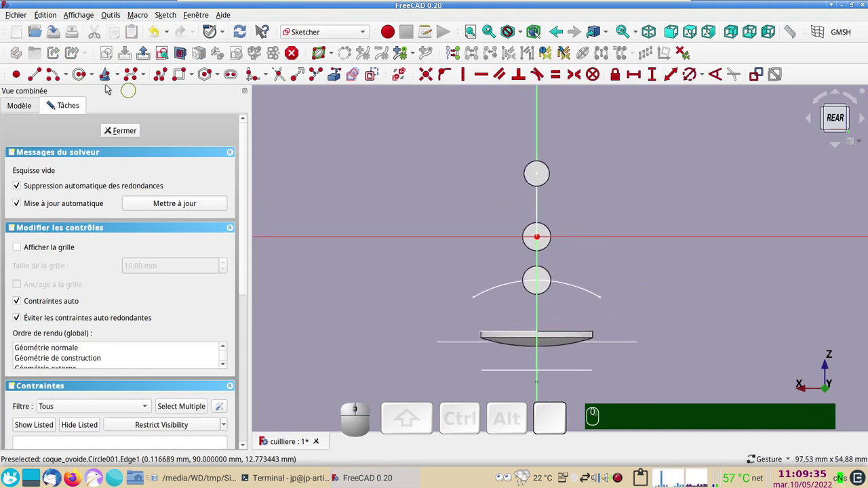
Draw an arc with level end points and constrain its width to 20 mm
{"action": "left_click", "coordinate": [66, 85]}
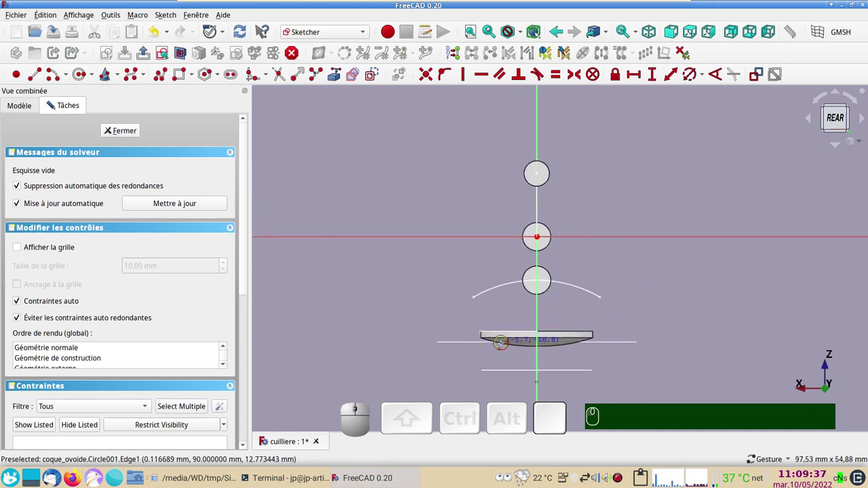
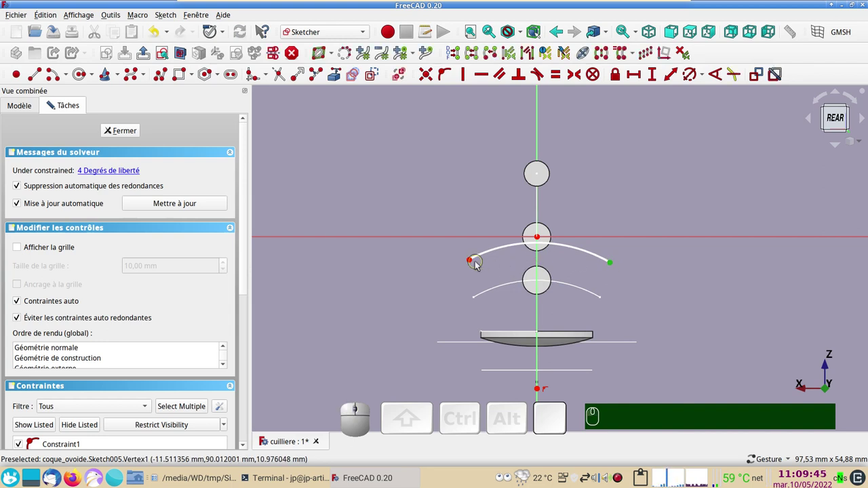
{"action": "left_click", "coordinate": [473, 263]}
{"action": "type", "text": "h"}
{"action": "left_click", "coordinate": [561, 262]}
{"action": "left_click", "coordinate": [698, 263]}
{"action": "left_click", "coordinate": [635, 73]}
{"action": "key", "text": "KP_2"}
{"action": "key", "text": "KP_0"}
{"action": "key", "text": "KP_Enter"}
{"action": "scroll", "scroll_direction": "up", "scroll_amount": 3}
{"action": "right_click", "coordinate": [723, 282]}
{"action": "right_click", "coordinate": [477, 182]}
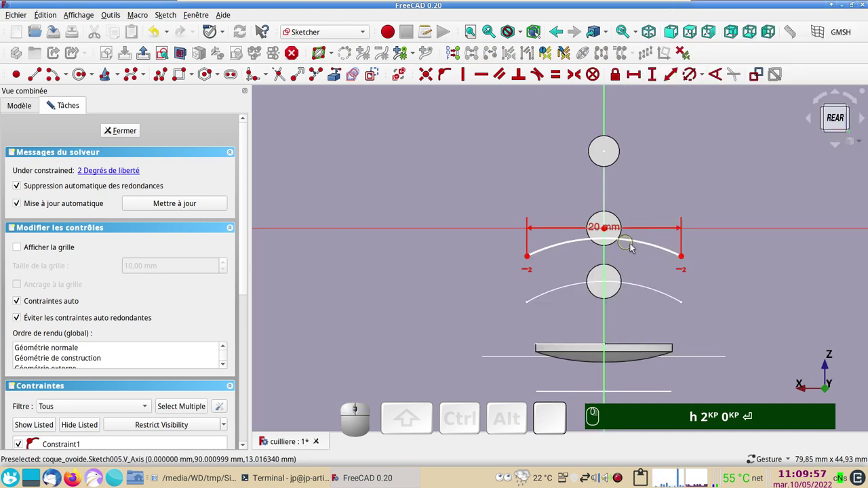
Give the arc a 40 mm radius and tidy the 20 mm width dimension's position
{"action": "left_click", "coordinate": [642, 245]}
{"action": "left_click", "coordinate": [692, 79]}
{"action": "key", "text": "KP_4"}
{"action": "key", "text": "KP_0"}
{"action": "key", "text": "Return"}
{"action": "scroll", "scroll_direction": "up", "scroll_amount": 3}
{"action": "type", "text": "h"}
{"action": "key", "text": "KP_2"}
{"action": "key", "text": "KP_0"}
{"action": "key", "text": "Return"}
{"action": "key", "text": "KP_4"}
{"action": "left_click_drag", "start_coordinate": [587, 214], "coordinate": [594, 209]}
{"action": "left_click_drag", "start_coordinate": [593, 203], "coordinate": [580, 239]}
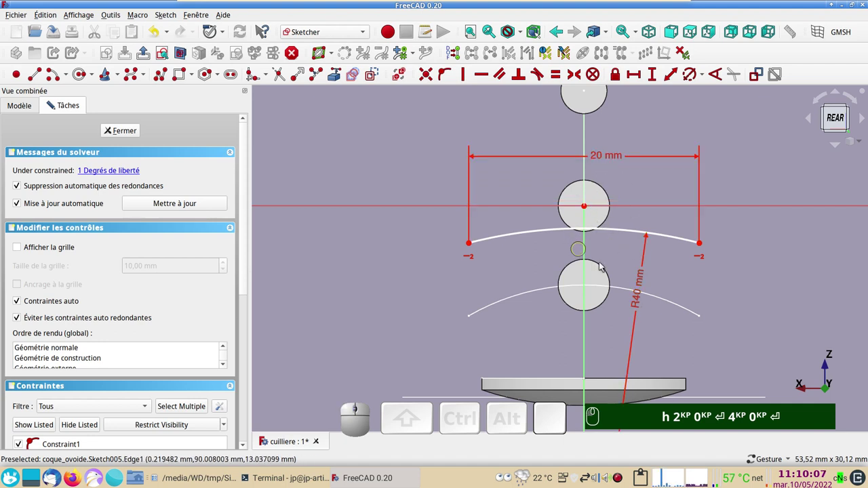
{"action": "type", "text": "h"}
{"action": "key", "text": "KP_2"}
{"action": "key", "text": "KP_0"}
{"action": "key", "text": "Return"}
{"action": "key", "text": "KP_4"}
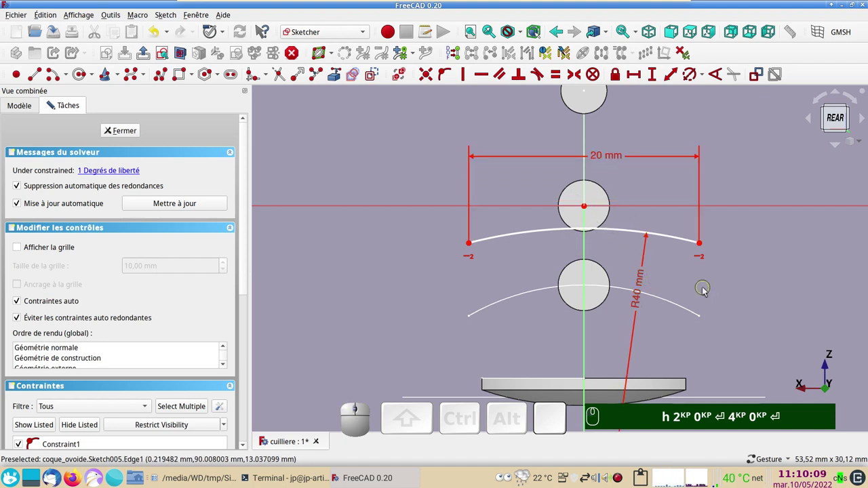
Constrain the arc to pass through the circle's centre and close Sketch005
{"action": "left_click", "coordinate": [629, 235]}
{"action": "left_click", "coordinate": [588, 211]}
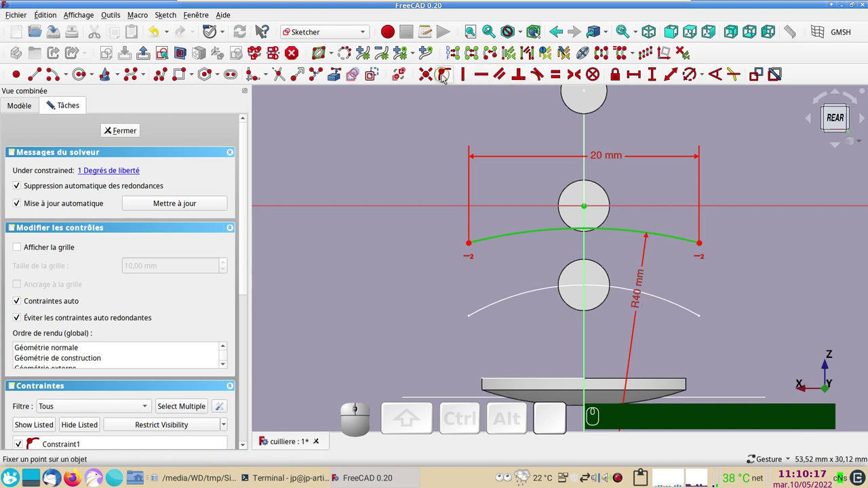
{"action": "type", "text": "o"}
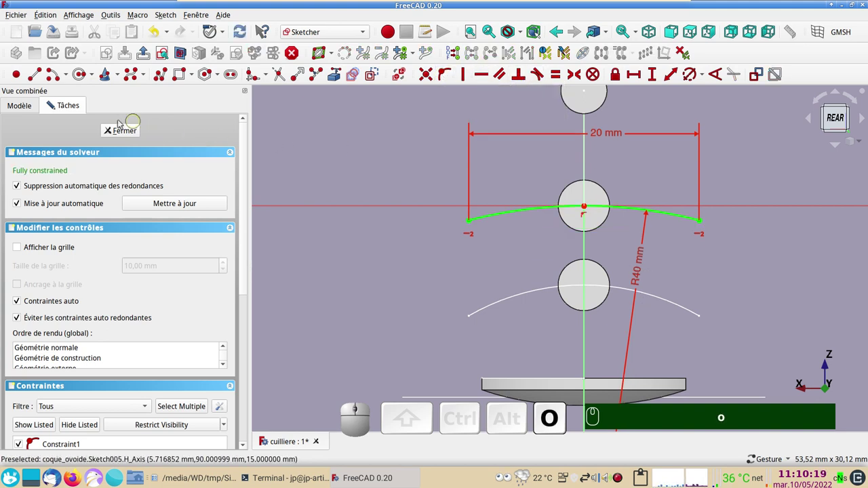
{"action": "left_click", "coordinate": [123, 130]}
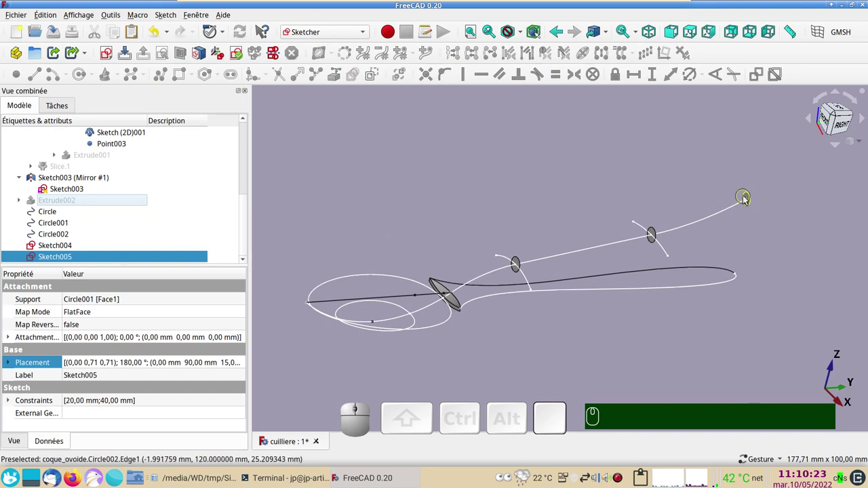
Create Sketch006 attached FlatFace to the third circle, Circle002, and centre the view
{"action": "left_click", "coordinate": [750, 198]}
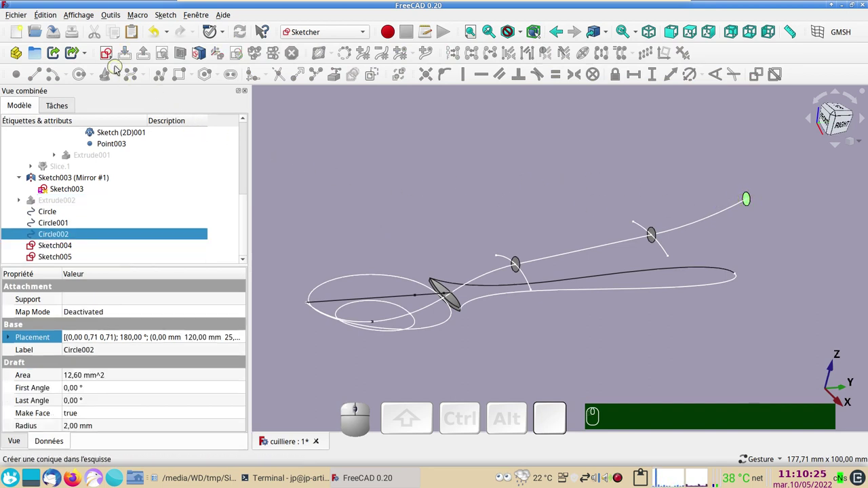
{"action": "left_click", "coordinate": [109, 59]}
{"action": "left_click", "coordinate": [545, 238]}
{"action": "scroll", "scroll_direction": "up", "scroll_amount": 3}
{"action": "left_click_drag", "start_coordinate": [590, 210], "coordinate": [620, 259]}
{"action": "scroll", "scroll_direction": "up", "scroll_amount": 3}
Draw an arc and constrain the horizontal distance between its ends to 20 mm
{"action": "left_click", "coordinate": [57, 76]}
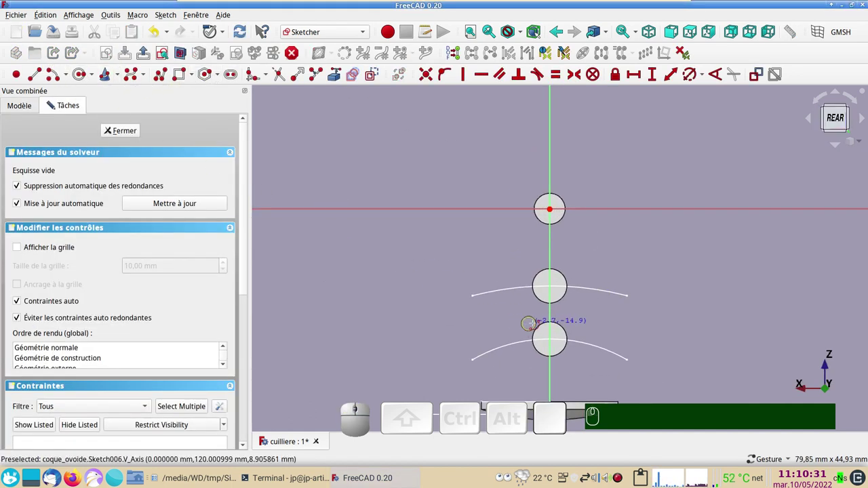
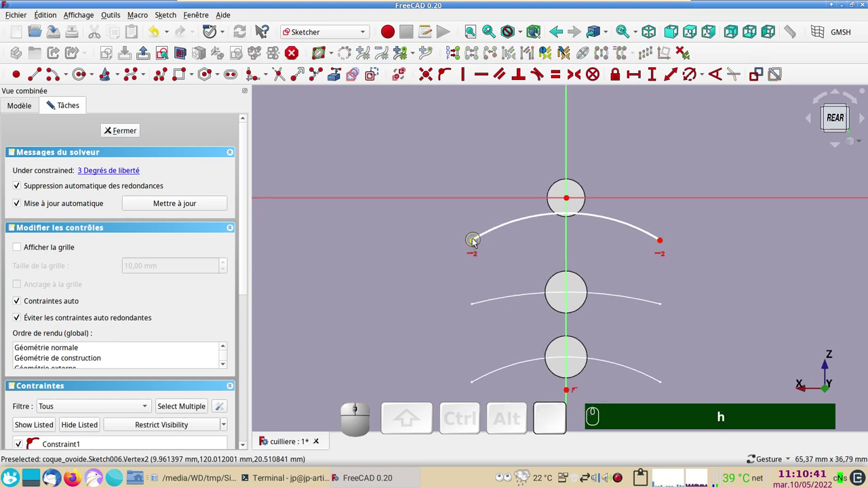
{"action": "left_click", "coordinate": [477, 241]}
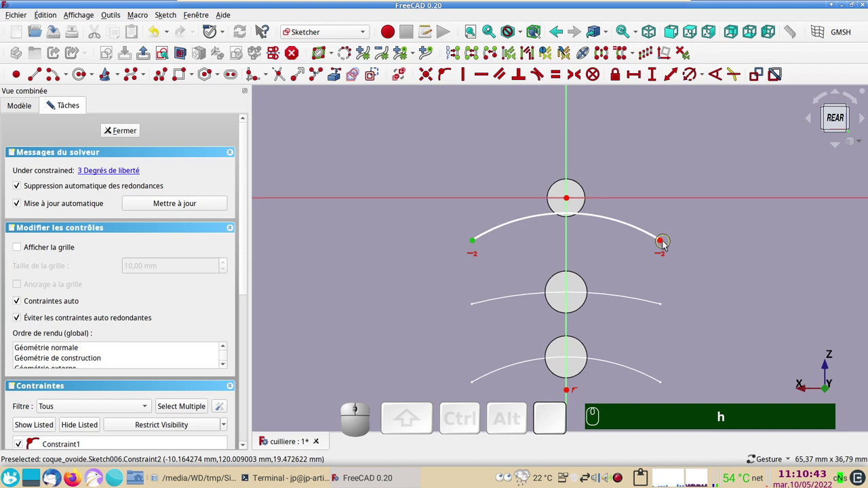
{"action": "left_click", "coordinate": [665, 245]}
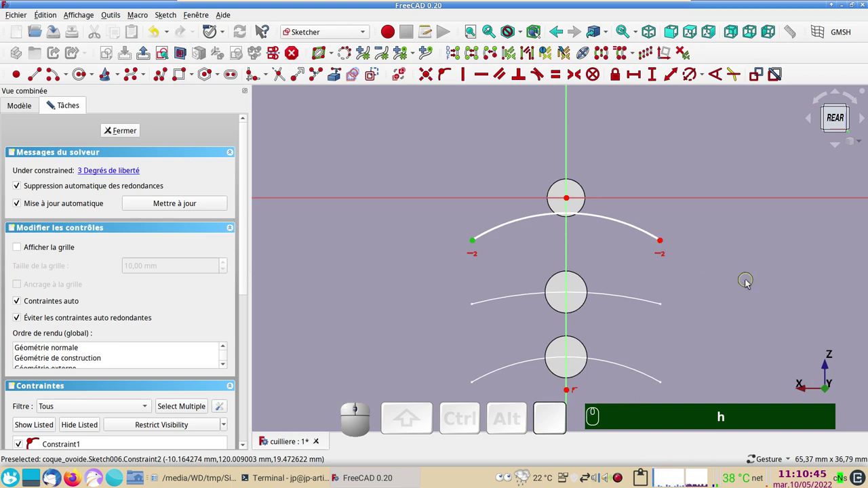
{"action": "left_click", "coordinate": [663, 245]}
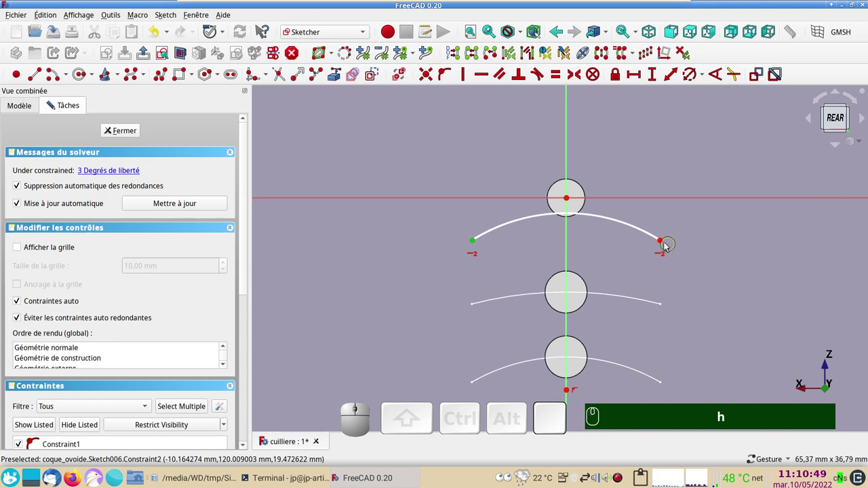
{"action": "left_click", "coordinate": [664, 244]}
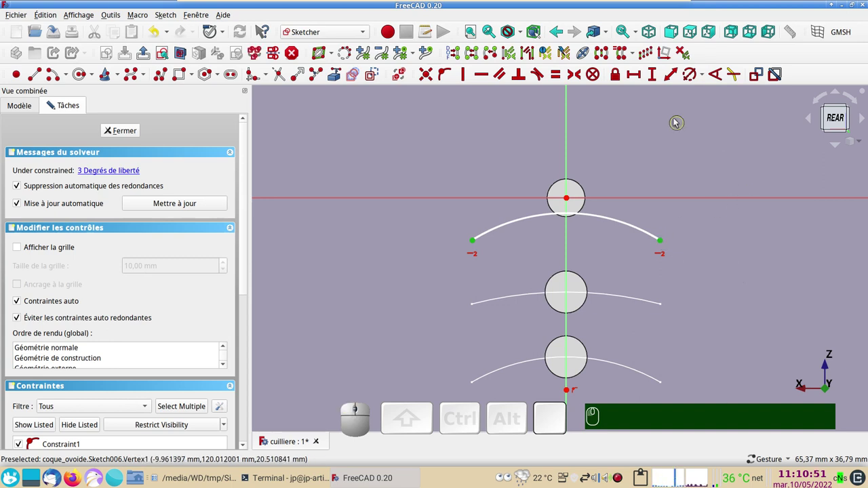
{"action": "left_click", "coordinate": [640, 76]}
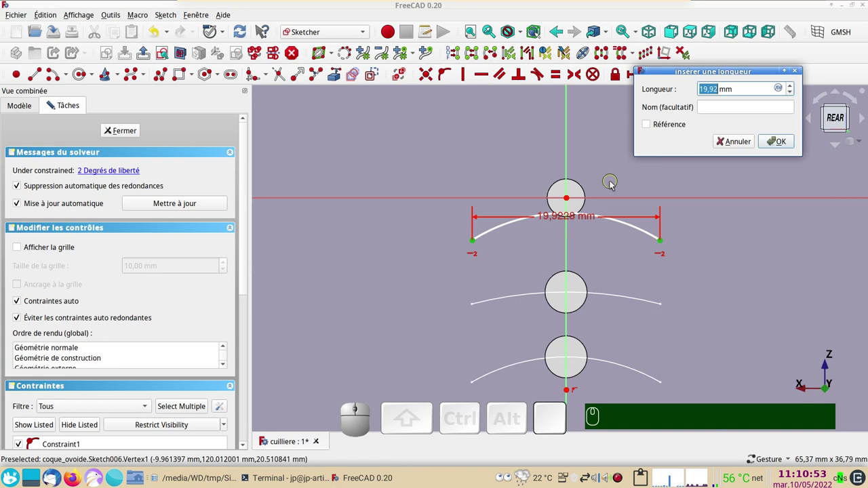
{"action": "key", "text": "KP_2"}
{"action": "key", "text": "KP_0"}
{"action": "key", "text": "Return"}
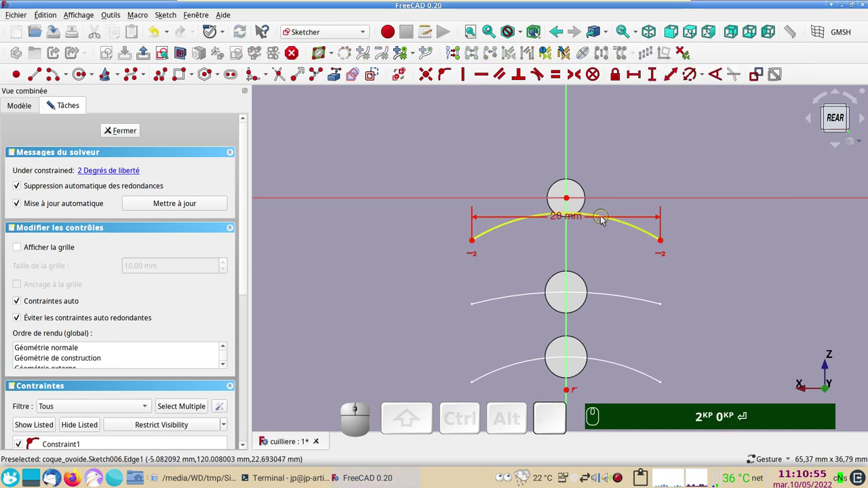
Give the arc a 40 mm radius constraint
{"action": "left_click", "coordinate": [634, 227]}
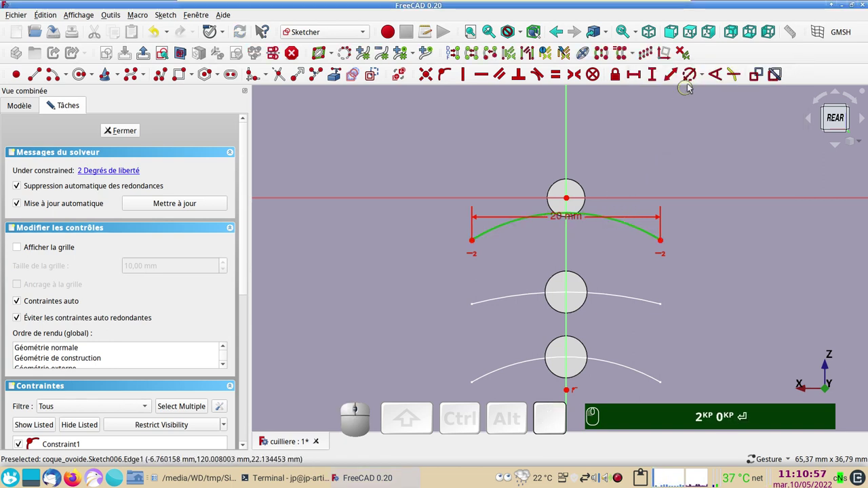
{"action": "left_click", "coordinate": [695, 79]}
{"action": "key", "text": "KP_4"}
{"action": "key", "text": "KP_0"}
{"action": "key", "text": "Return"}
{"action": "key", "text": "KP_Enter"}
{"action": "scroll", "scroll_direction": "down", "scroll_amount": 3}
{"action": "key", "text": "KP_2"}
{"action": "key", "text": "KP_0"}
{"action": "key", "text": "Return"}
{"action": "key", "text": "KP_4"}
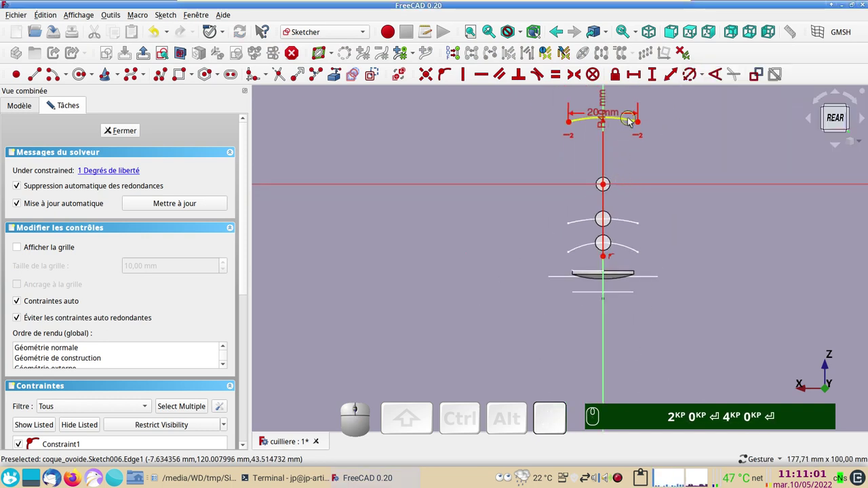
{"action": "left_click_drag", "start_coordinate": [613, 115], "coordinate": [608, 114]}
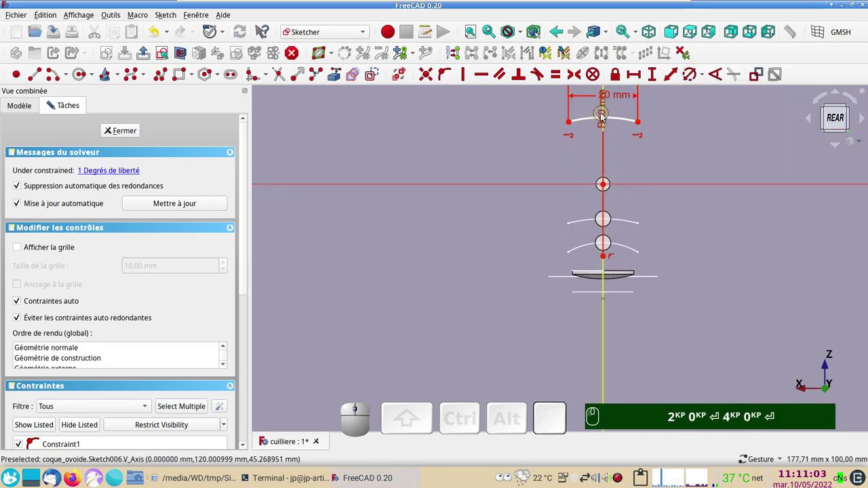
{"action": "left_click_drag", "start_coordinate": [607, 124], "coordinate": [615, 126]}
Constrain the arc to pass through the circle's centre with Point on Object
{"action": "left_click", "coordinate": [618, 122]}
{"action": "left_click", "coordinate": [607, 187]}
{"action": "key", "text": "KP_2"}
{"action": "key", "text": "KP_0"}
{"action": "key", "text": "Return"}
{"action": "key", "text": "KP_4"}
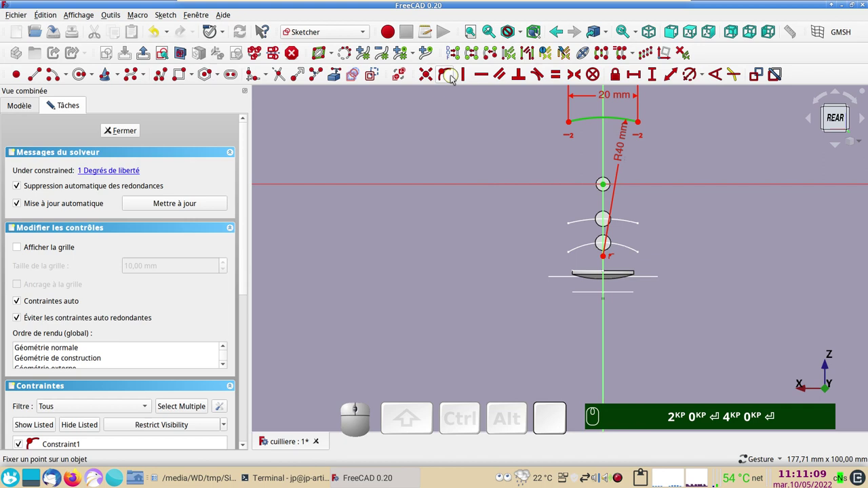
{"action": "type", "text": "o"}
{"action": "scroll", "scroll_direction": "up", "scroll_amount": 3}
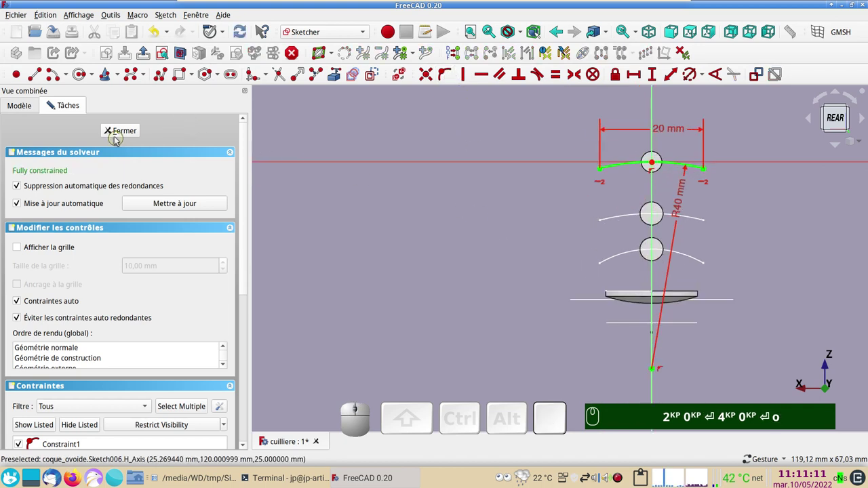
Close Sketch006 and reorient the view around the spoon wireframe
{"action": "left_click", "coordinate": [118, 138]}
{"action": "scroll", "scroll_direction": "down", "scroll_amount": 3}
{"action": "left_click_drag", "start_coordinate": [537, 194], "coordinate": [557, 319]}
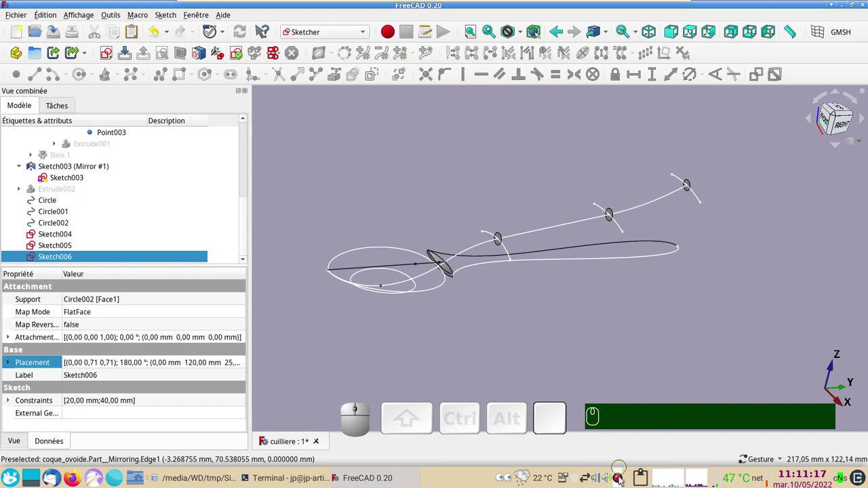
{"action": "right_click", "coordinate": [624, 480]}
{"action": "left_click", "coordinate": [624, 479]}
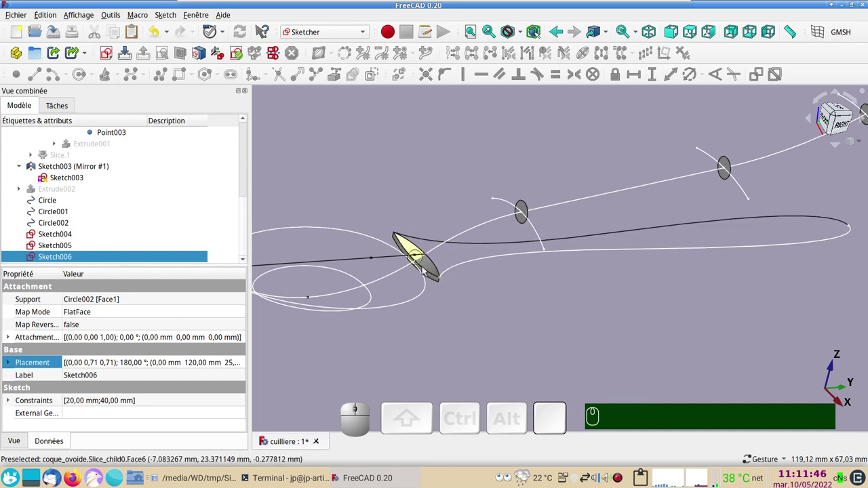
{"action": "scroll", "scroll_direction": "down", "scroll_amount": 3}
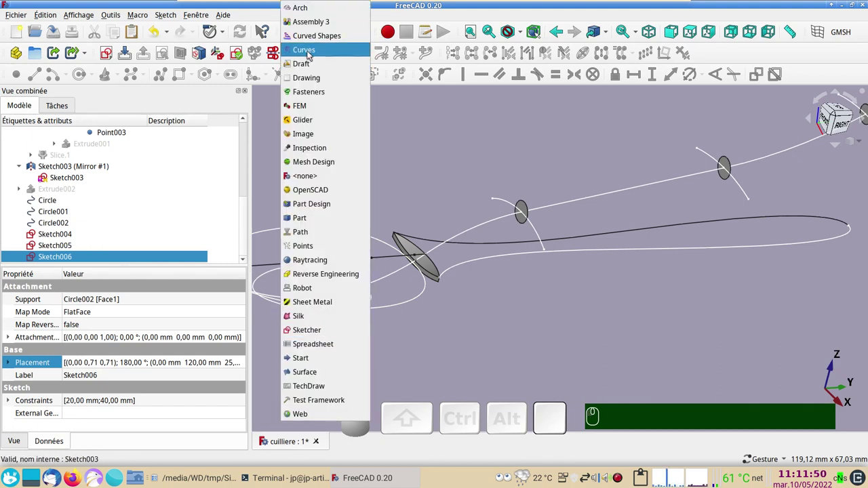
In the Curves workbench, join the two bowl rim edges into the single curve JoinCurve001
{"action": "left_click", "coordinate": [311, 56]}
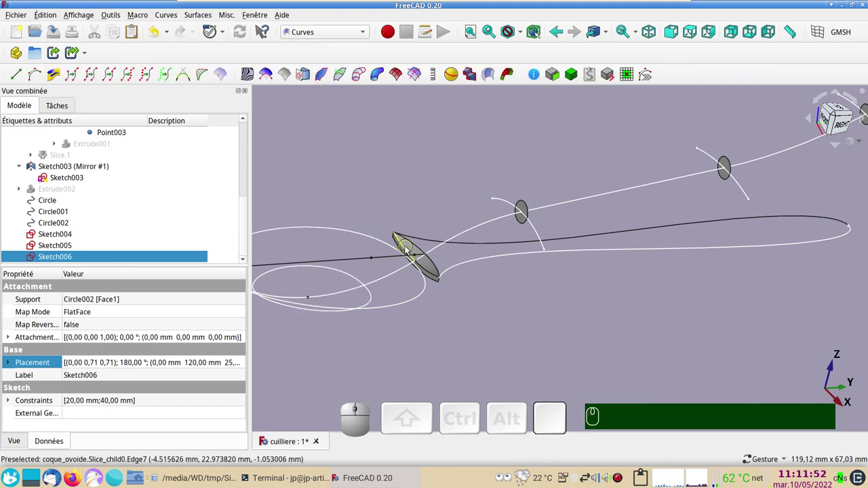
{"action": "left_click", "coordinate": [408, 250]}
{"action": "scroll", "scroll_direction": "up", "scroll_amount": 3}
{"action": "left_click_drag", "start_coordinate": [530, 355], "coordinate": [594, 362]}
{"action": "left_click_drag", "start_coordinate": [496, 333], "coordinate": [562, 305]}
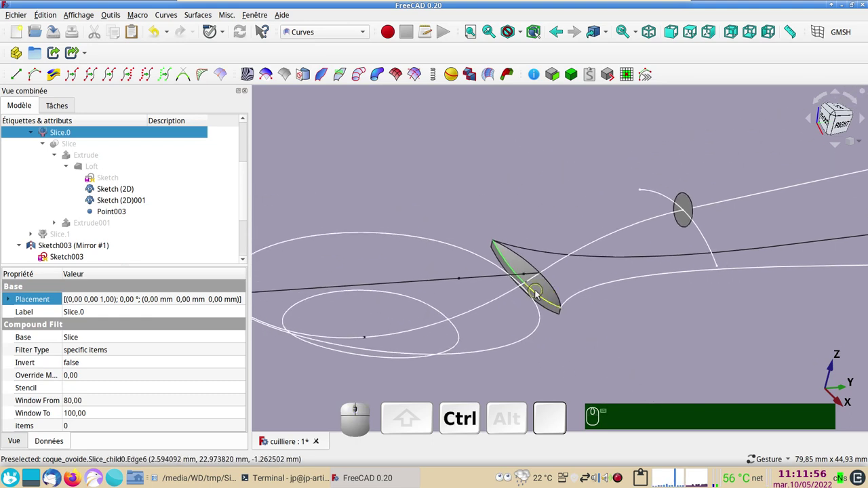
{"action": "left_click", "coordinate": [539, 295]}
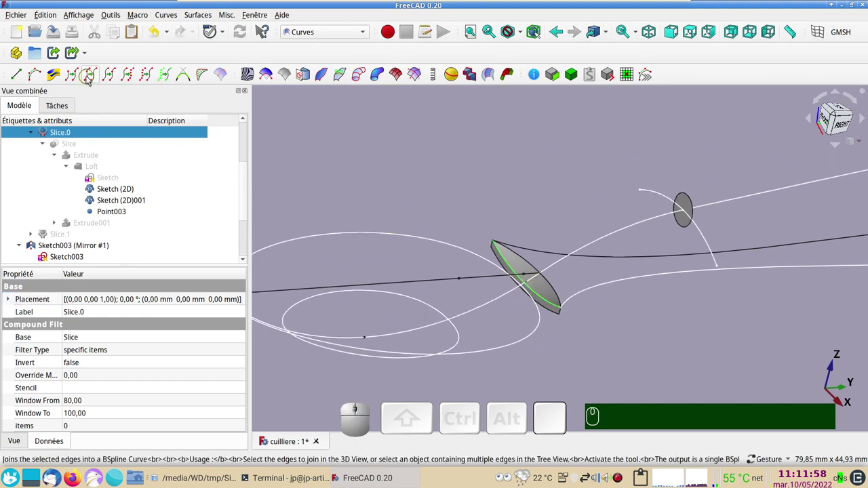
{"action": "left_click", "coordinate": [90, 80]}
{"action": "scroll", "scroll_direction": "down", "scroll_amount": 3}
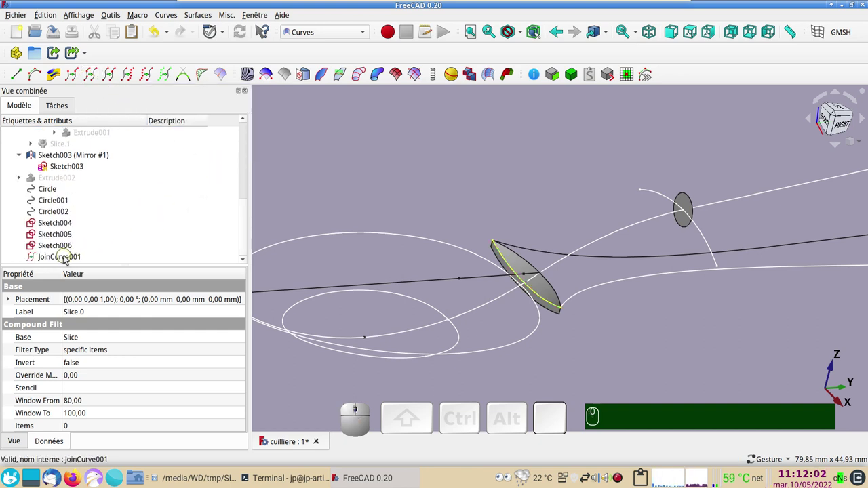
{"action": "scroll", "scroll_direction": "down", "scroll_amount": 3}
{"action": "left_click_drag", "start_coordinate": [372, 303], "coordinate": [548, 248]}
{"action": "left_click_drag", "start_coordinate": [537, 247], "coordinate": [358, 203]}
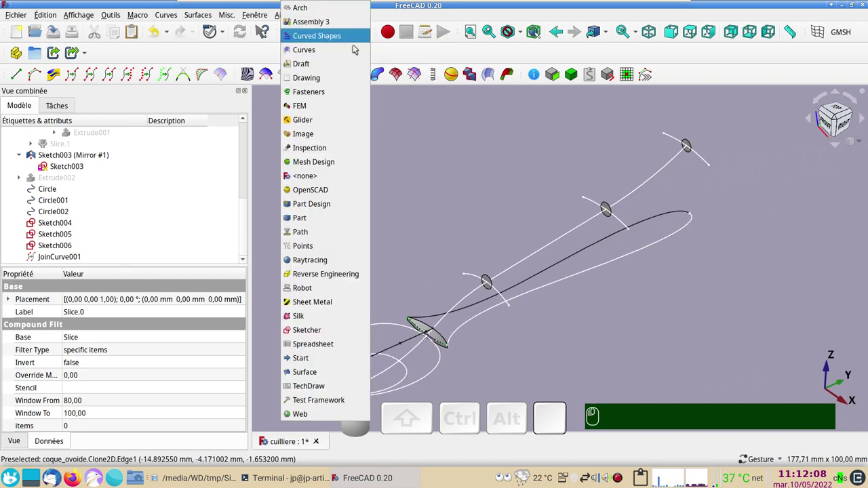
Start a Part Sweep and add JoinCurve001 and Sketch004 as profiles
{"action": "left_click", "coordinate": [326, 219]}
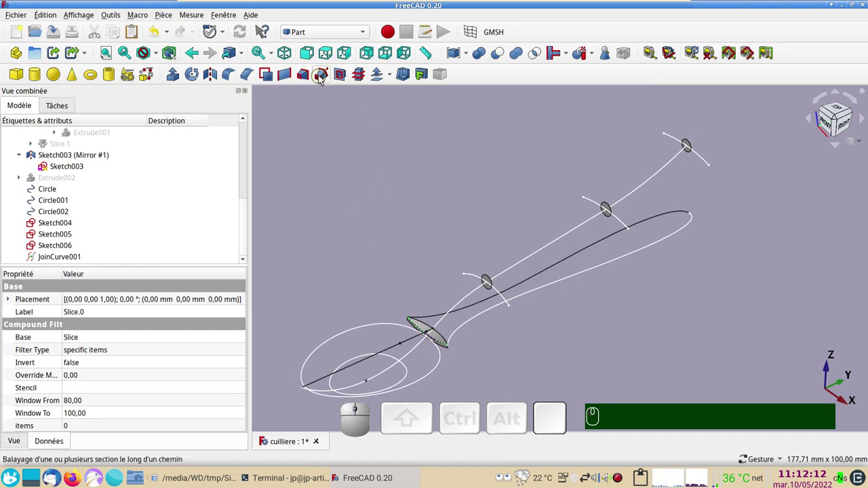
{"action": "left_click", "coordinate": [322, 80]}
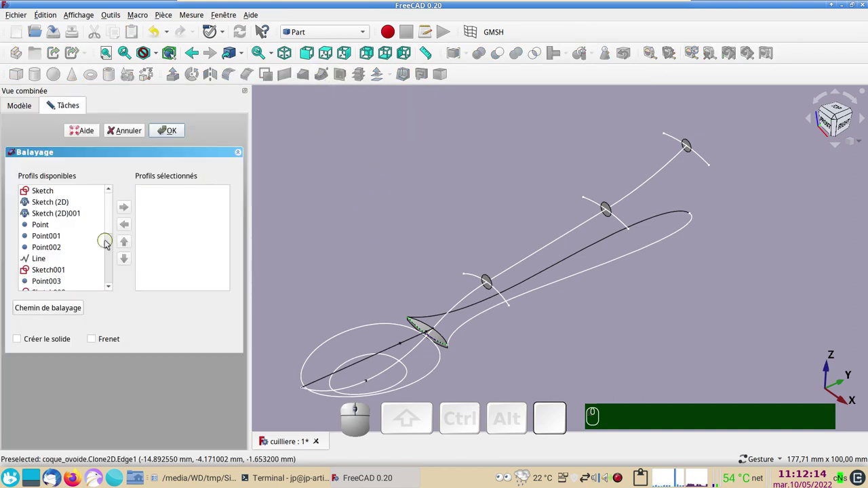
{"action": "left_click_drag", "start_coordinate": [114, 231], "coordinate": [58, 297]}
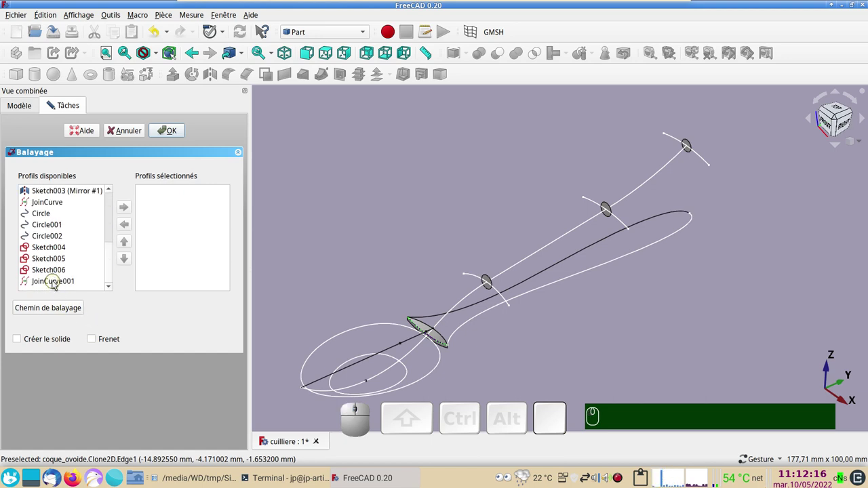
{"action": "left_click", "coordinate": [56, 285]}
{"action": "left_click", "coordinate": [128, 208]}
{"action": "left_click", "coordinate": [59, 262]}
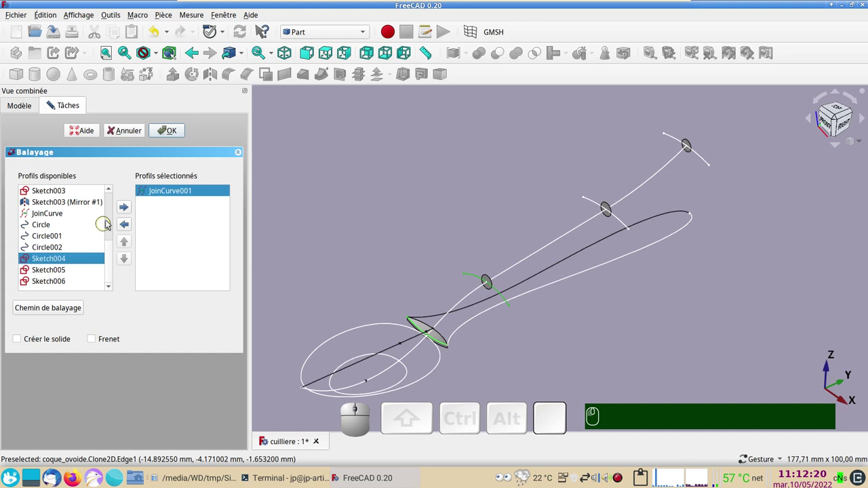
{"action": "left_click", "coordinate": [127, 206]}
Add Sketch005 and Sketch006 as further profiles, dropping the mistakenly added Circle002
{"action": "left_click", "coordinate": [59, 272]}
{"action": "left_click", "coordinate": [129, 208]}
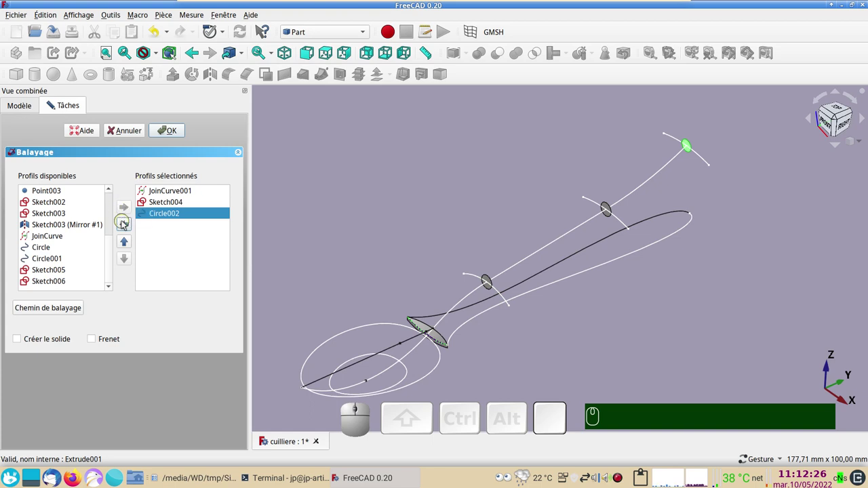
{"action": "left_click", "coordinate": [126, 226]}
{"action": "left_click", "coordinate": [56, 263]}
{"action": "left_click", "coordinate": [127, 210]}
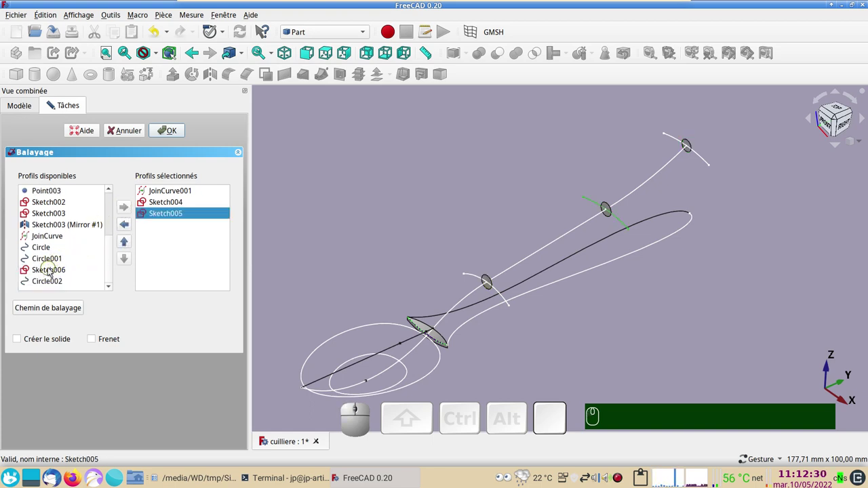
{"action": "left_click", "coordinate": [52, 272]}
{"action": "left_click", "coordinate": [128, 211]}
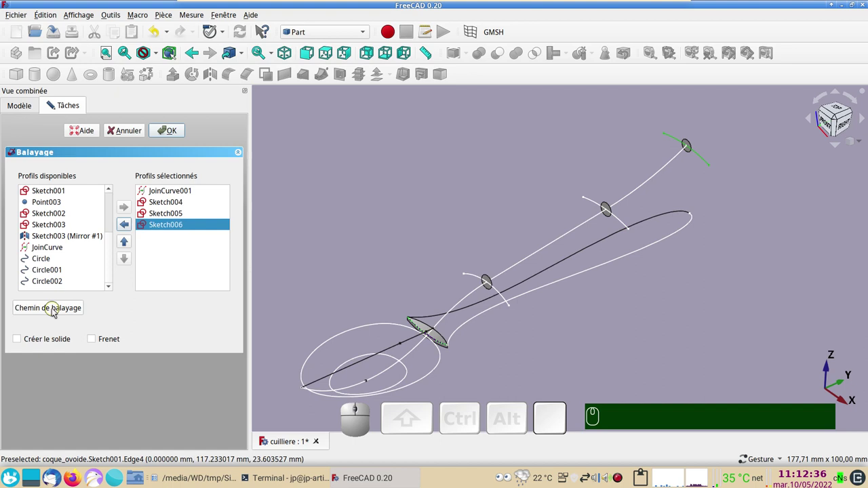
Pick the three handle path edges as the sweep path and create the swept handle tube
{"action": "left_click", "coordinate": [57, 311]}
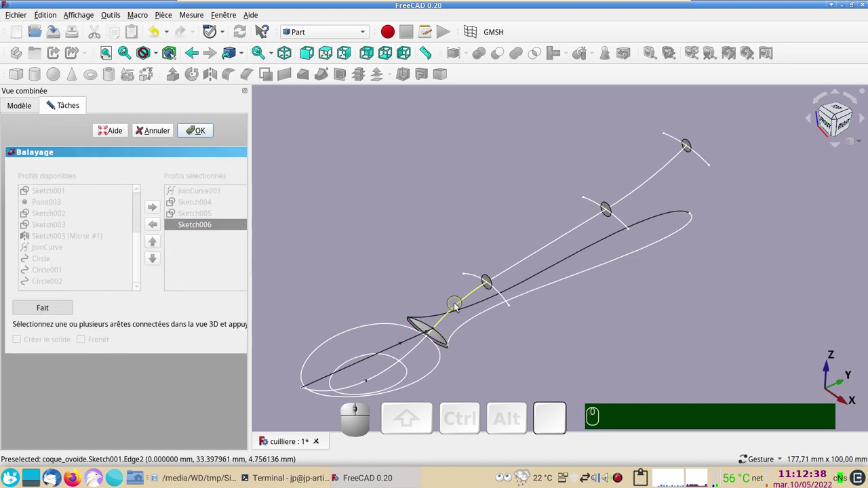
{"action": "left_click", "coordinate": [459, 308]}
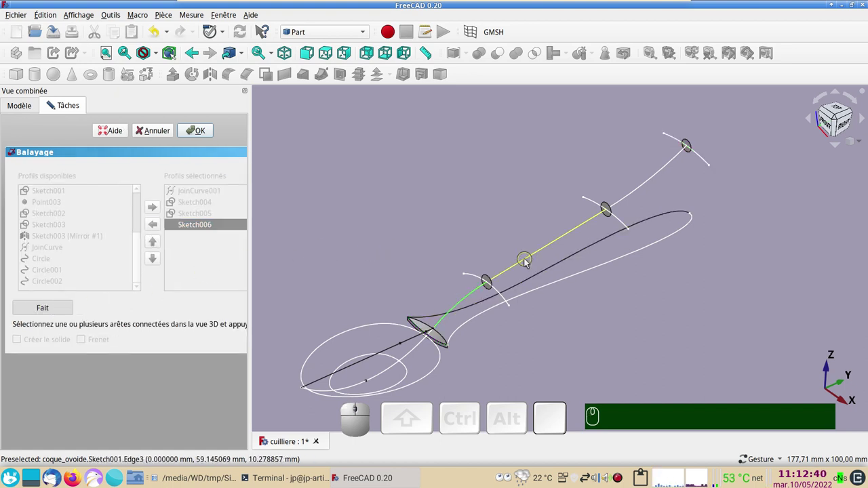
{"action": "left_click", "coordinate": [529, 263]}
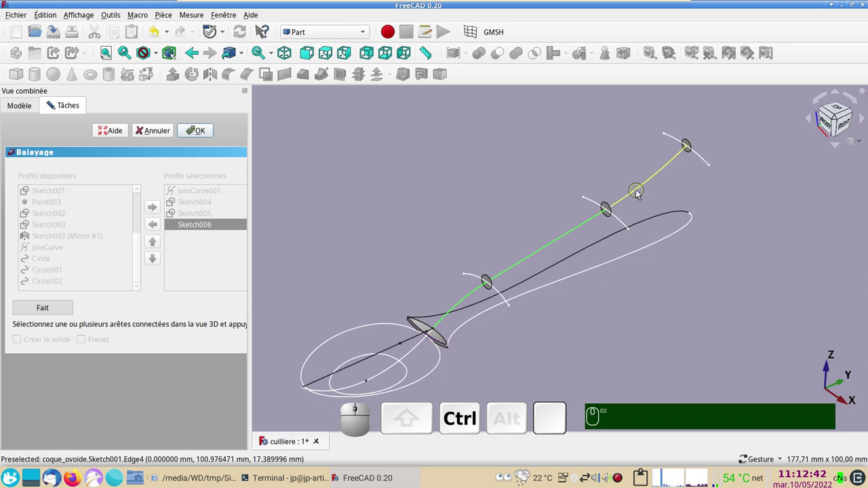
{"action": "left_click", "coordinate": [639, 194]}
{"action": "left_click", "coordinate": [58, 309]}
{"action": "left_click", "coordinate": [172, 134]}
{"action": "left_click", "coordinate": [575, 351]}
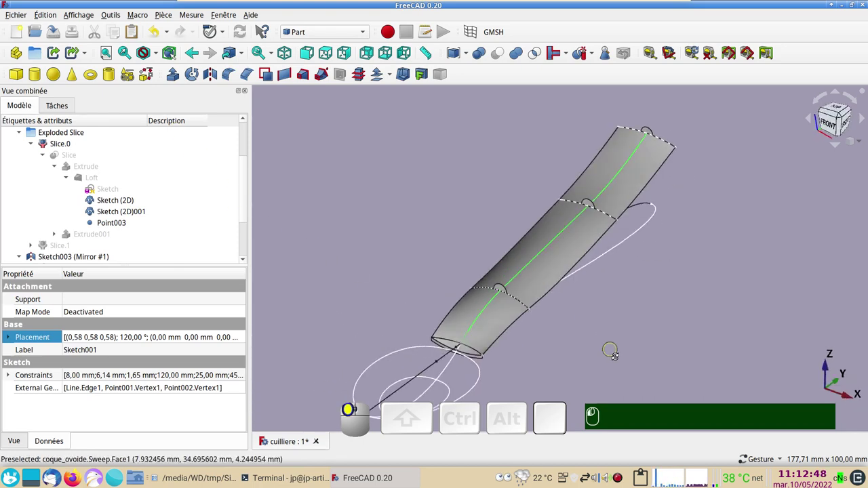
Inspect the swept handle tube closely from several angles
{"action": "key", "text": "KP_2"}
{"action": "scroll", "scroll_direction": "up", "scroll_amount": 3}
{"action": "left_click_drag", "start_coordinate": [620, 285], "coordinate": [592, 256]}
{"action": "left_click_drag", "start_coordinate": [619, 332], "coordinate": [548, 226]}
{"action": "scroll", "scroll_direction": "up", "scroll_amount": 3}
{"action": "left_click_drag", "start_coordinate": [588, 332], "coordinate": [492, 285]}
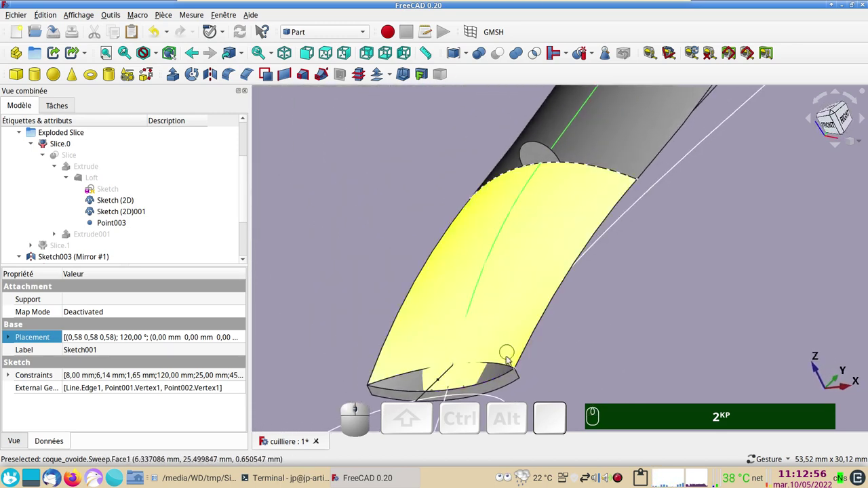
{"action": "left_click_drag", "start_coordinate": [672, 389], "coordinate": [487, 327]}
{"action": "left_click", "coordinate": [472, 288]}
{"action": "left_click", "coordinate": [477, 303]}
{"action": "key", "text": "space"}
{"action": "key", "text": "space"}
Make Extrude002 visible again and select it together with Sweep for the intersection
{"action": "scroll", "scroll_direction": "down", "scroll_amount": 3}
{"action": "left_click_drag", "start_coordinate": [682, 322], "coordinate": [707, 312]}
{"action": "scroll", "scroll_direction": "down", "scroll_amount": 3}
{"action": "right_click", "coordinate": [702, 312]}
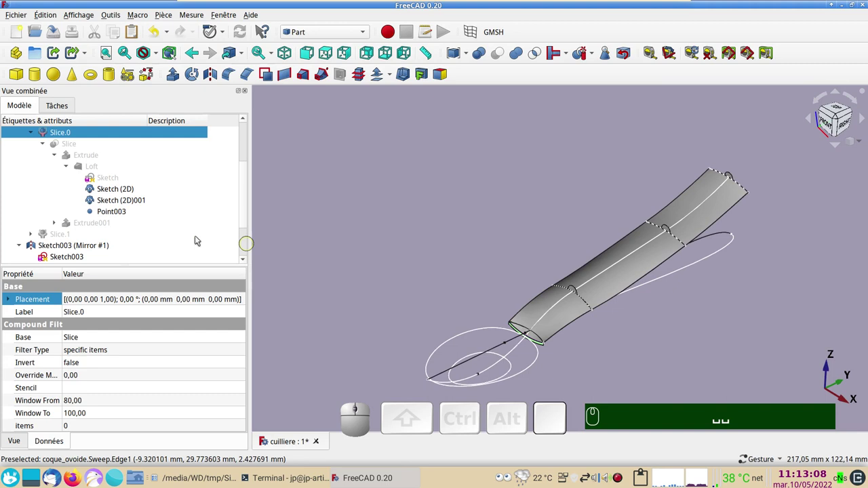
{"action": "scroll", "scroll_direction": "down", "scroll_amount": 3}
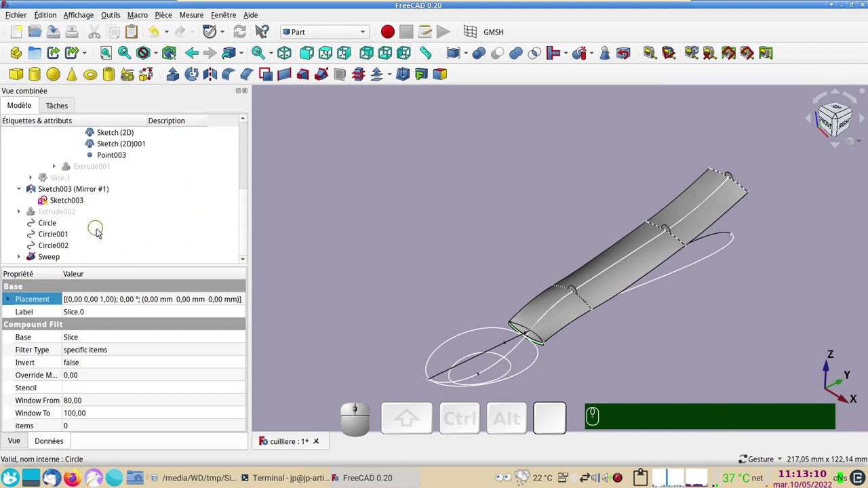
{"action": "left_click", "coordinate": [70, 218]}
{"action": "key", "text": "space"}
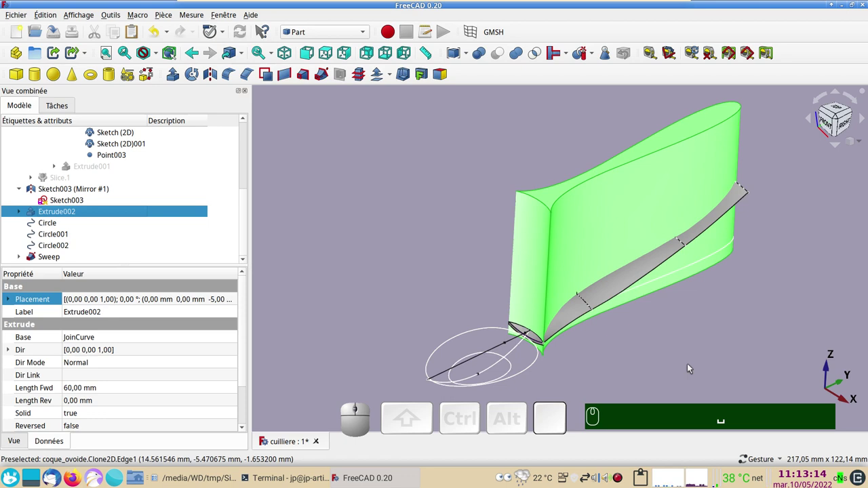
{"action": "left_click", "coordinate": [620, 289]}
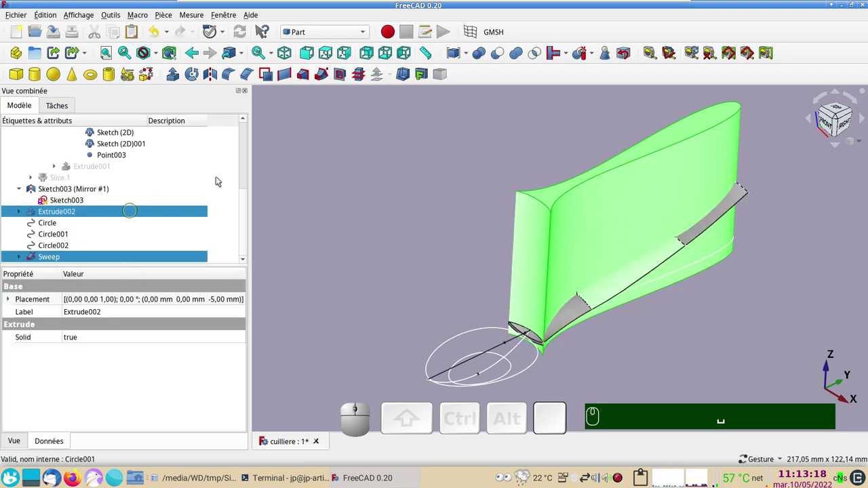
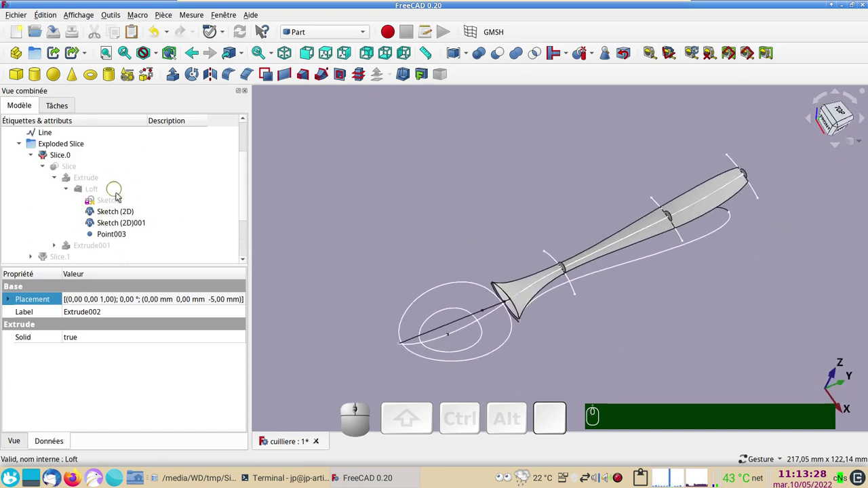
Hide the three guide circles Circle, Circle001 and Circle002
{"action": "scroll", "scroll_direction": "down", "scroll_amount": 3}
{"action": "left_click", "coordinate": [65, 227]}
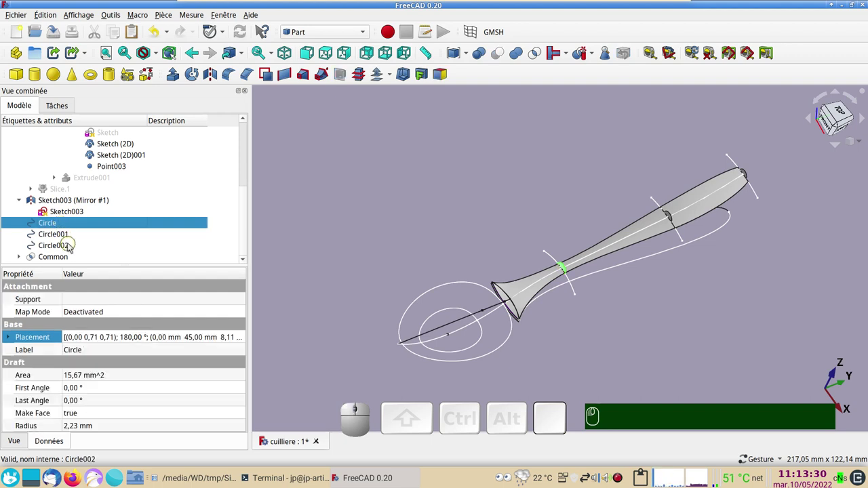
{"action": "left_click", "coordinate": [74, 246]}
{"action": "key", "text": "space"}
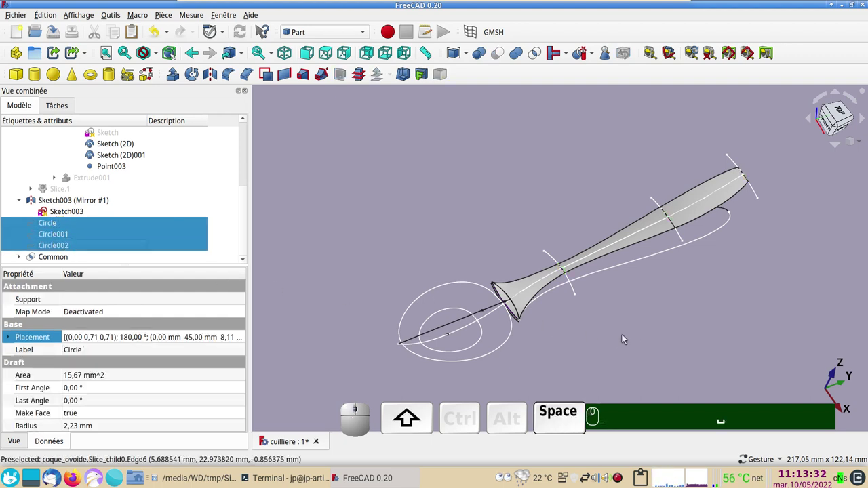
{"action": "left_click_drag", "start_coordinate": [638, 328], "coordinate": [636, 335]}
{"action": "scroll", "scroll_direction": "down", "scroll_amount": 3}
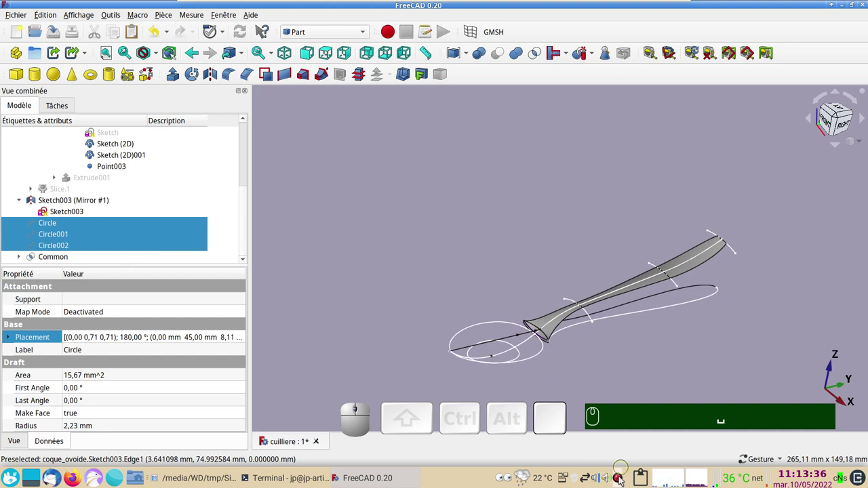
Show the blue bowl Extrude again and view its junction with the handle
{"action": "left_click", "coordinate": [623, 481]}
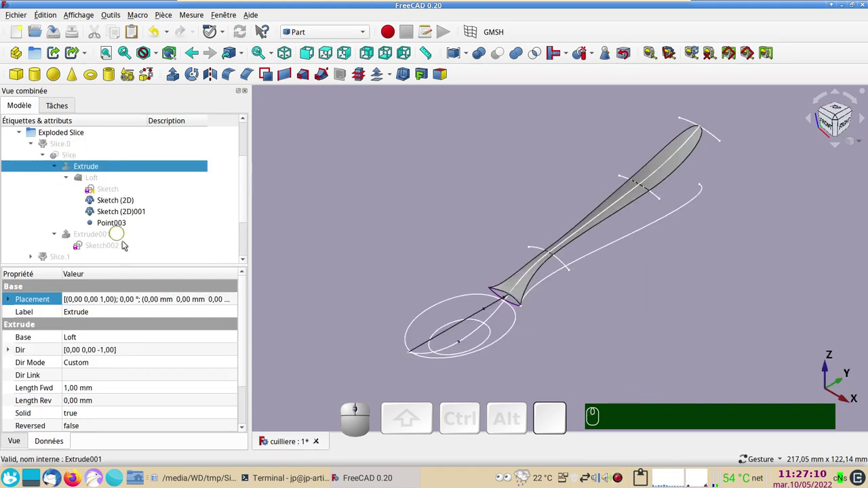
{"action": "left_click", "coordinate": [88, 169]}
{"action": "key", "text": "space"}
{"action": "left_click", "coordinate": [572, 352]}
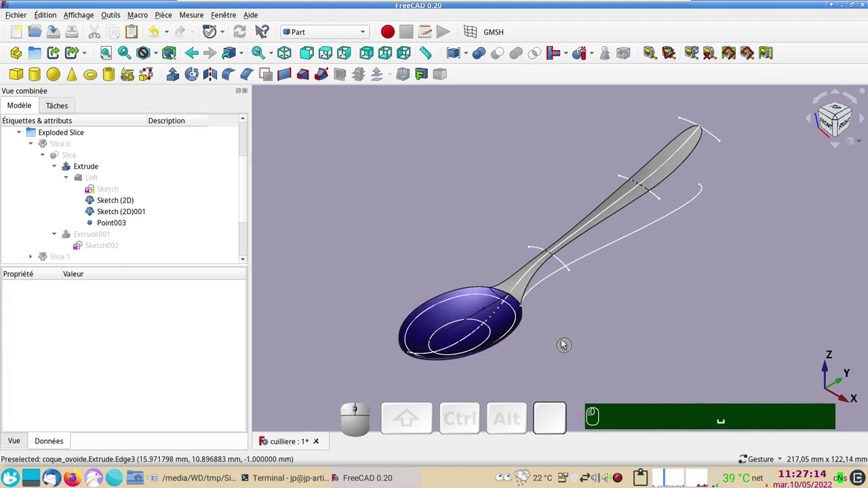
{"action": "left_click_drag", "start_coordinate": [588, 326], "coordinate": [571, 338]}
Extrude the Common handle 1 mm as a solid along custom direction (0,0,-1), creating Extrude003
{"action": "scroll", "scroll_direction": "up", "scroll_amount": 3}
{"action": "left_click", "coordinate": [533, 275]}
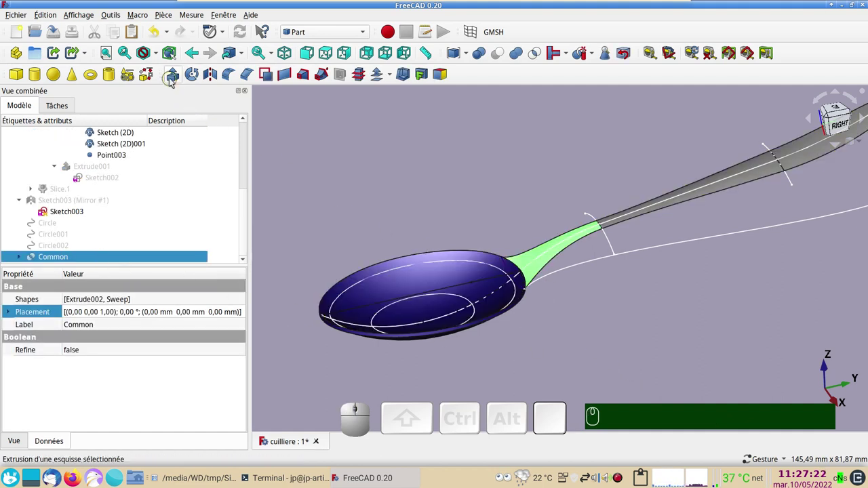
{"action": "left_click", "coordinate": [173, 81]}
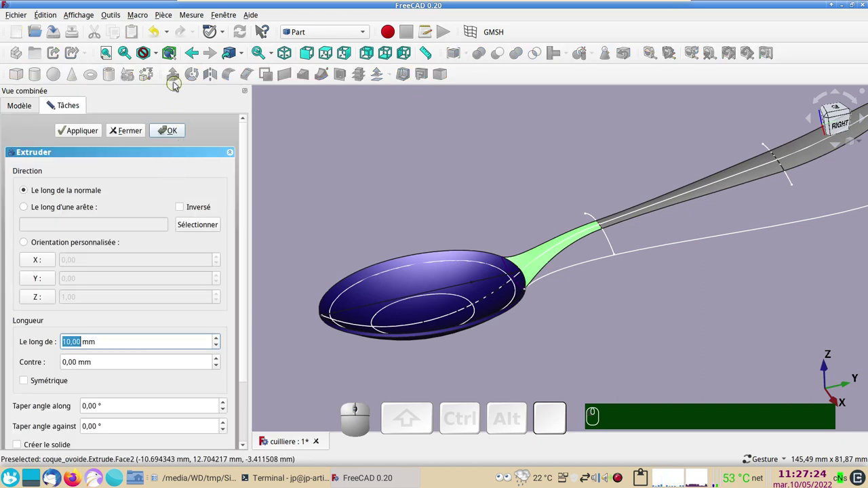
{"action": "key", "text": "KP_1"}
{"action": "left_click", "coordinate": [37, 447]}
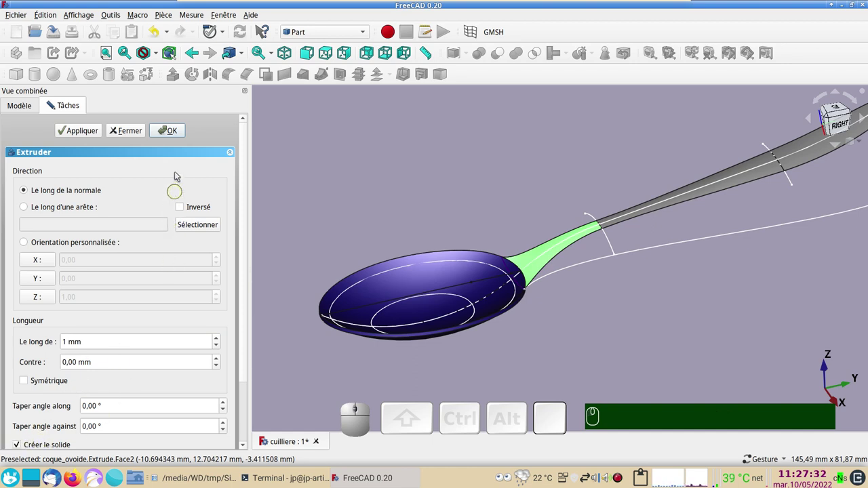
{"action": "left_click", "coordinate": [176, 135]}
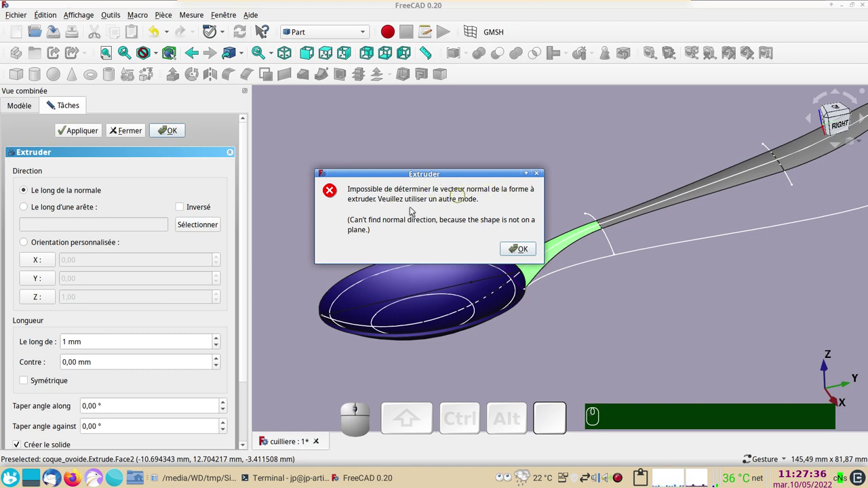
{"action": "left_click", "coordinate": [532, 250]}
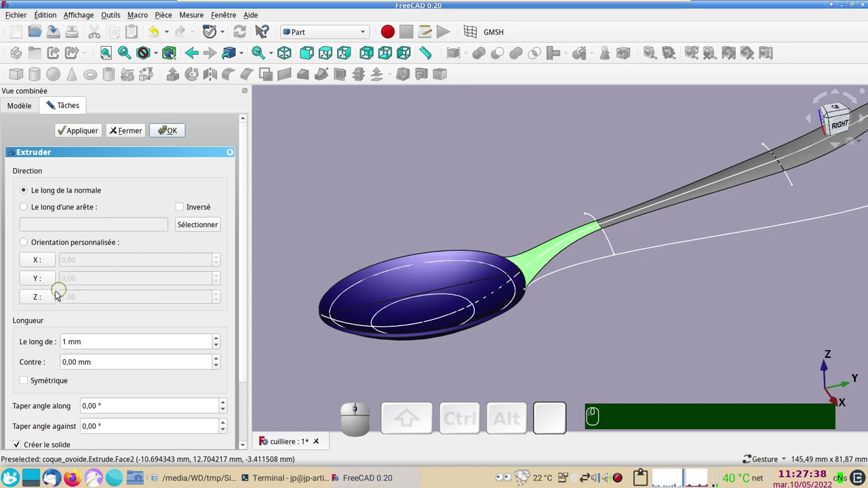
{"action": "left_click", "coordinate": [44, 302]}
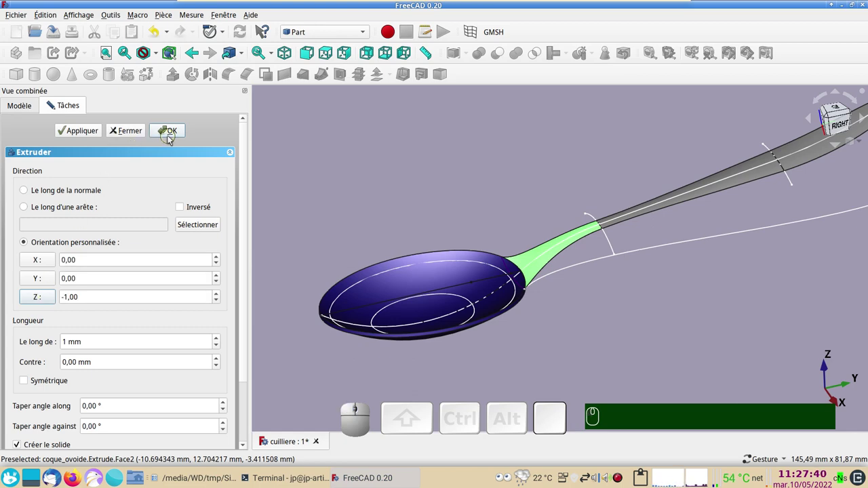
{"action": "left_click", "coordinate": [172, 135]}
{"action": "scroll", "scroll_direction": "up", "scroll_amount": 3}
{"action": "scroll", "scroll_direction": "down", "scroll_amount": 3}
{"action": "left_click_drag", "start_coordinate": [564, 350], "coordinate": [621, 321]}
{"action": "left_click_drag", "start_coordinate": [550, 331], "coordinate": [562, 323]}
{"action": "right_click", "coordinate": [603, 295]}
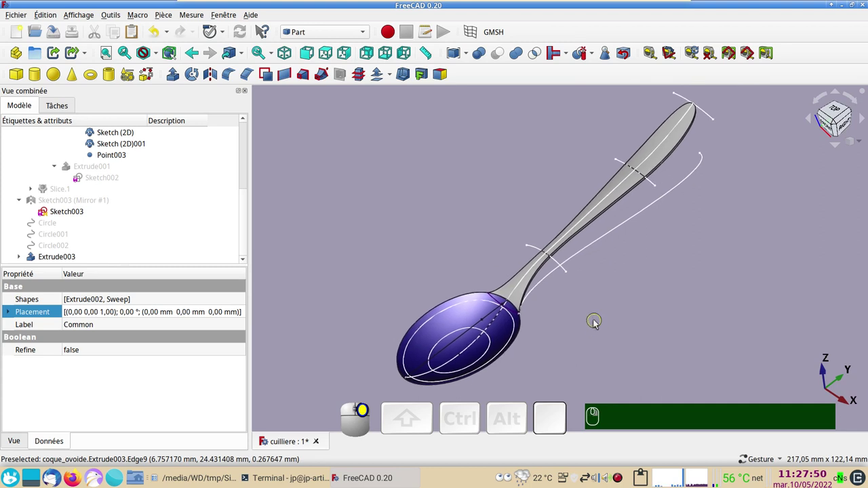
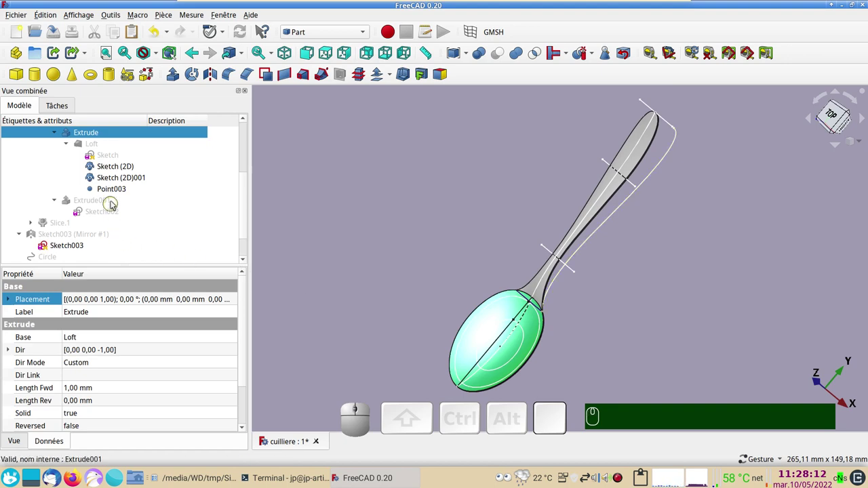
Edit the bowl outline sketch and reshape its lower and left B-spline control points
{"action": "left_click", "coordinate": [115, 156]}
{"action": "left_click_drag", "start_coordinate": [346, 290], "coordinate": [369, 285]}
{"action": "scroll", "scroll_direction": "up", "scroll_amount": 3}
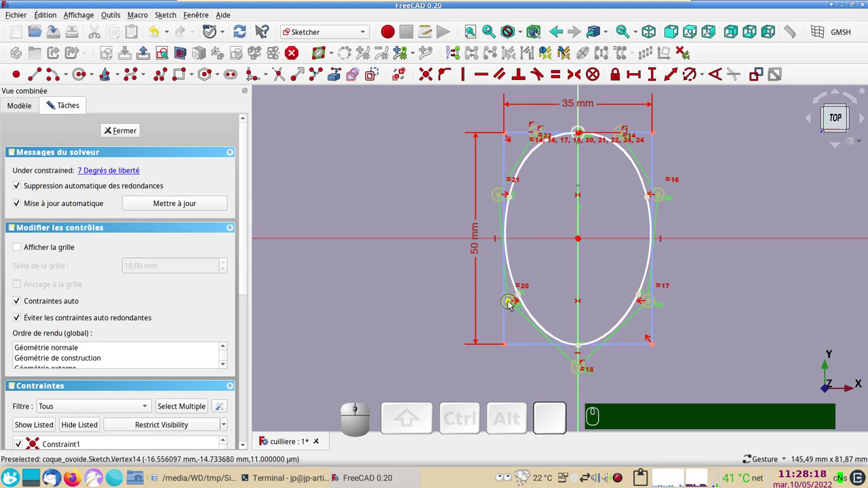
{"action": "left_click_drag", "start_coordinate": [512, 305], "coordinate": [555, 354]}
{"action": "left_click_drag", "start_coordinate": [581, 371], "coordinate": [523, 322]}
{"action": "left_click_drag", "start_coordinate": [505, 316], "coordinate": [497, 217]}
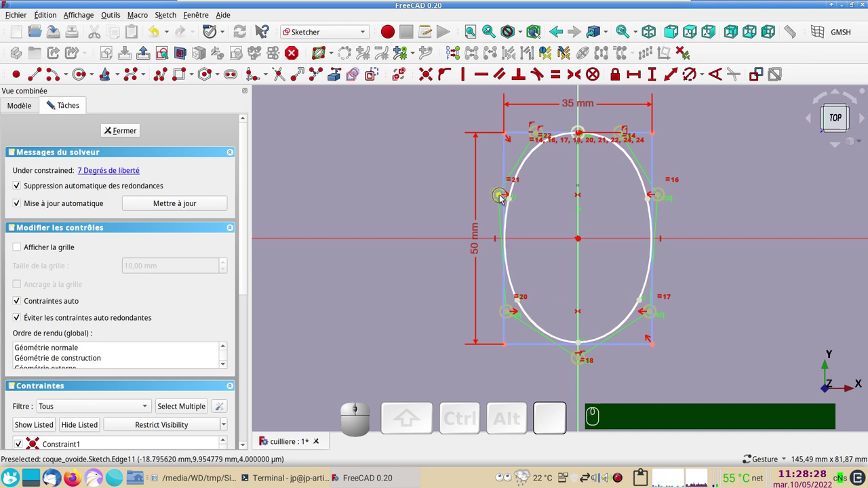
{"action": "left_click_drag", "start_coordinate": [503, 198], "coordinate": [534, 145]}
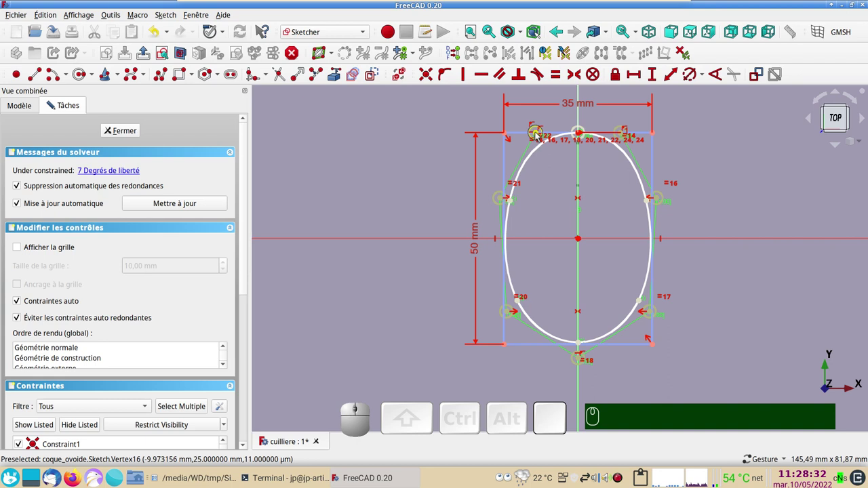
Constrain a top control point and reshape the top and left side of the oval
{"action": "left_click", "coordinate": [539, 137]}
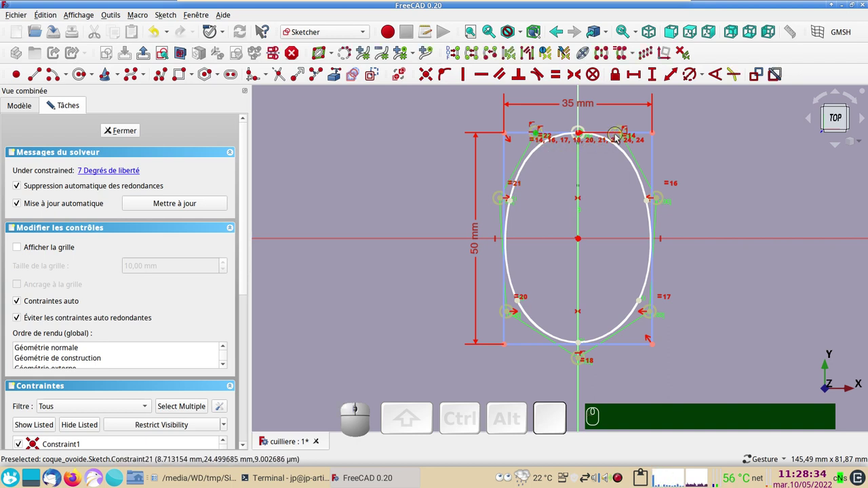
{"action": "left_click_drag", "start_coordinate": [624, 136], "coordinate": [634, 139]}
{"action": "left_click", "coordinate": [633, 137]}
{"action": "left_click", "coordinate": [581, 120]}
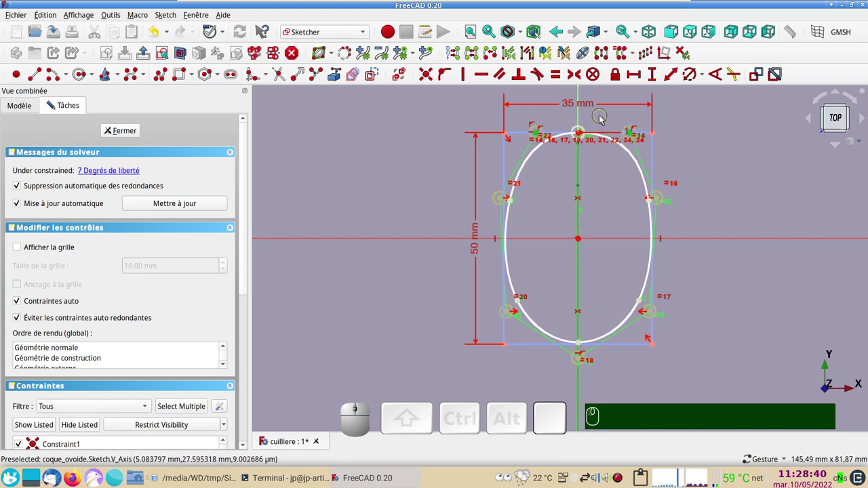
{"action": "key", "text": "s"}
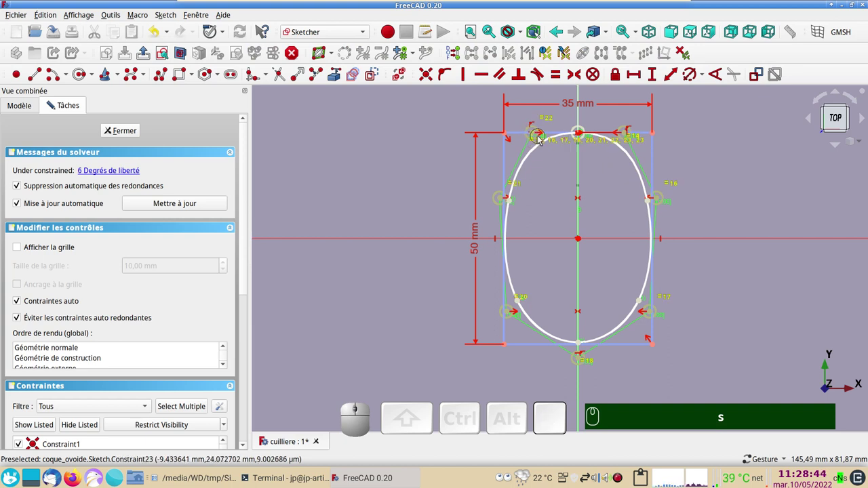
{"action": "left_click_drag", "start_coordinate": [537, 137], "coordinate": [529, 211]}
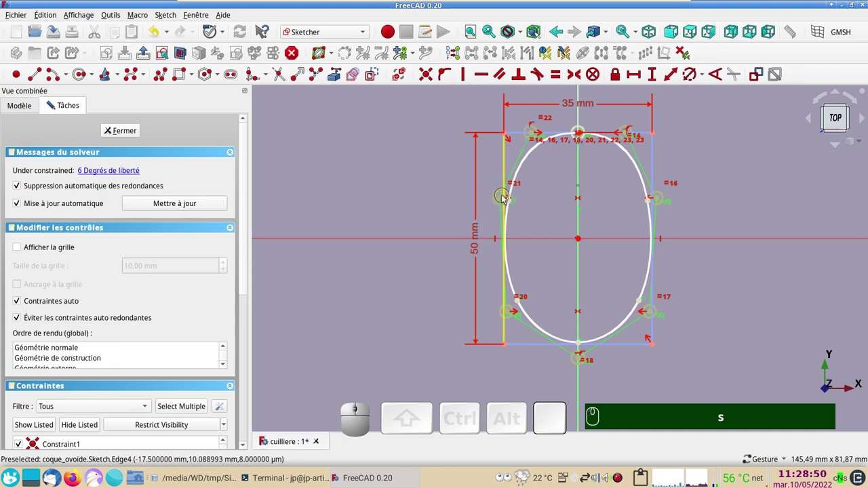
{"action": "left_click_drag", "start_coordinate": [504, 200], "coordinate": [455, 286]}
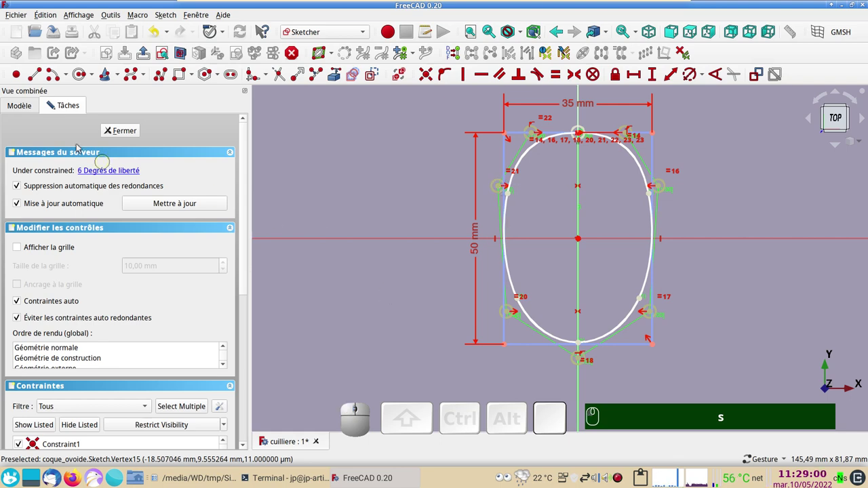
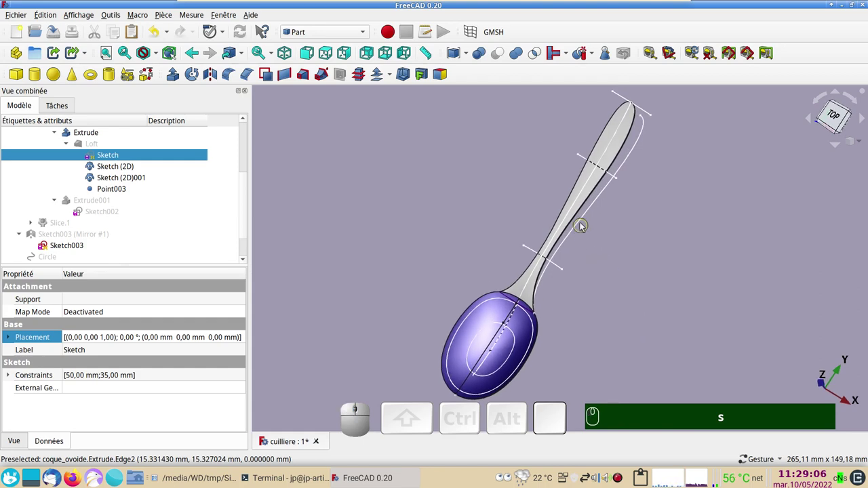
Edit Sketch003 and reshape the handle B-spline's upper control points near its 120 mm top
{"action": "left_click", "coordinate": [583, 223]}
{"action": "left_click", "coordinate": [49, 248]}
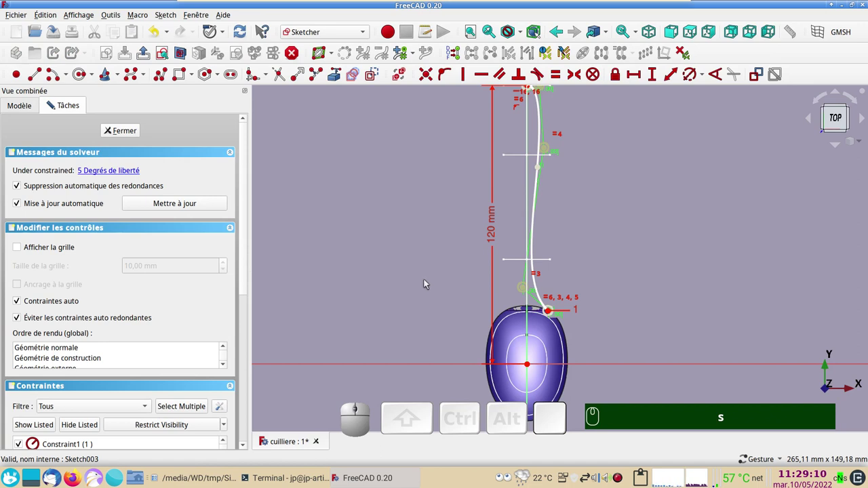
{"action": "left_click_drag", "start_coordinate": [631, 255], "coordinate": [590, 255]}
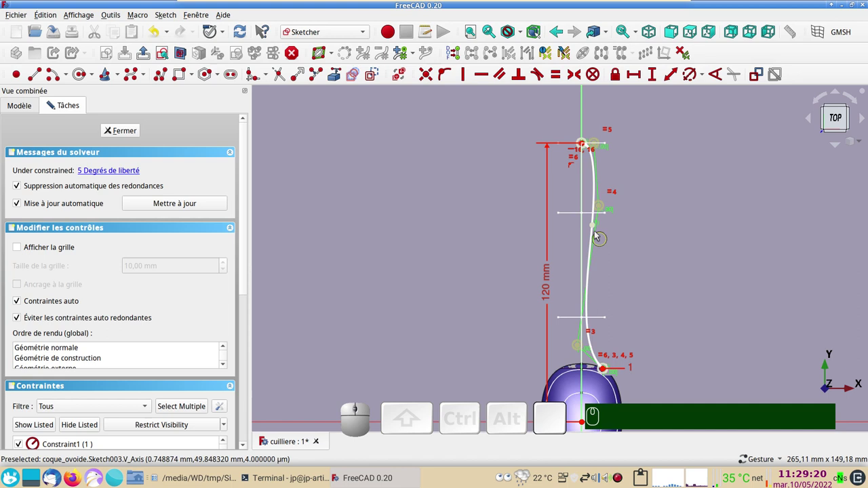
{"action": "left_click_drag", "start_coordinate": [600, 211], "coordinate": [602, 170]}
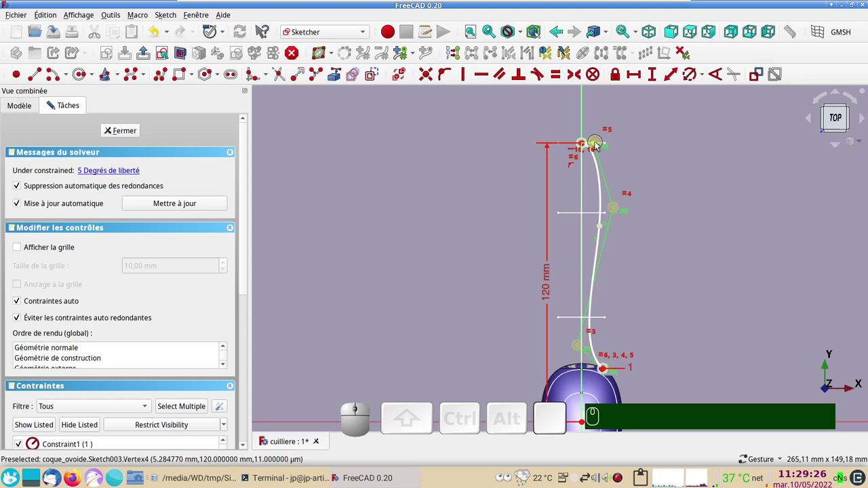
{"action": "left_click", "coordinate": [597, 146]}
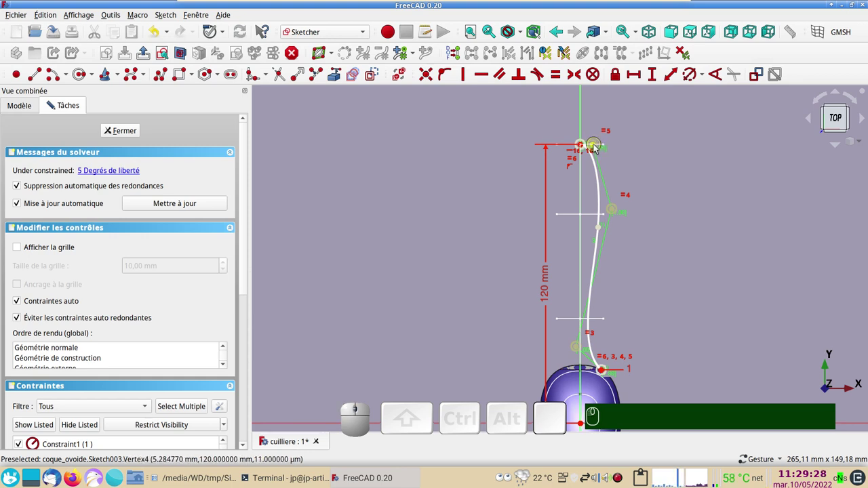
{"action": "left_click_drag", "start_coordinate": [597, 148], "coordinate": [600, 149]}
Refine the handle tip and lower control points, then leave the Sketcher
{"action": "scroll", "scroll_direction": "up", "scroll_amount": 3}
{"action": "right_click", "coordinate": [661, 182]}
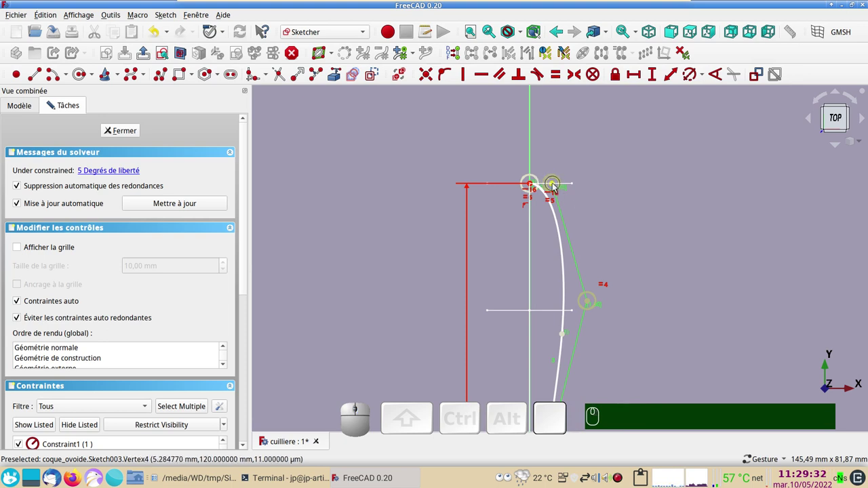
{"action": "left_click_drag", "start_coordinate": [556, 186], "coordinate": [660, 291]}
{"action": "scroll", "scroll_direction": "down", "scroll_amount": 3}
{"action": "left_click_drag", "start_coordinate": [670, 331], "coordinate": [632, 291]}
{"action": "scroll", "scroll_direction": "up", "scroll_amount": 3}
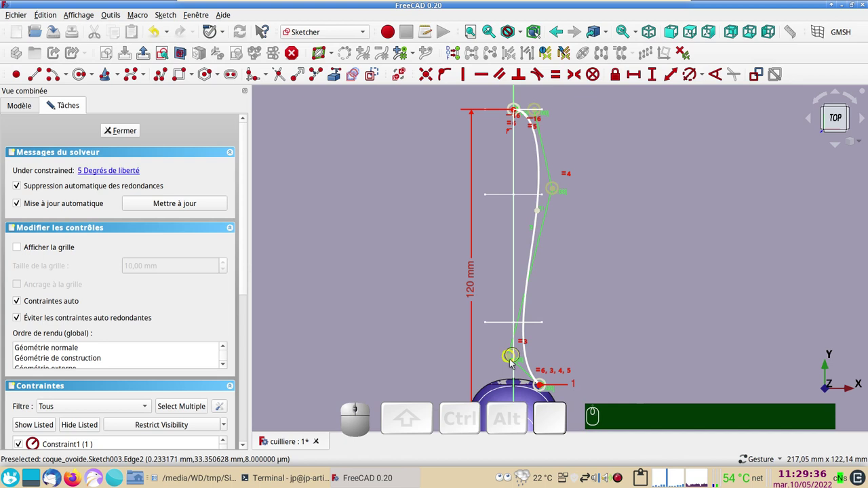
{"action": "left_click", "coordinate": [513, 360]}
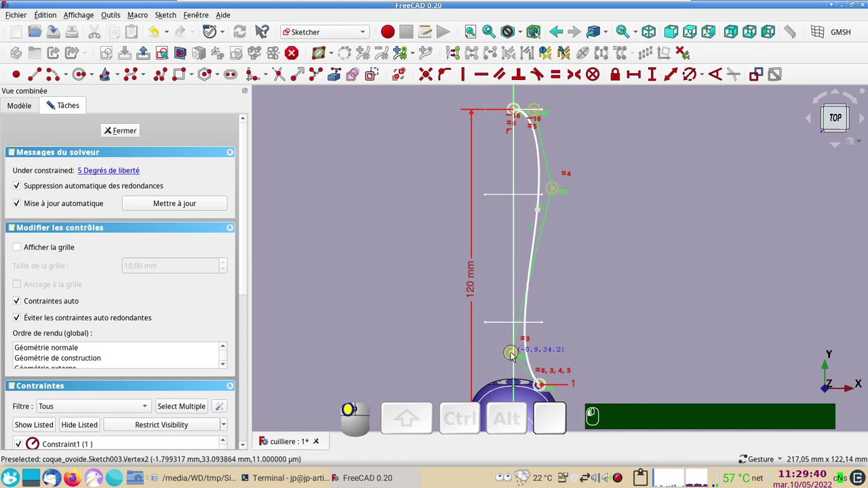
{"action": "left_click", "coordinate": [133, 134]}
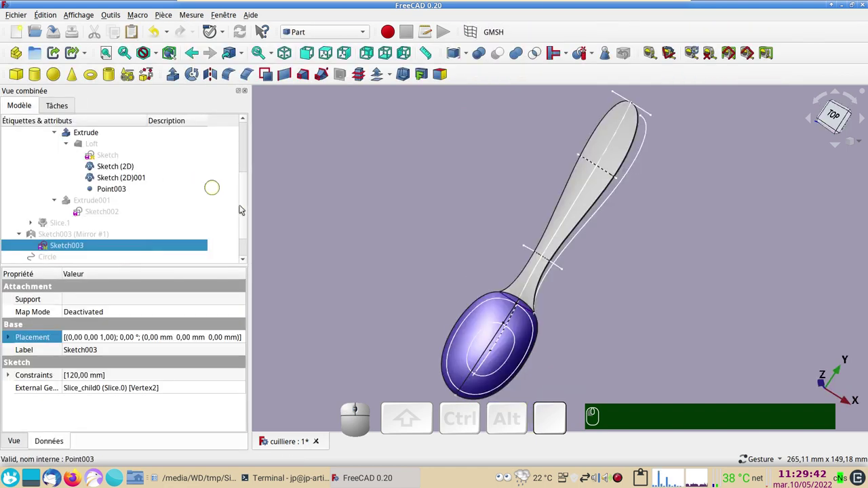
Select the thickened bowl Extrude together with the handle solid Extrude003
{"action": "left_click_drag", "start_coordinate": [679, 351], "coordinate": [652, 366]}
{"action": "right_click", "coordinate": [646, 370]}
{"action": "left_click", "coordinate": [663, 337]}
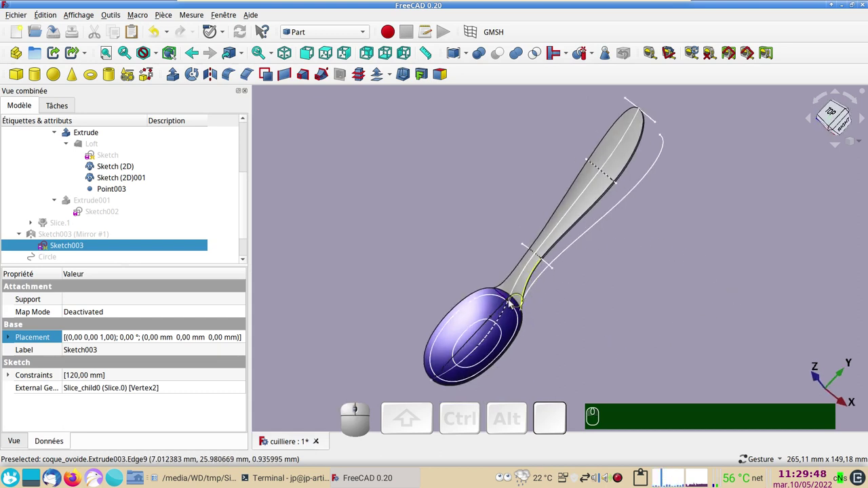
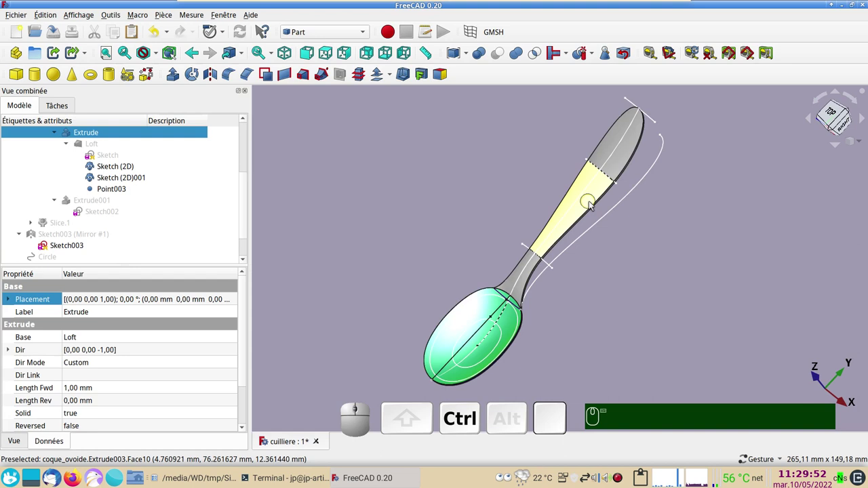
{"action": "left_click", "coordinate": [593, 205]}
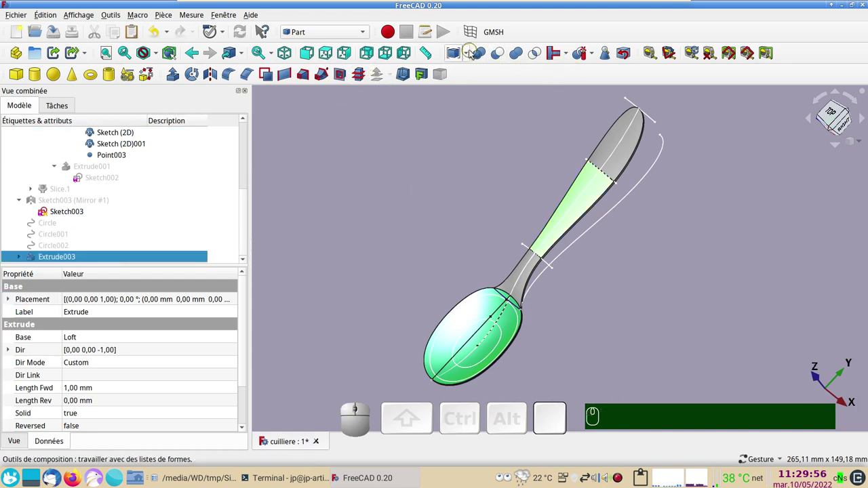
Combine bowl and handle into a single Compound
{"action": "left_click", "coordinate": [470, 57]}
{"action": "left_click", "coordinate": [479, 76]}
{"action": "left_click", "coordinate": [83, 256]}
Give the Compound the Plastique brillant material and a blue shape colour
{"action": "key", "text": "ctrl+d"}
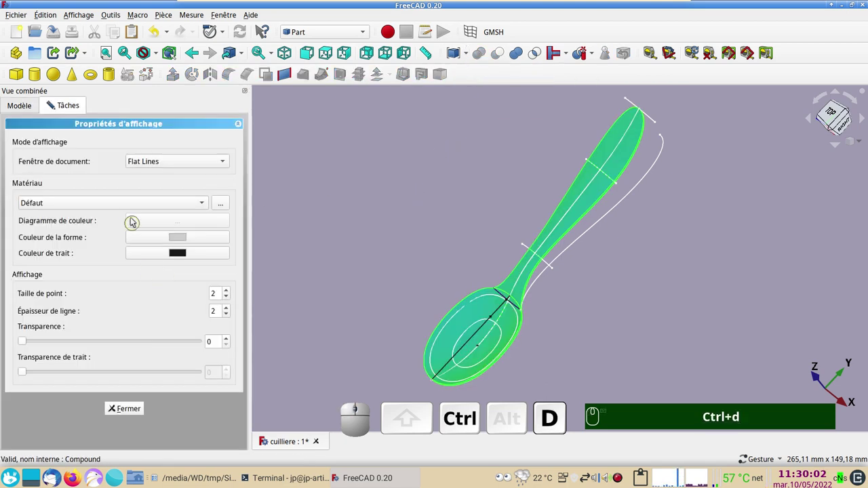
{"action": "left_click", "coordinate": [129, 203]}
{"action": "left_click", "coordinate": [92, 419]}
{"action": "left_click", "coordinate": [182, 238]}
{"action": "left_click", "coordinate": [354, 162]}
{"action": "left_click", "coordinate": [554, 313]}
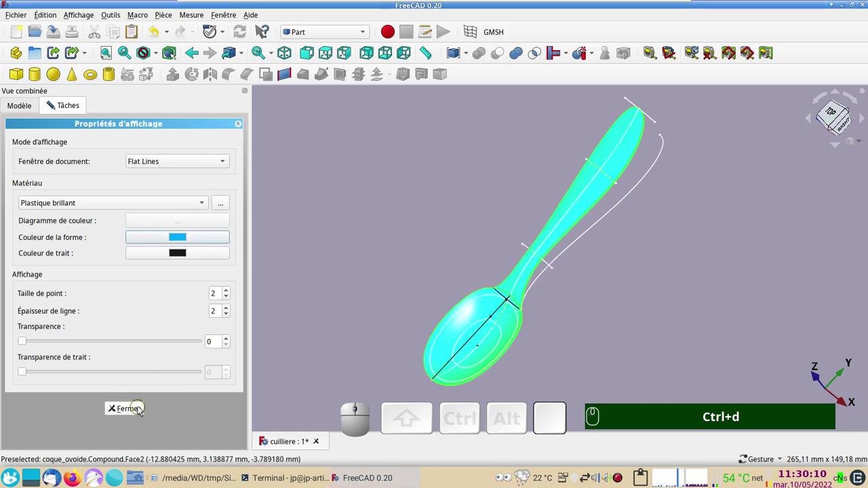
{"action": "left_click", "coordinate": [143, 409]}
{"action": "left_click", "coordinate": [391, 307]}
{"action": "left_click_drag", "start_coordinate": [632, 330], "coordinate": [379, 280]}
{"action": "left_click_drag", "start_coordinate": [381, 274], "coordinate": [407, 266]}
{"action": "key", "text": "v"}
{"action": "key", "text": "KP_6"}
{"action": "left_click_drag", "start_coordinate": [661, 276], "coordinate": [660, 309]}
{"action": "left_click_drag", "start_coordinate": [660, 309], "coordinate": [591, 239]}
{"action": "left_click", "coordinate": [624, 215]}
{"action": "left_click_drag", "start_coordinate": [537, 334], "coordinate": [493, 255]}
{"action": "scroll", "scroll_direction": "up", "scroll_amount": 3}
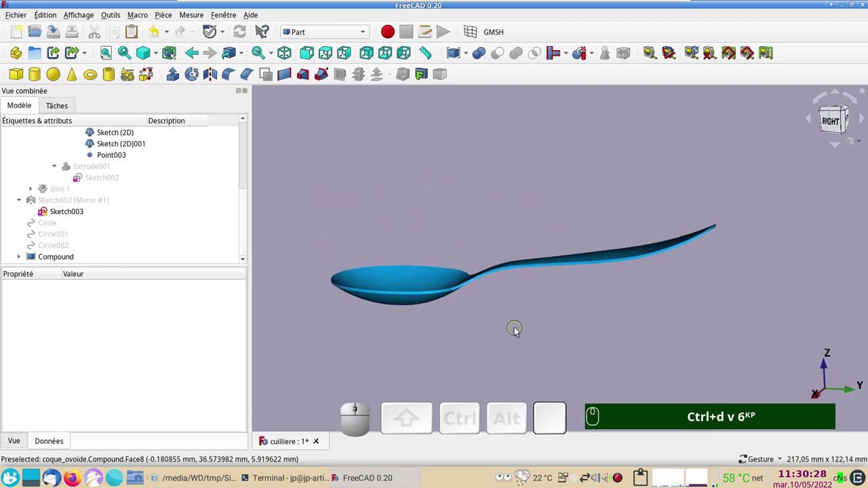
{"action": "key", "text": "&"}
{"action": "left_click", "coordinate": [524, 334]}
{"action": "scroll", "scroll_direction": "up", "scroll_amount": 3}
{"action": "right_click", "coordinate": [585, 232]}
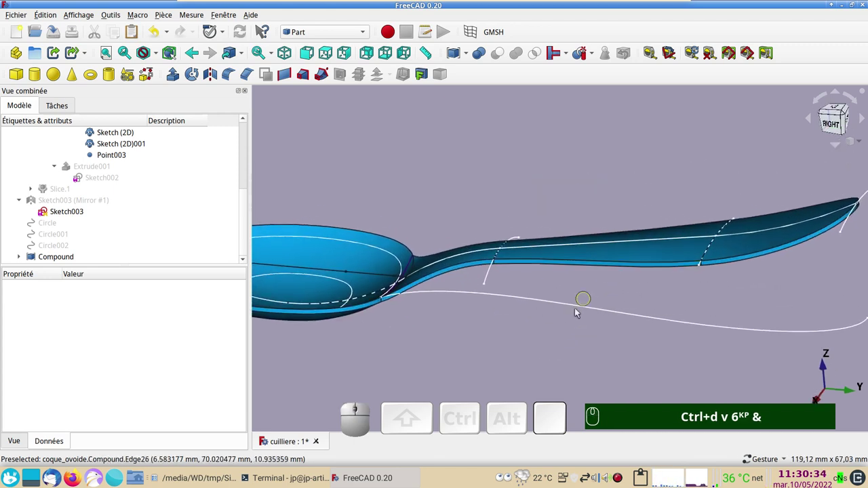
{"action": "left_click_drag", "start_coordinate": [527, 354], "coordinate": [558, 352]}
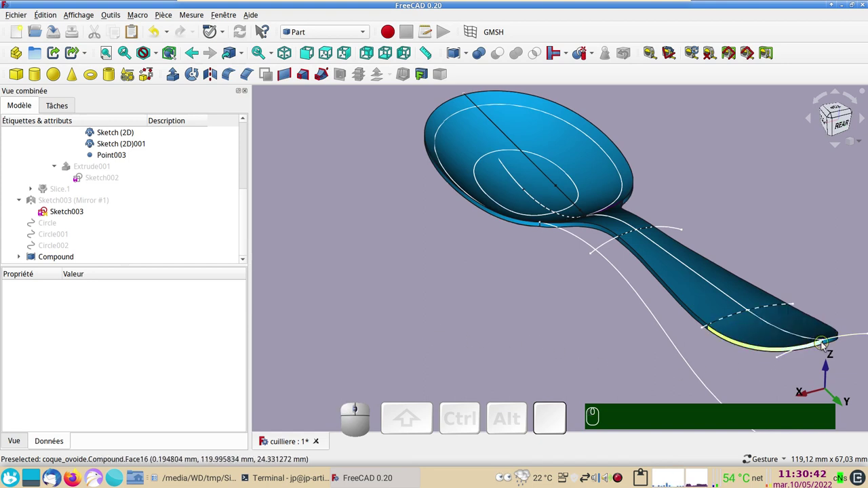
{"action": "scroll", "scroll_direction": "up", "scroll_amount": 3}
{"action": "left_click_drag", "start_coordinate": [741, 366], "coordinate": [791, 343]}
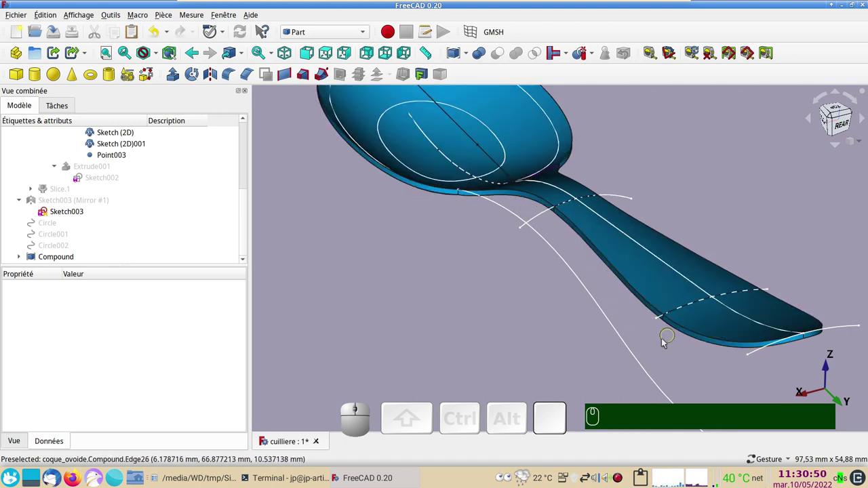
{"action": "left_click_drag", "start_coordinate": [451, 341], "coordinate": [502, 287]}
{"action": "scroll", "scroll_direction": "down", "scroll_amount": 3}
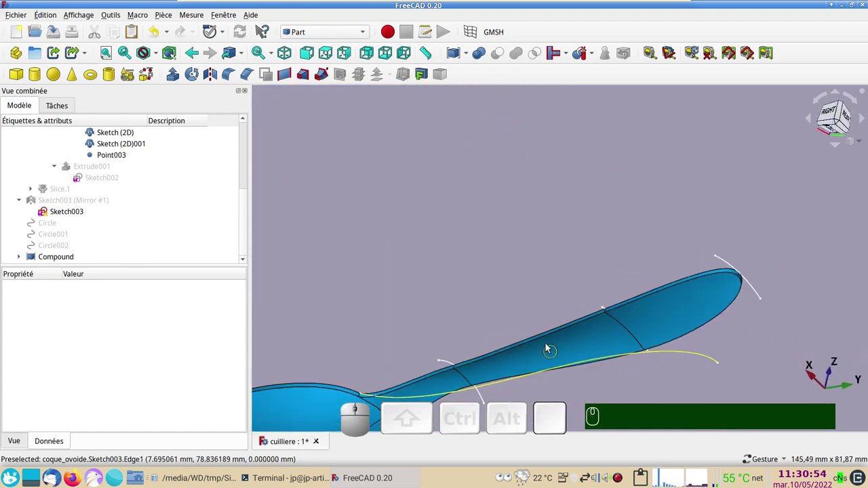
{"action": "left_click_drag", "start_coordinate": [466, 224], "coordinate": [531, 352]}
{"action": "right_click", "coordinate": [529, 355]}
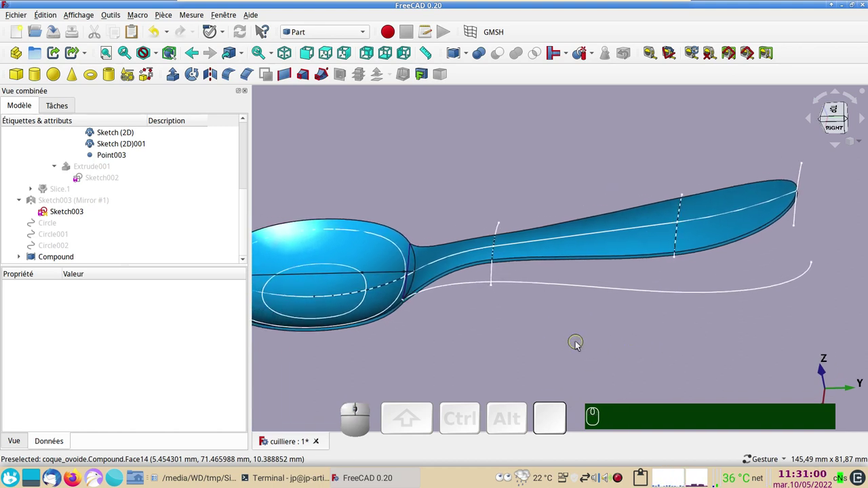
{"action": "scroll", "scroll_direction": "down", "scroll_amount": 3}
{"action": "left_click_drag", "start_coordinate": [679, 347], "coordinate": [663, 351]}
{"action": "left_click_drag", "start_coordinate": [652, 363], "coordinate": [717, 348]}
{"action": "left_click", "coordinate": [762, 343]}
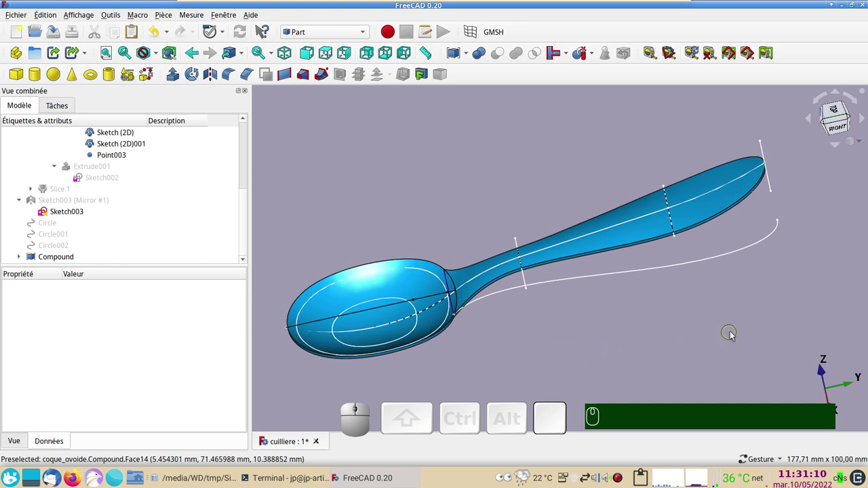
{"action": "left_click_drag", "start_coordinate": [752, 309], "coordinate": [691, 328]}
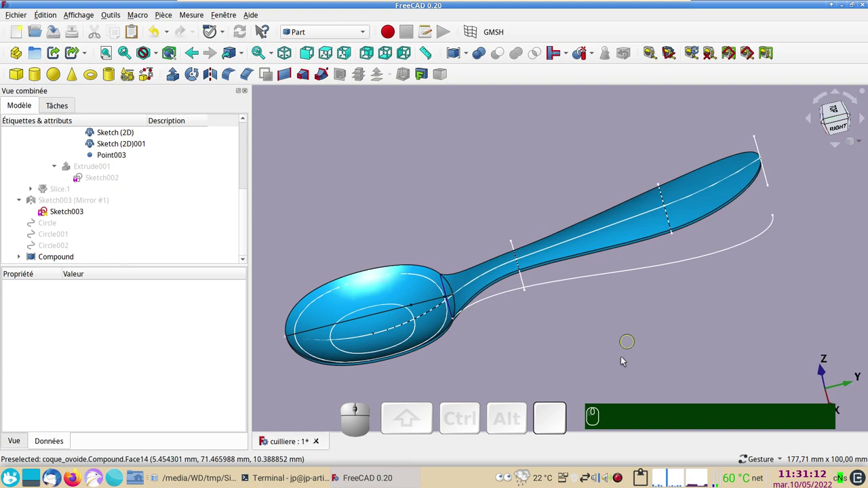